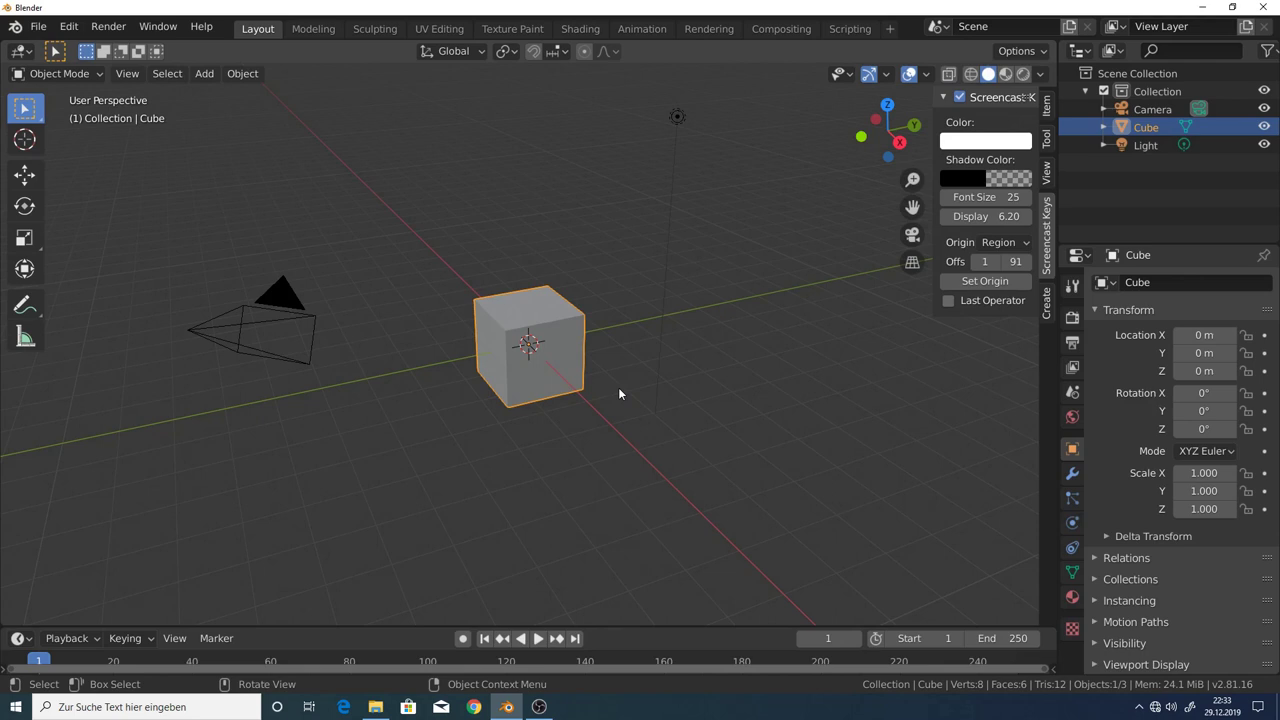
# Delete the default cube and add a flat ground plane at the origin.
pyautogui.click(544, 323)
pyautogui.press('x')
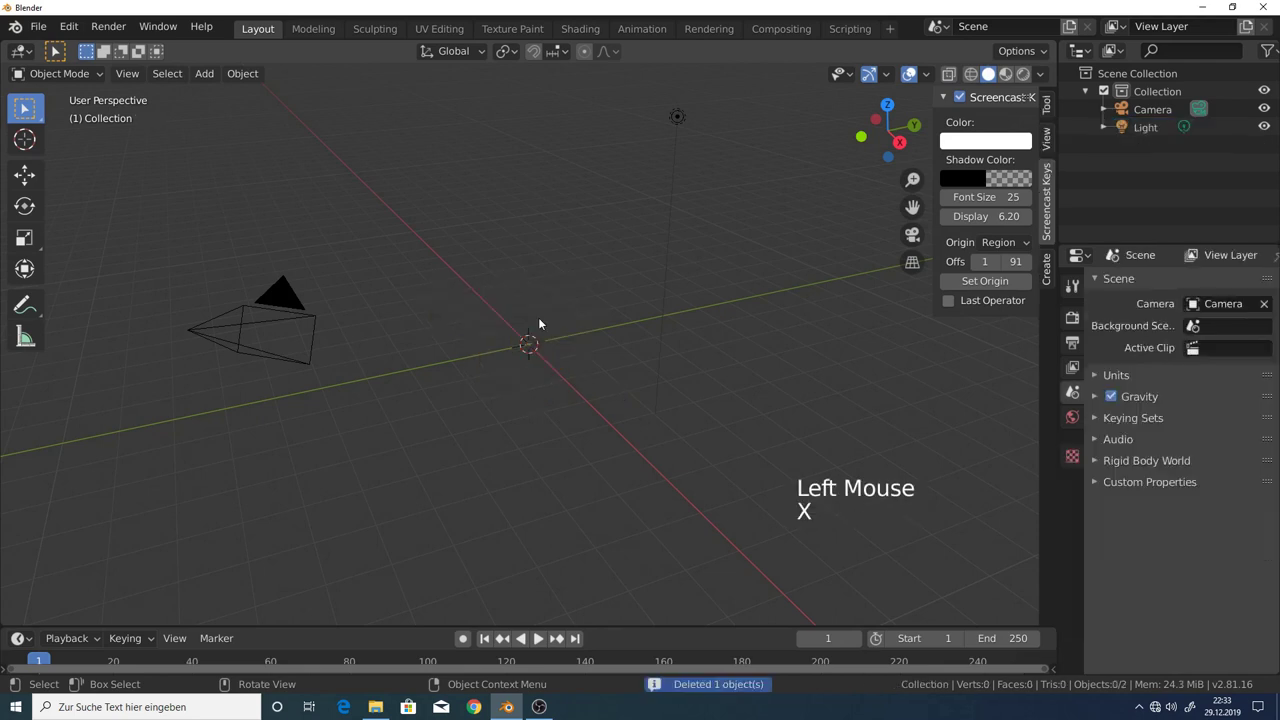
pyautogui.press('shift+a')
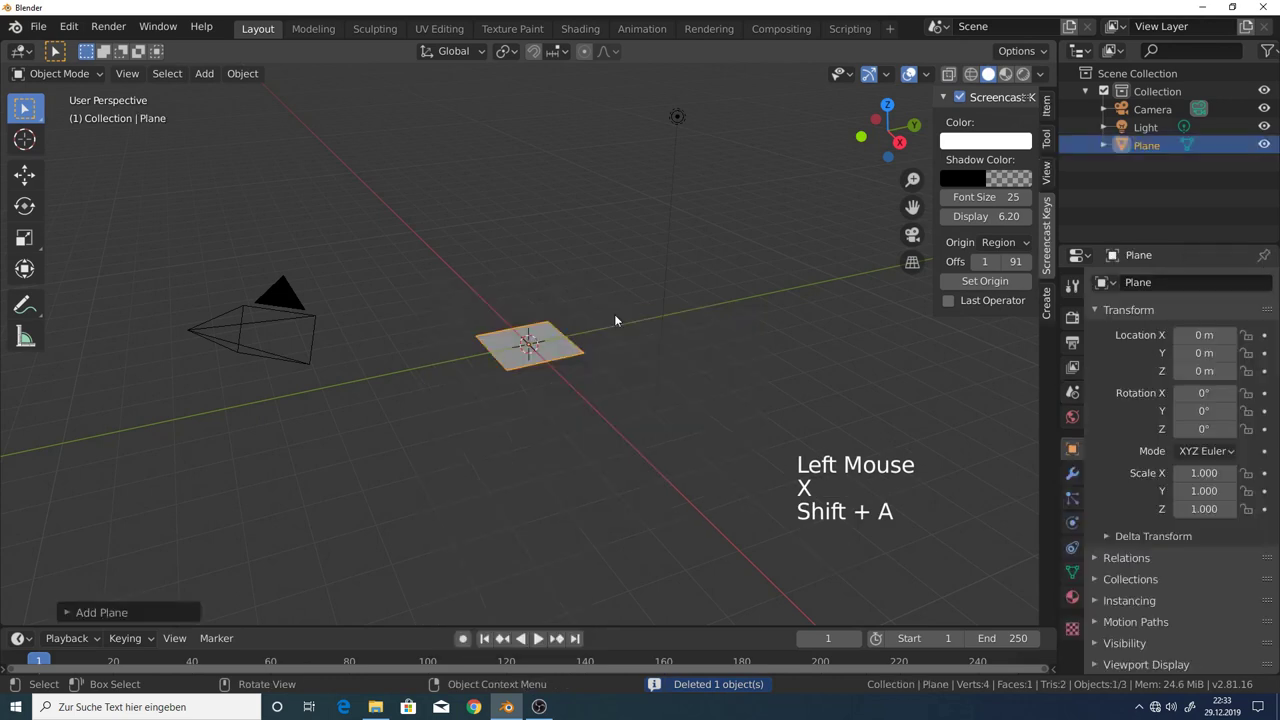
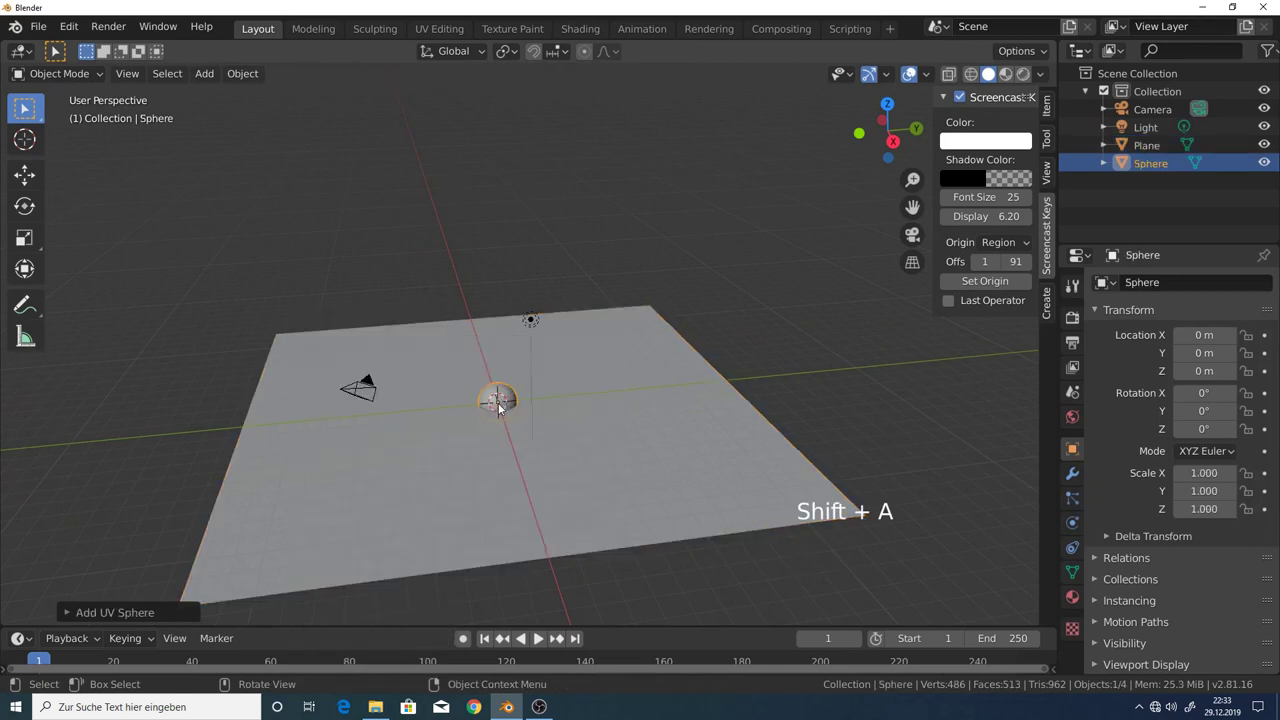
# Raise the UV sphere high above the plane along Z and frame it in view.
pyautogui.press('g')
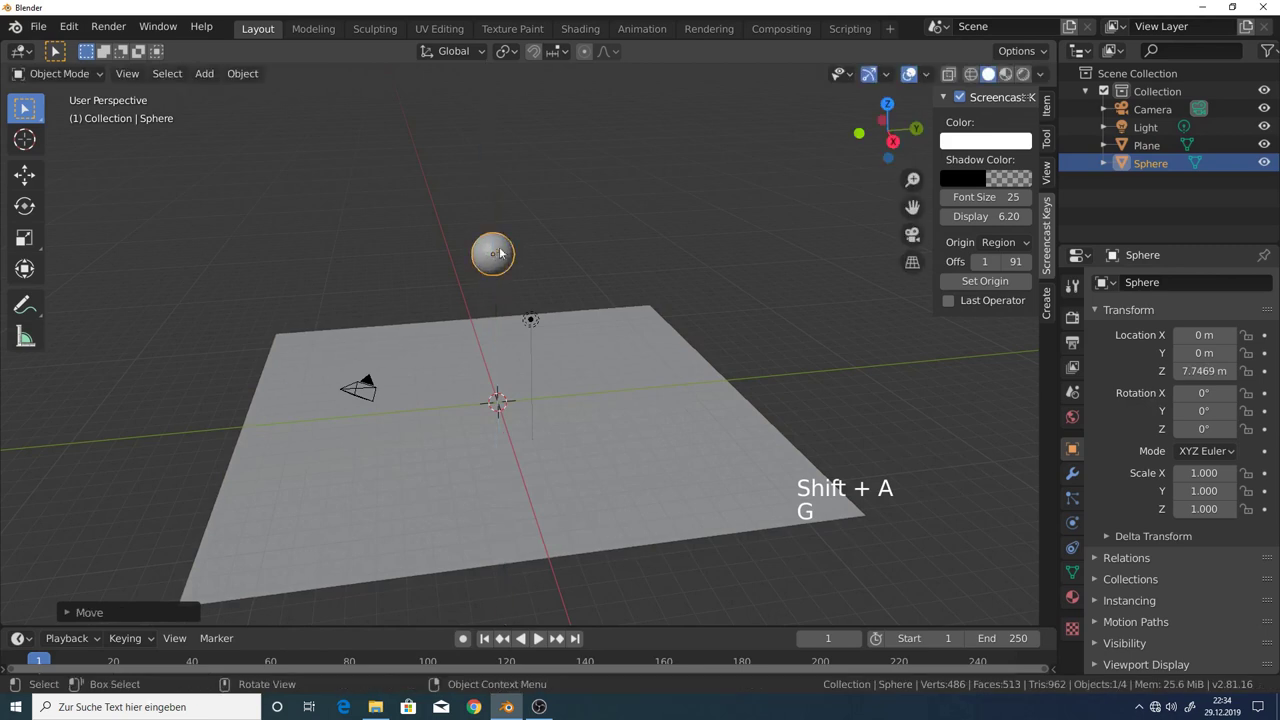
pyautogui.scroll(3)
pyautogui.scroll(3)
pyautogui.middleClick(505, 264)
pyautogui.middleClick(503, 336)
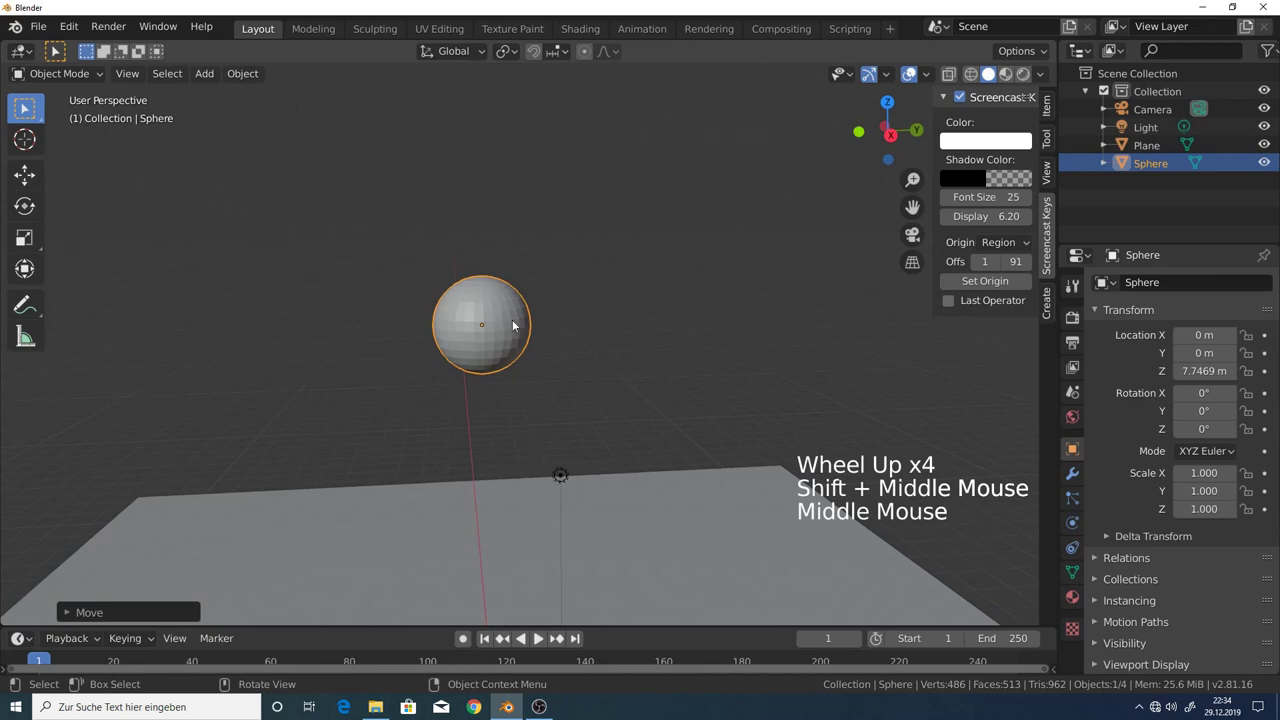
# Subdivide the floating sphere's mesh in Edit Mode and return to Object Mode.
pyautogui.press('Tab')
pyautogui.scroll(3)
pyautogui.rightClick(476, 273)
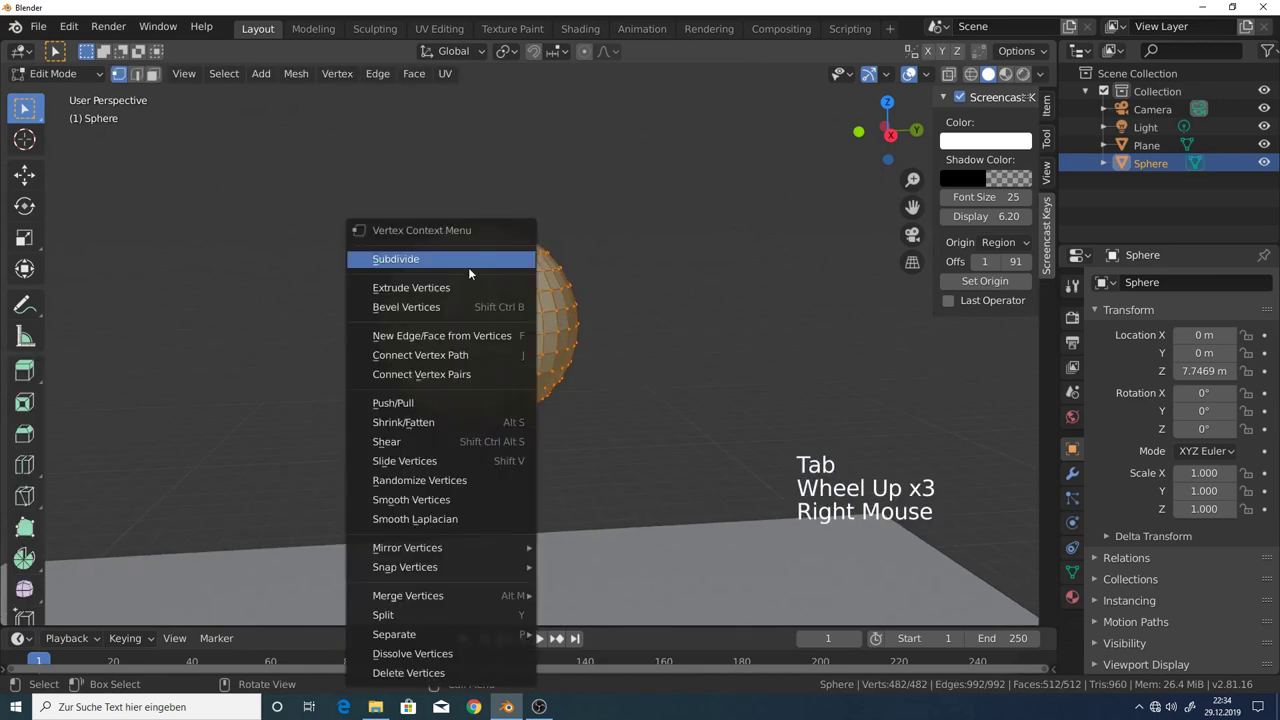
pyautogui.press('Tab')
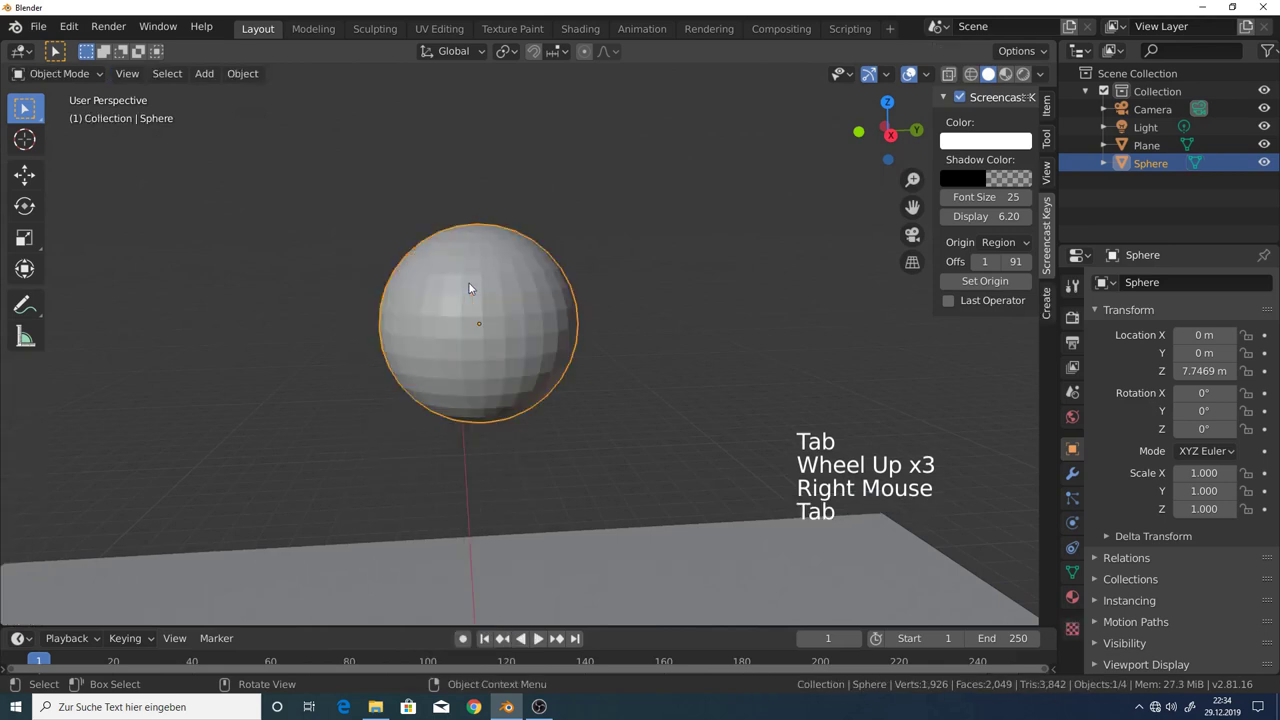
pyautogui.scroll(-3)
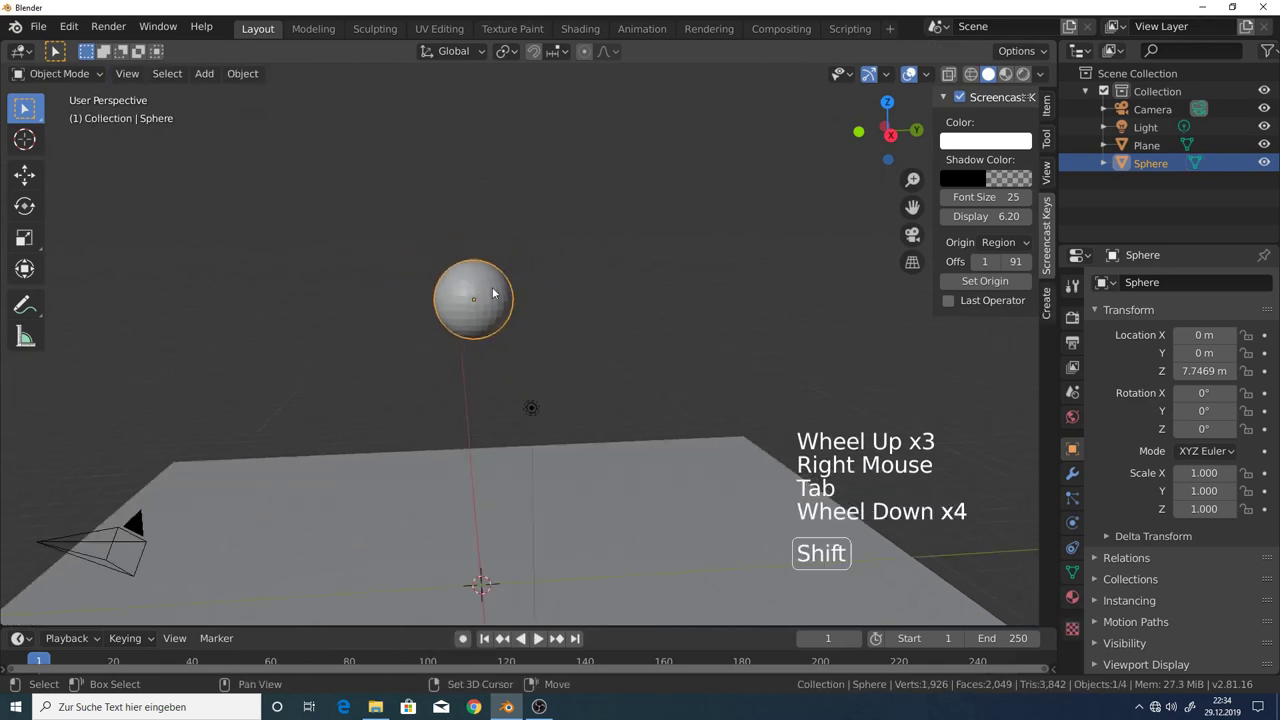
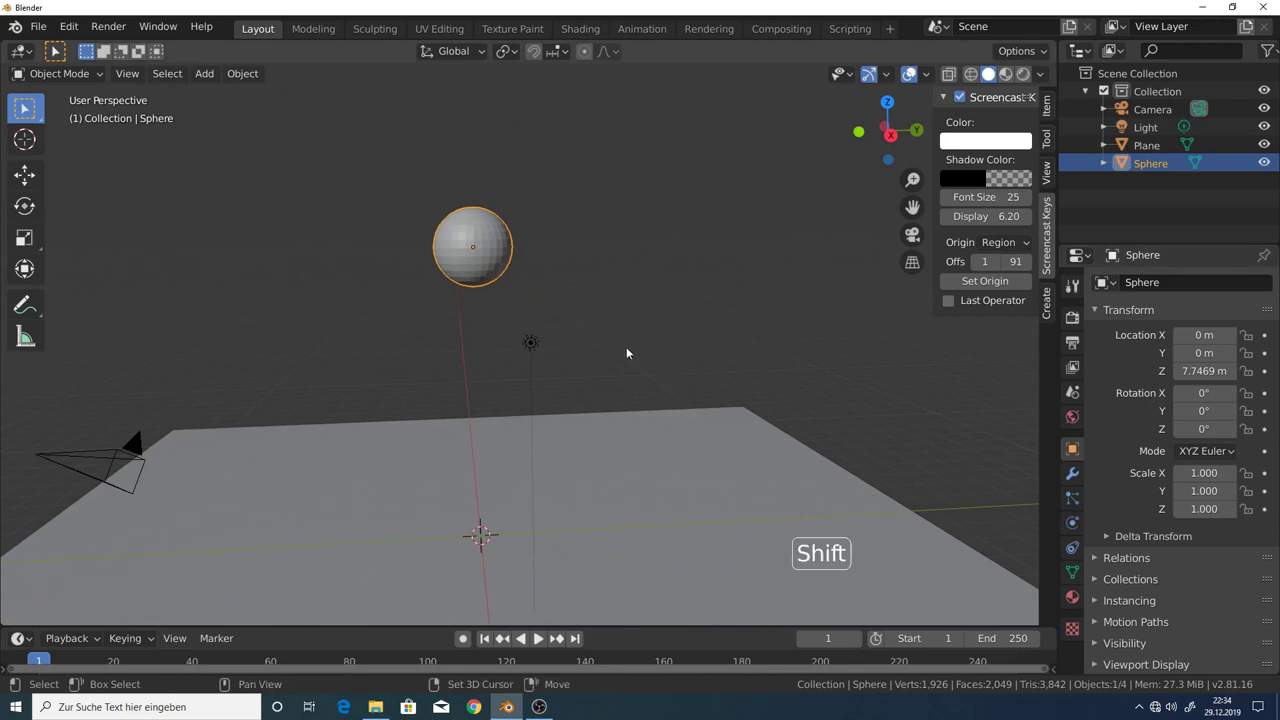
# Add an icosphere with Subdivisions 1 and move it to its own spot below the plane.
pyautogui.press('shift+a')
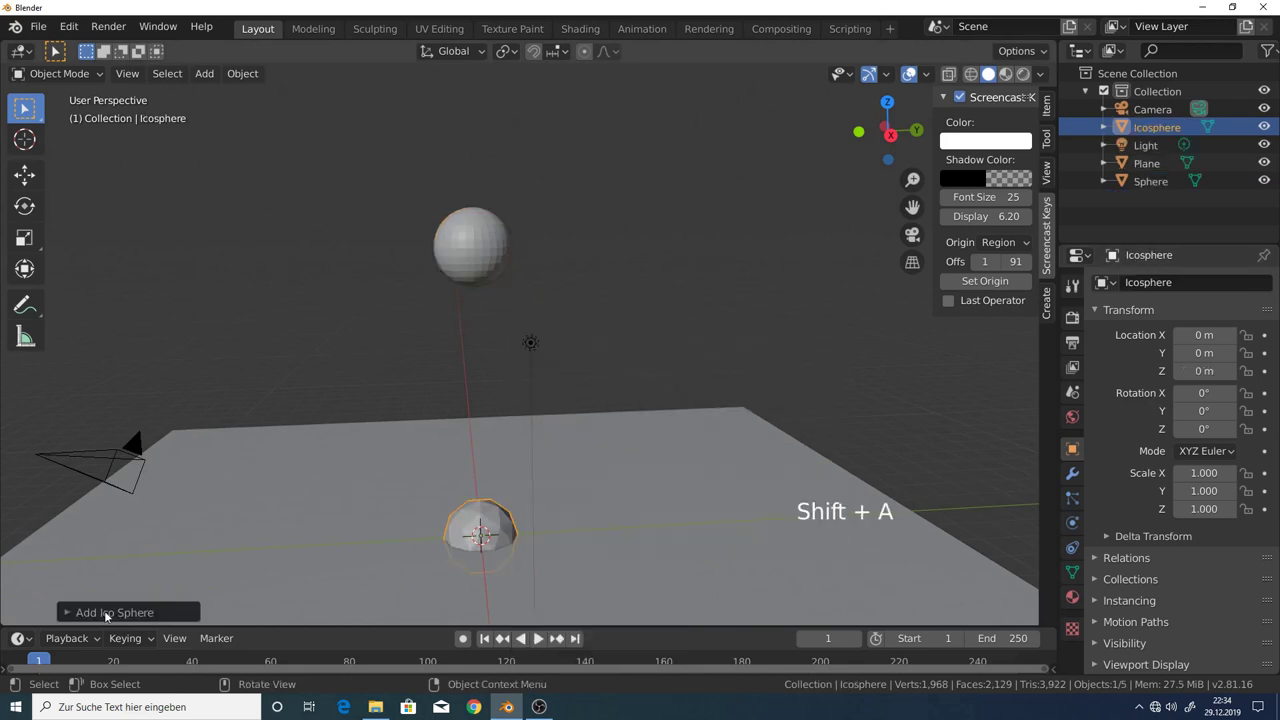
pyautogui.click(69, 614)
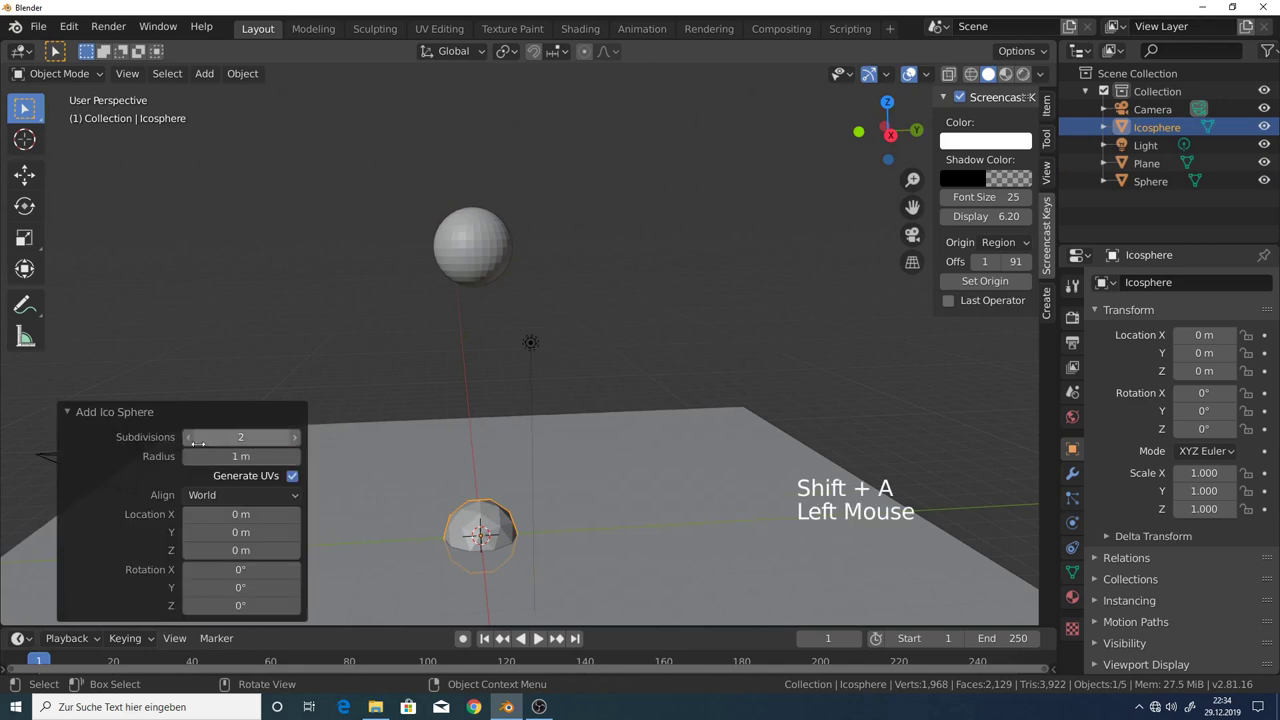
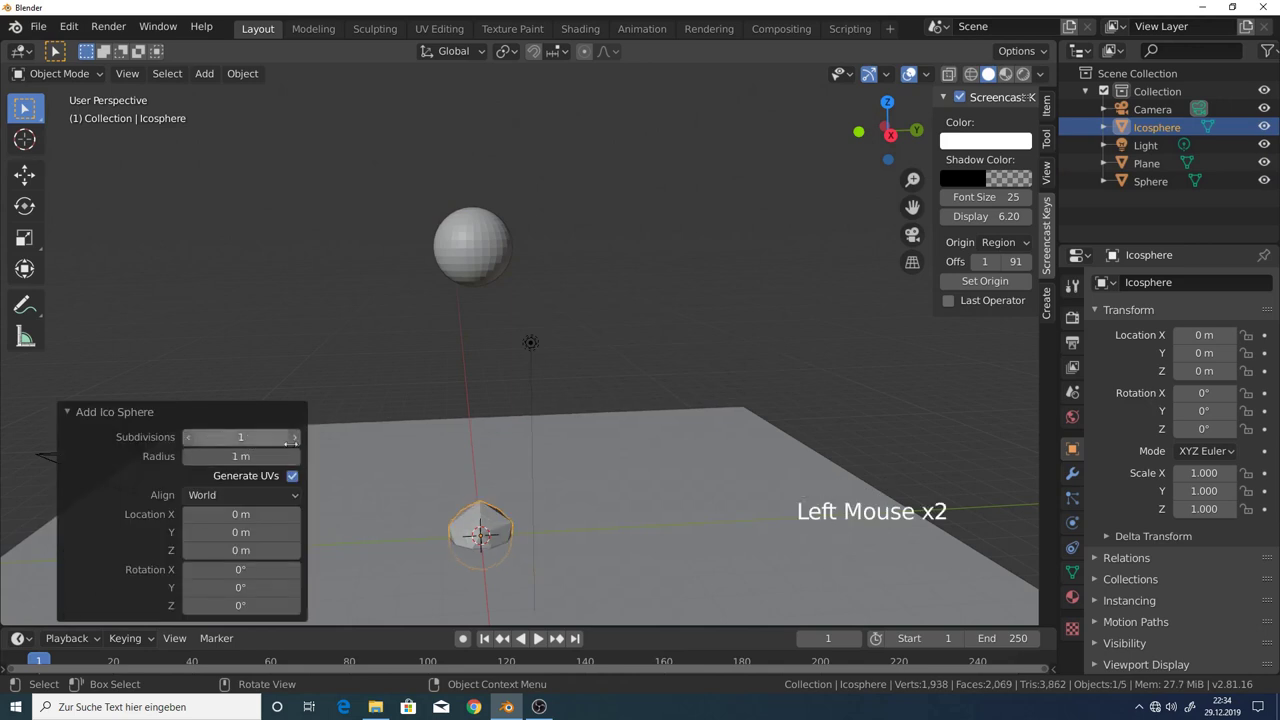
pyautogui.middleClick(556, 501)
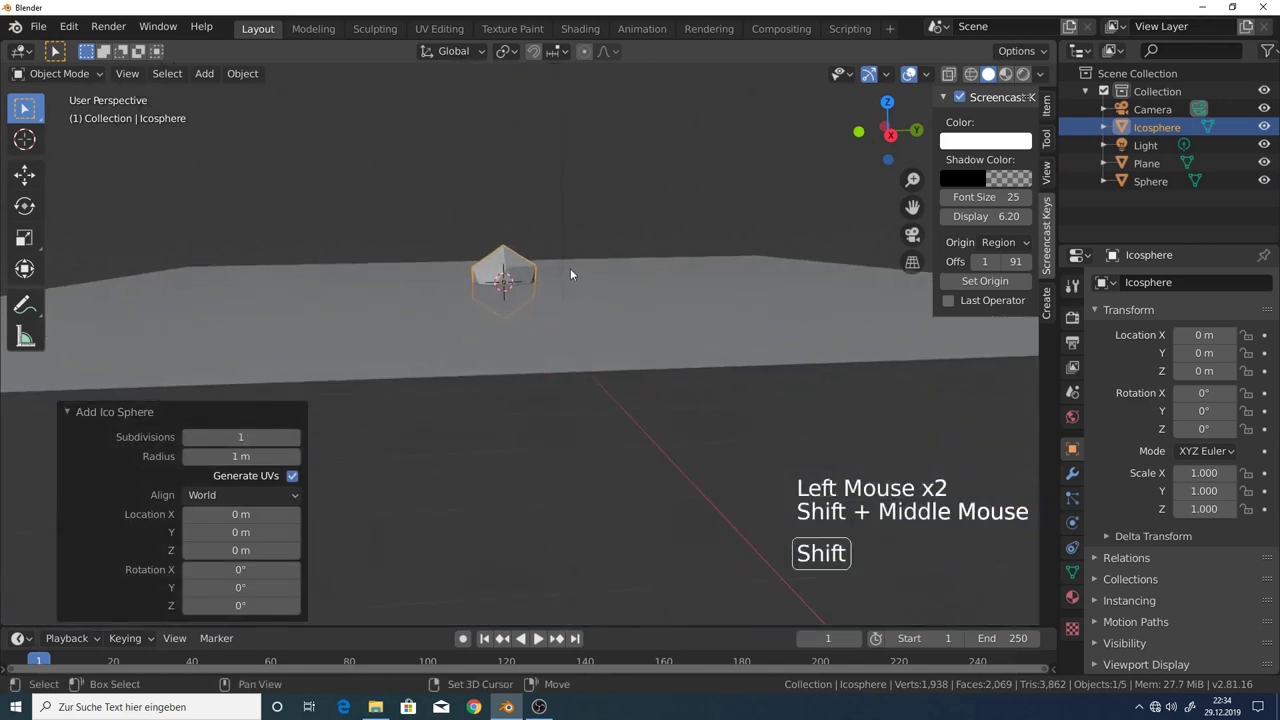
pyautogui.press('g')
pyautogui.middleClick(534, 442)
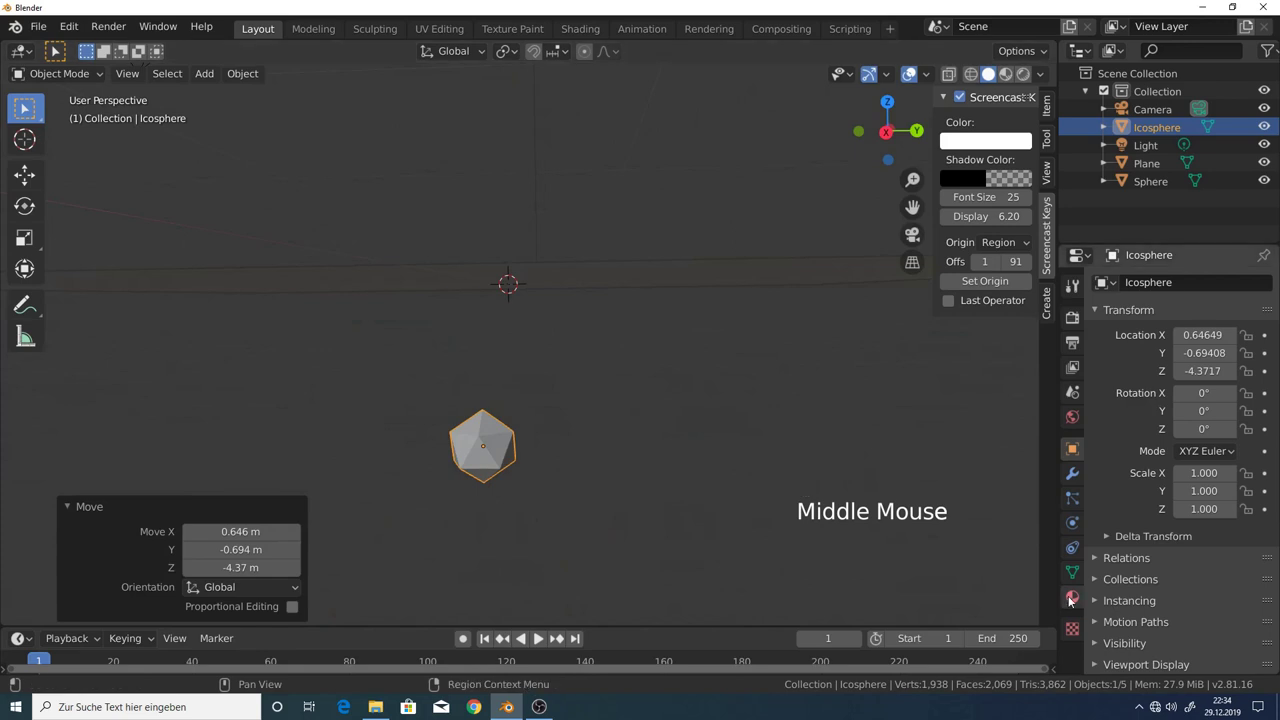
# Give the icosphere a new Emission material and preview in Rendered shading.
pyautogui.click(1075, 600)
pyautogui.click(1187, 354)
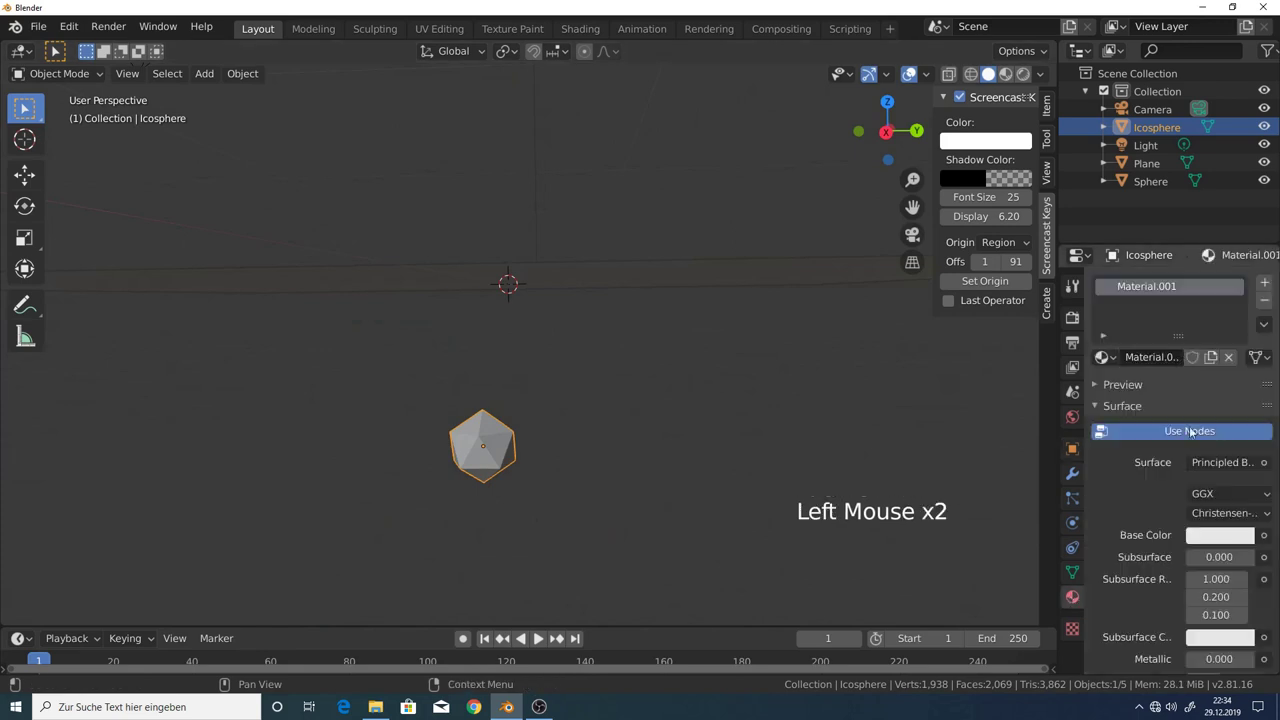
pyautogui.click(1221, 465)
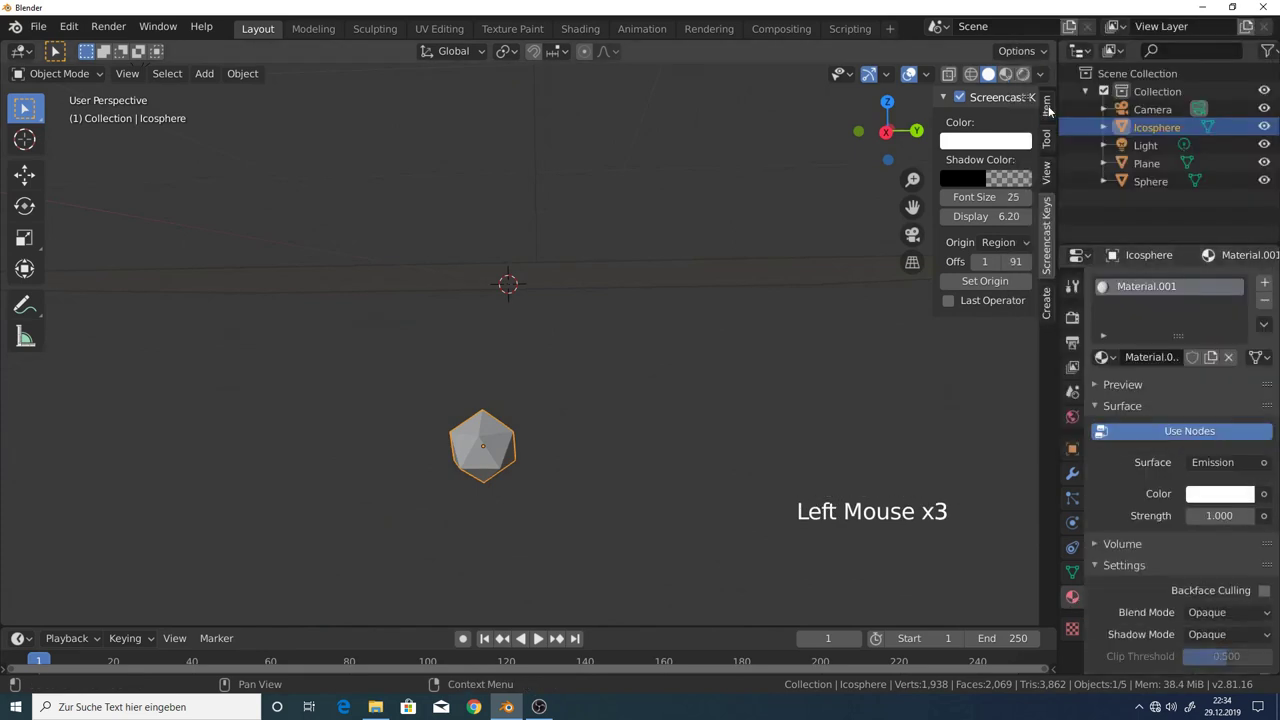
pyautogui.click(1033, 79)
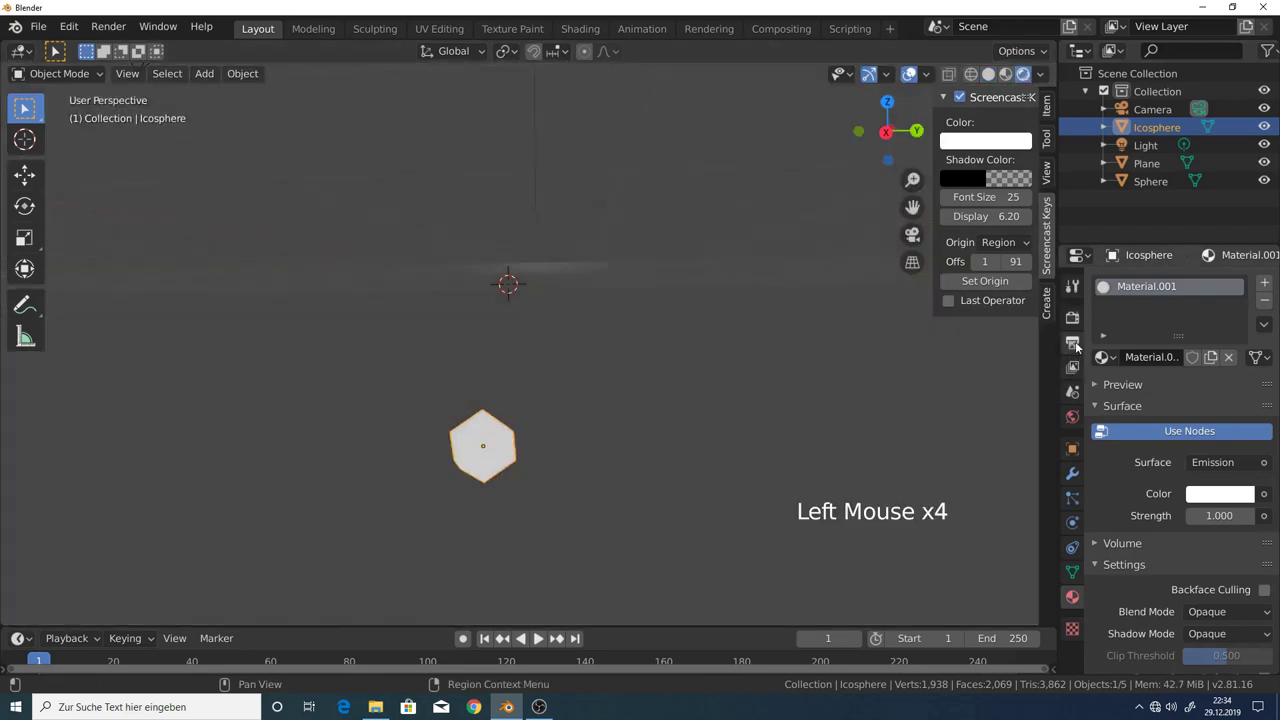
# Enable Bloom in Render properties and set the World background colour to black.
pyautogui.click(1082, 346)
pyautogui.click(1082, 320)
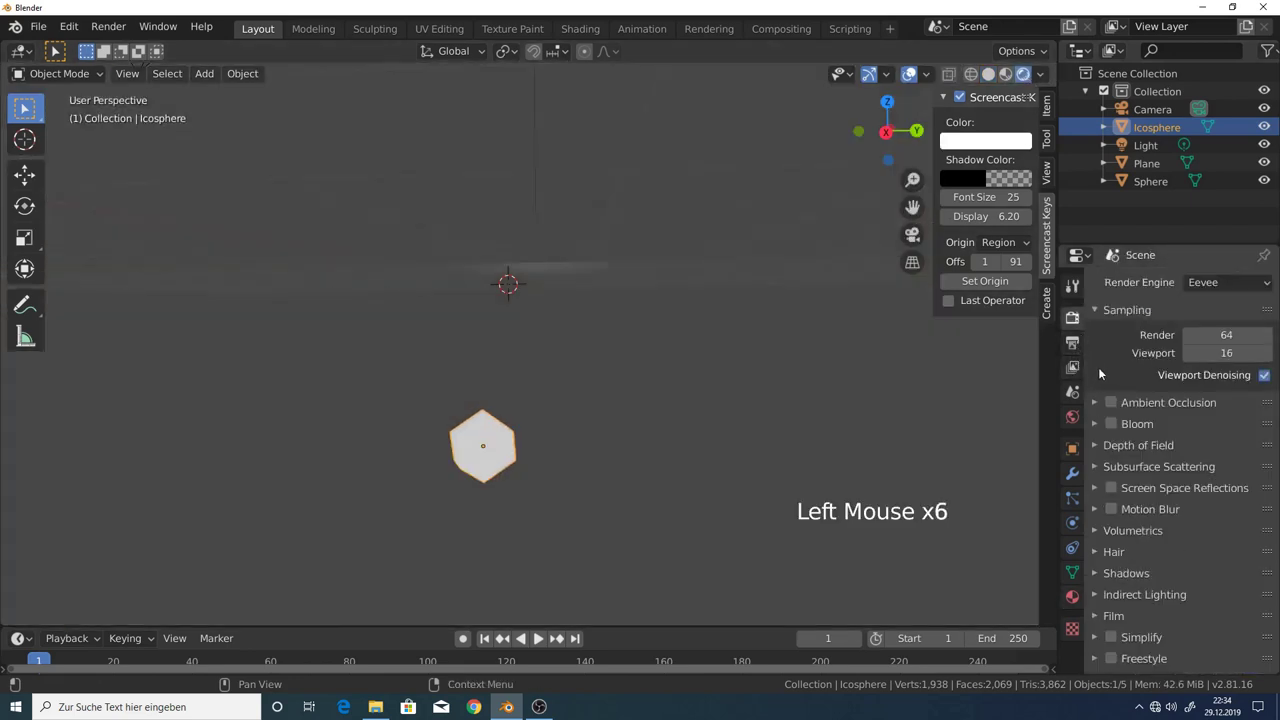
pyautogui.click(1119, 429)
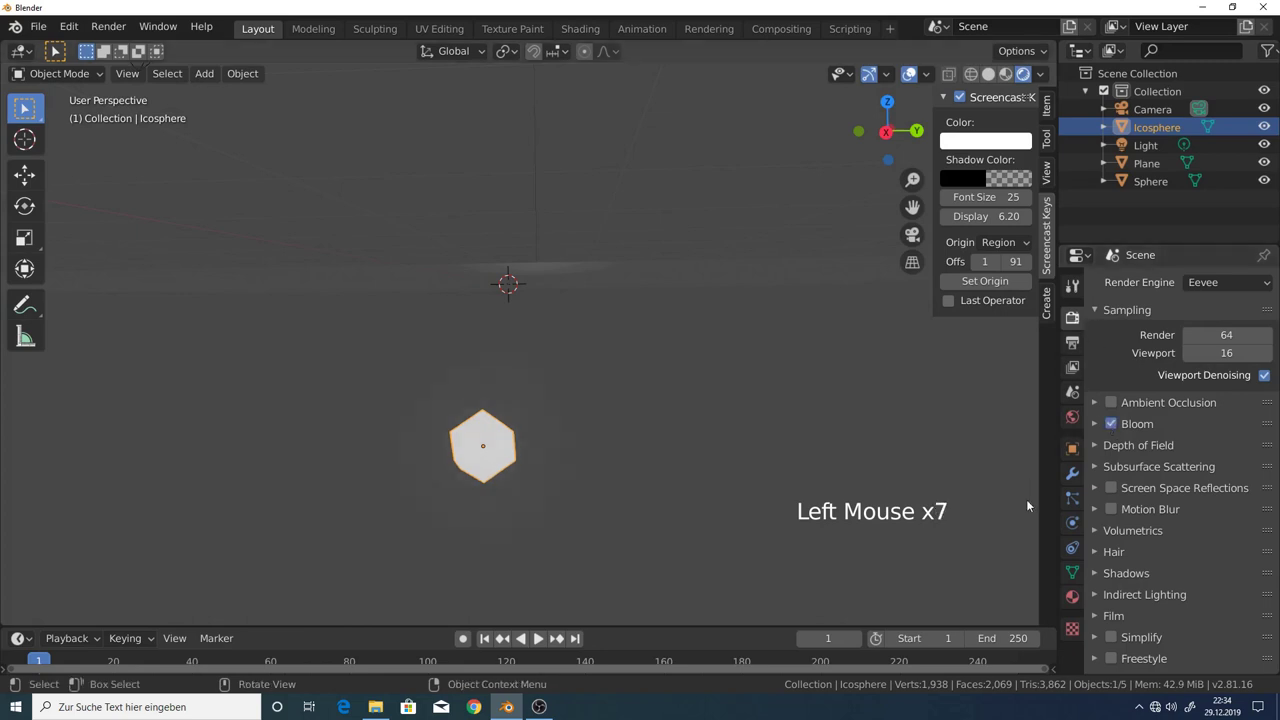
pyautogui.click(1075, 420)
pyautogui.click(1215, 404)
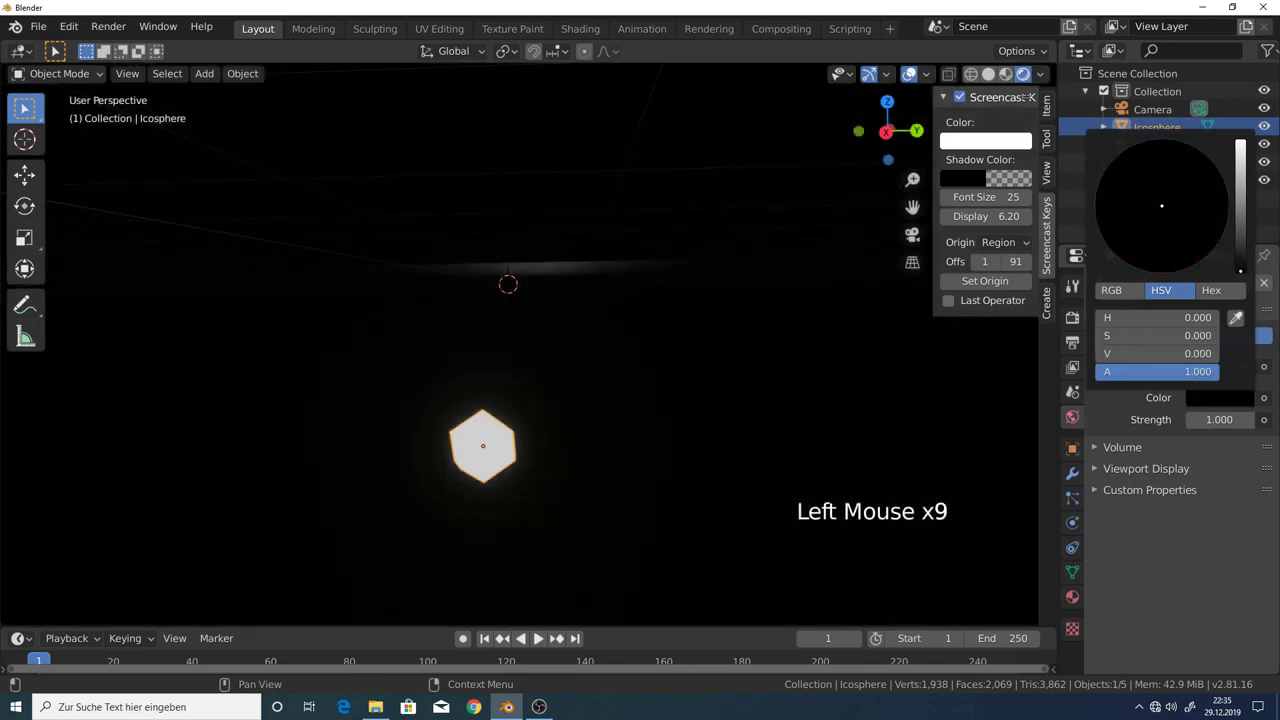
# Set the icosphere's emission colour to green at strength 6.1.
pyautogui.click(1072, 603)
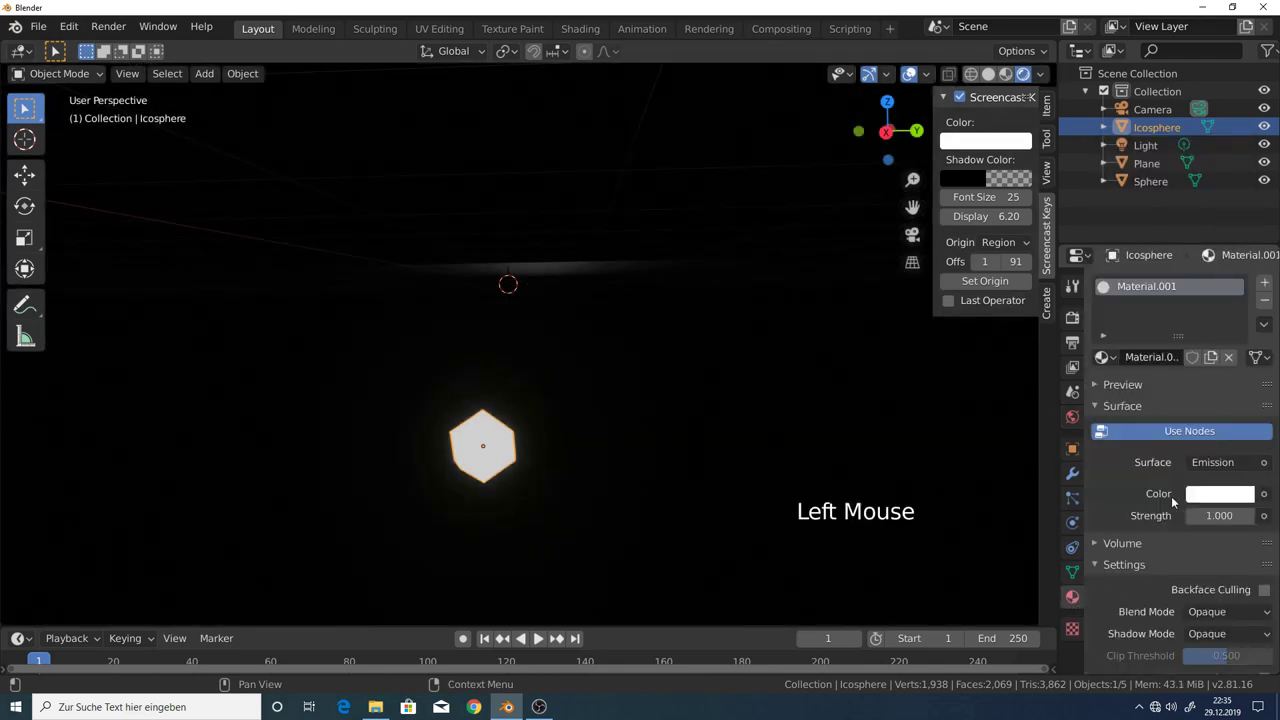
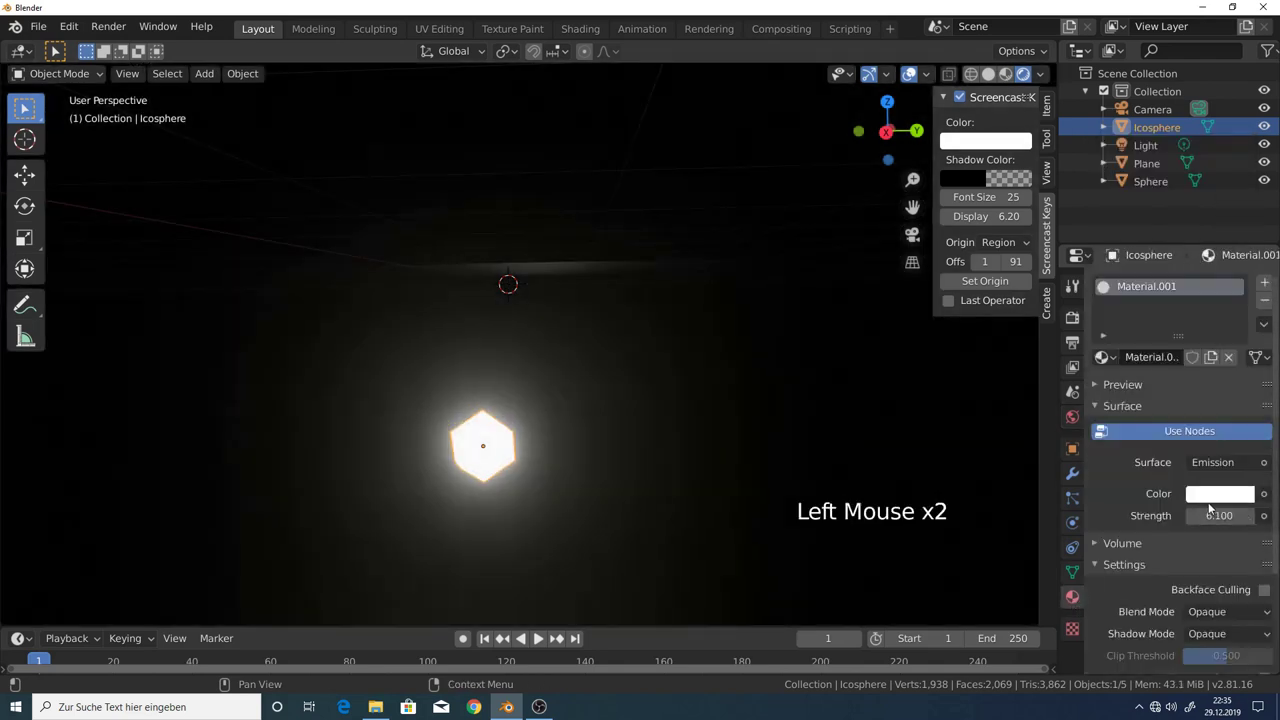
pyautogui.click(1210, 501)
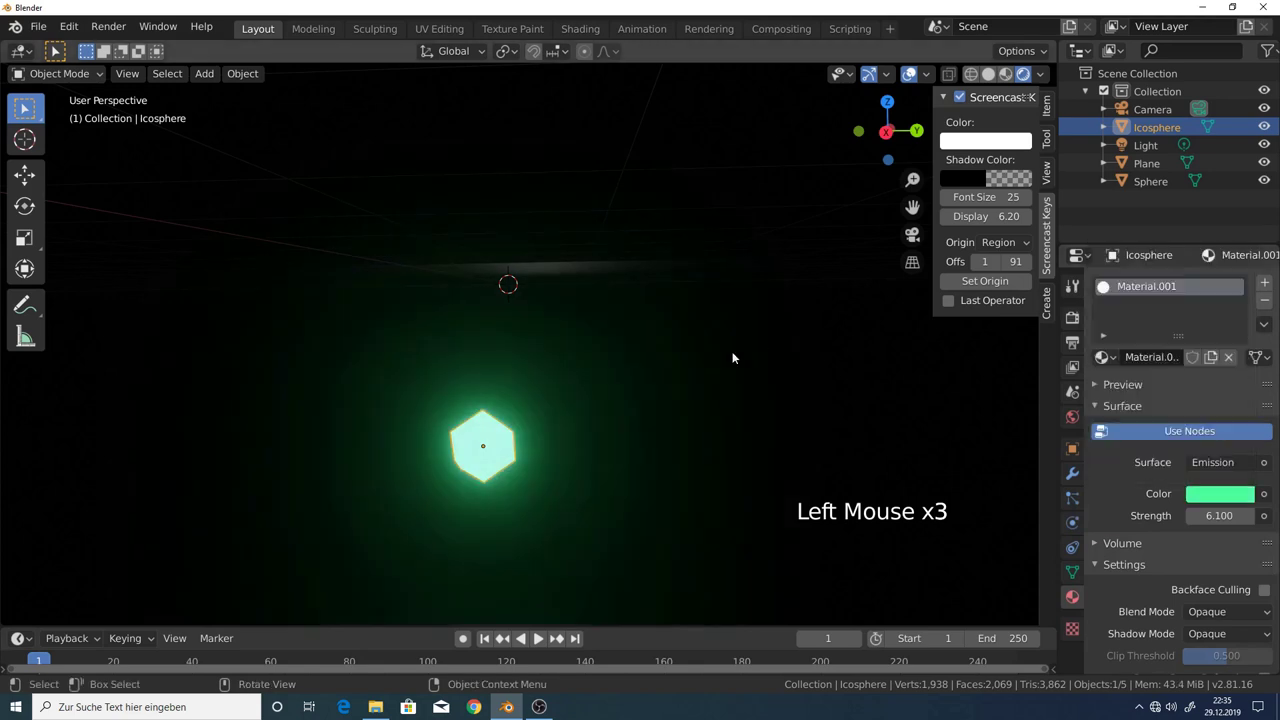
# Duplicate the icosphere with its own material copy and set its glow to green.
pyautogui.press('shift+d')
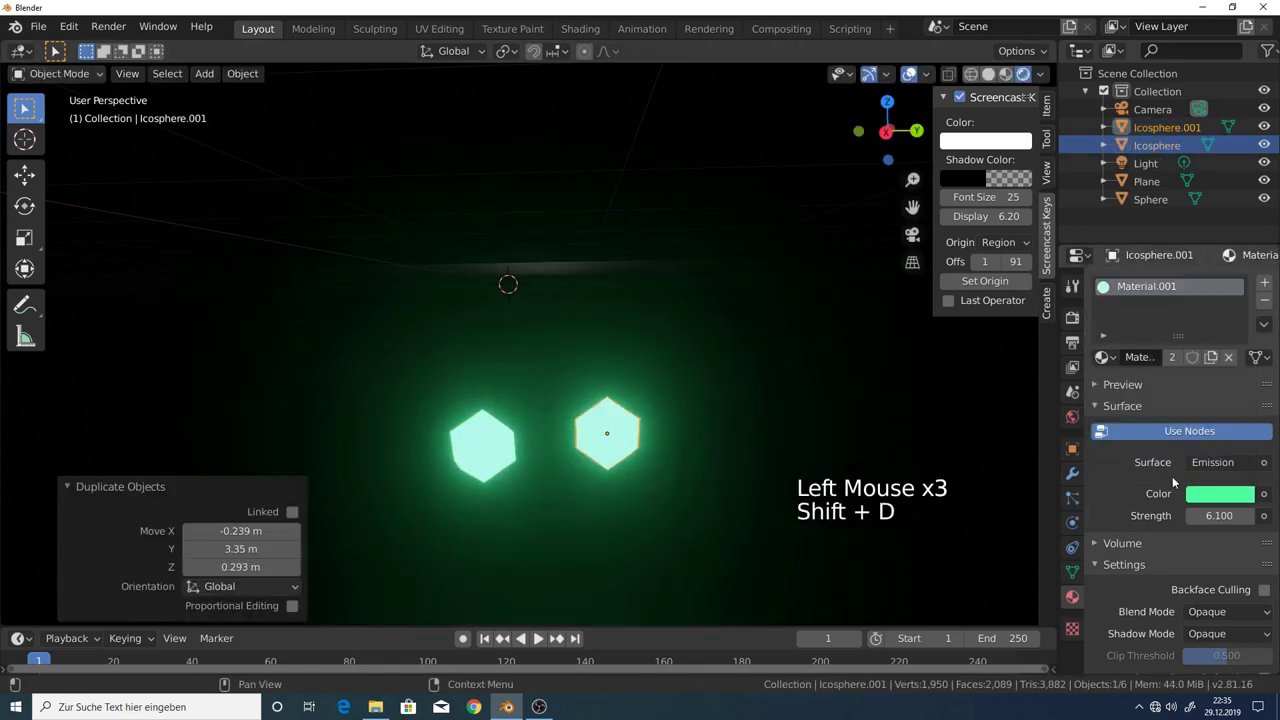
pyautogui.click(1208, 497)
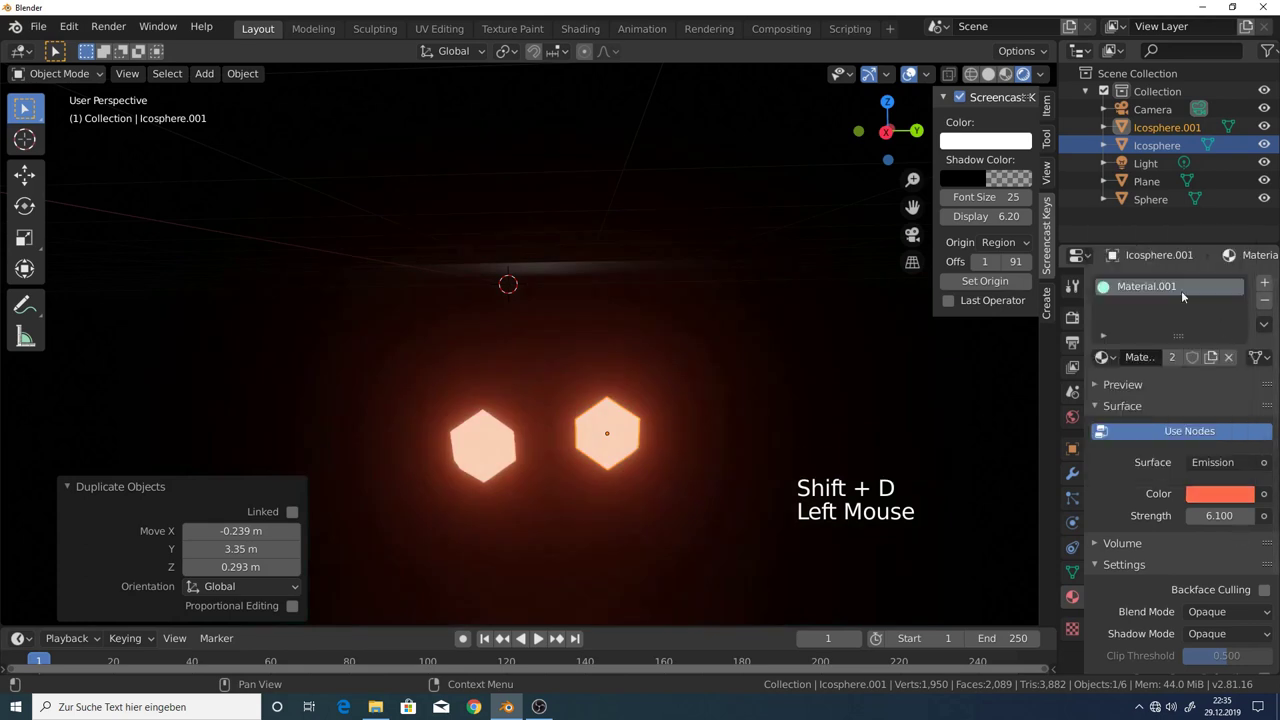
pyautogui.click(1177, 360)
pyautogui.click(1209, 495)
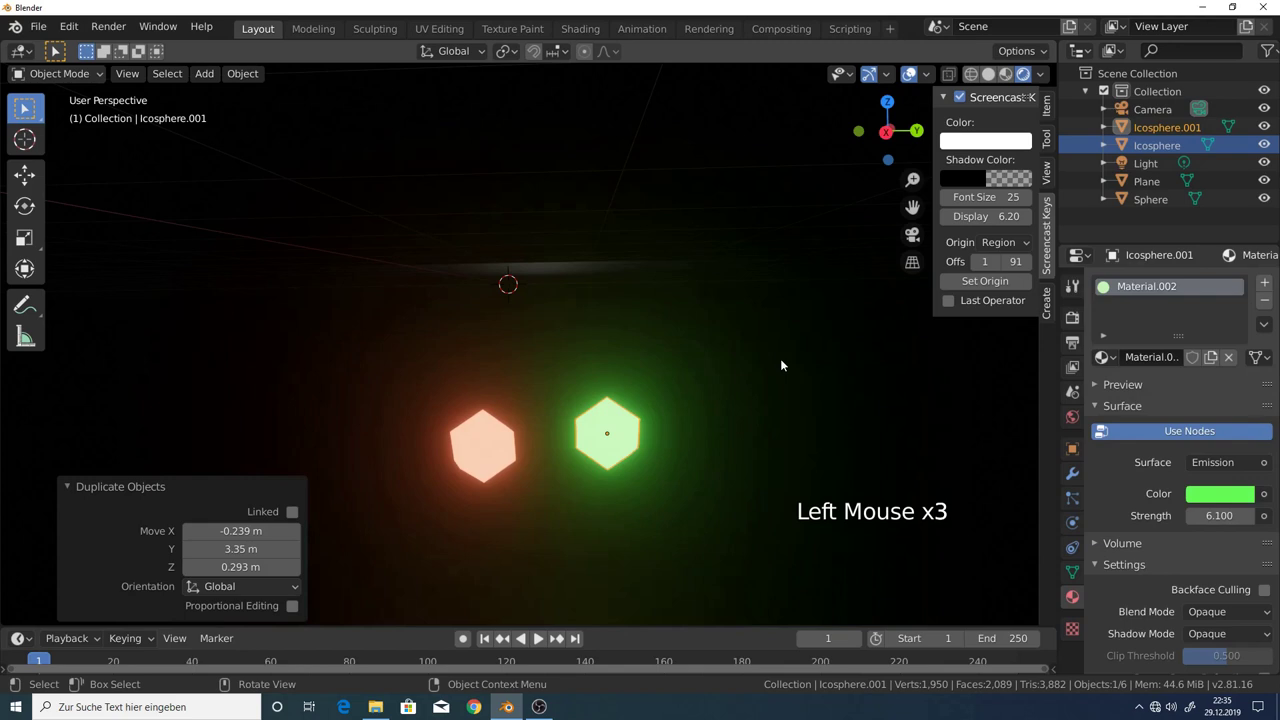
# Turn the view toward the white emitter sphere and select it.
pyautogui.middleClick(717, 356)
pyautogui.middleClick(663, 322)
pyautogui.click(539, 239)
# Orbit the view around the selected emitter sphere.
pyautogui.middleClick(543, 249)
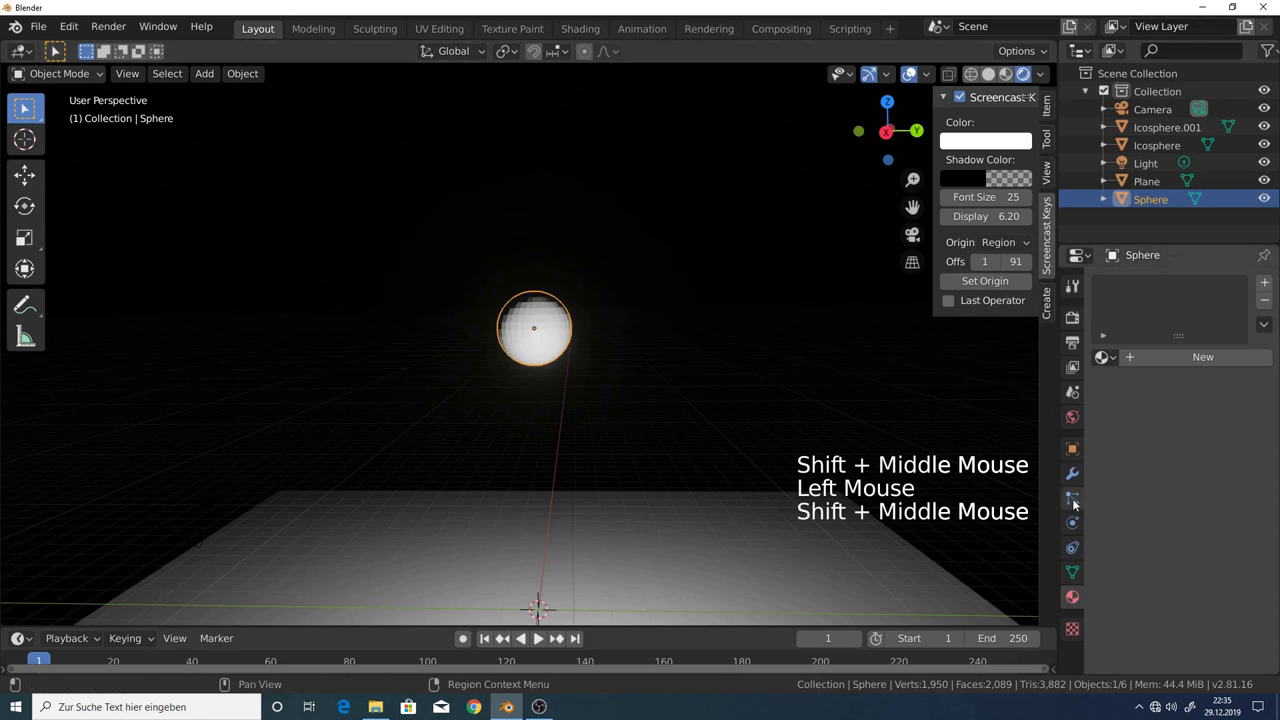
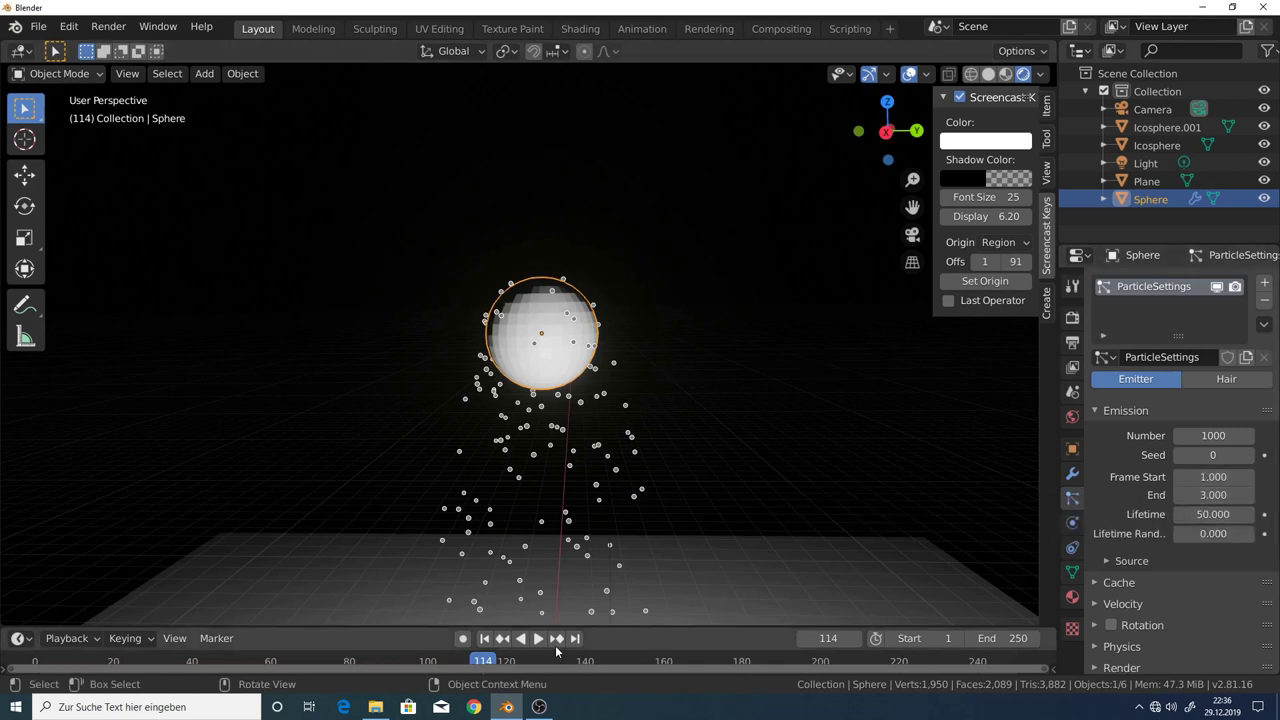
# Play the sphere's particle animation and enlarge the timeline area.
pyautogui.click(547, 643)
pyautogui.middleClick(600, 562)
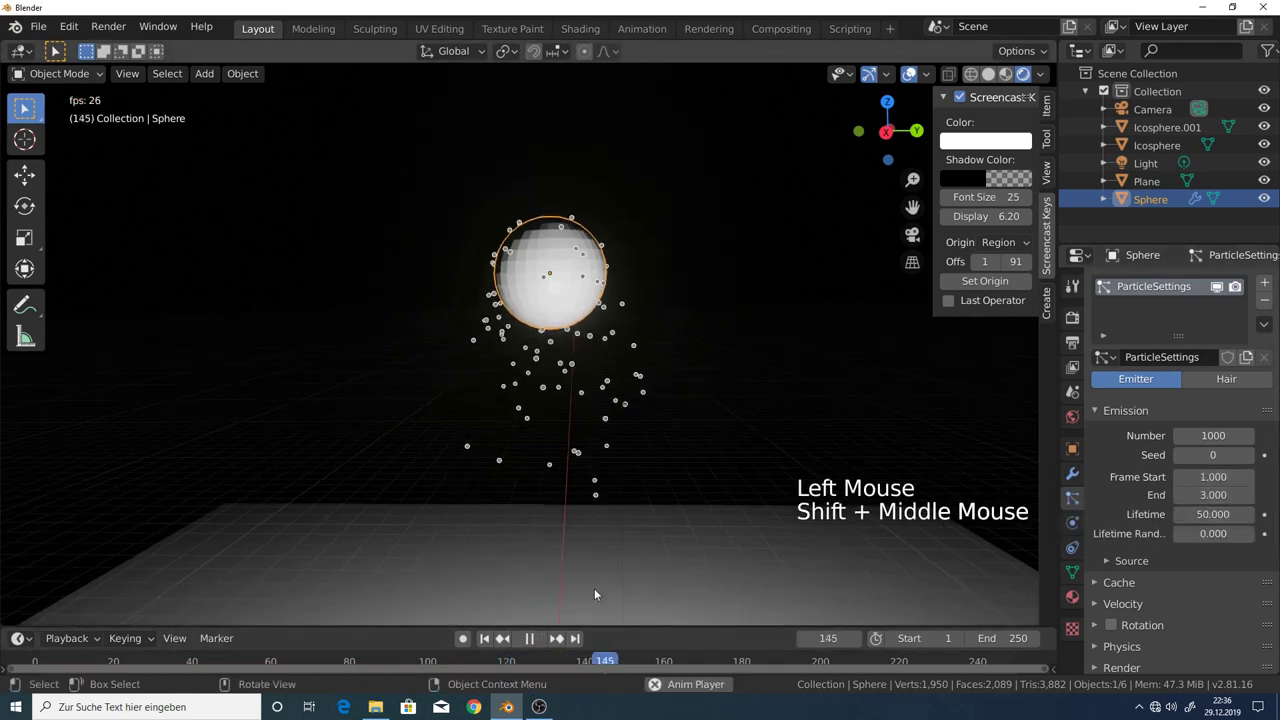
pyautogui.click(608, 632)
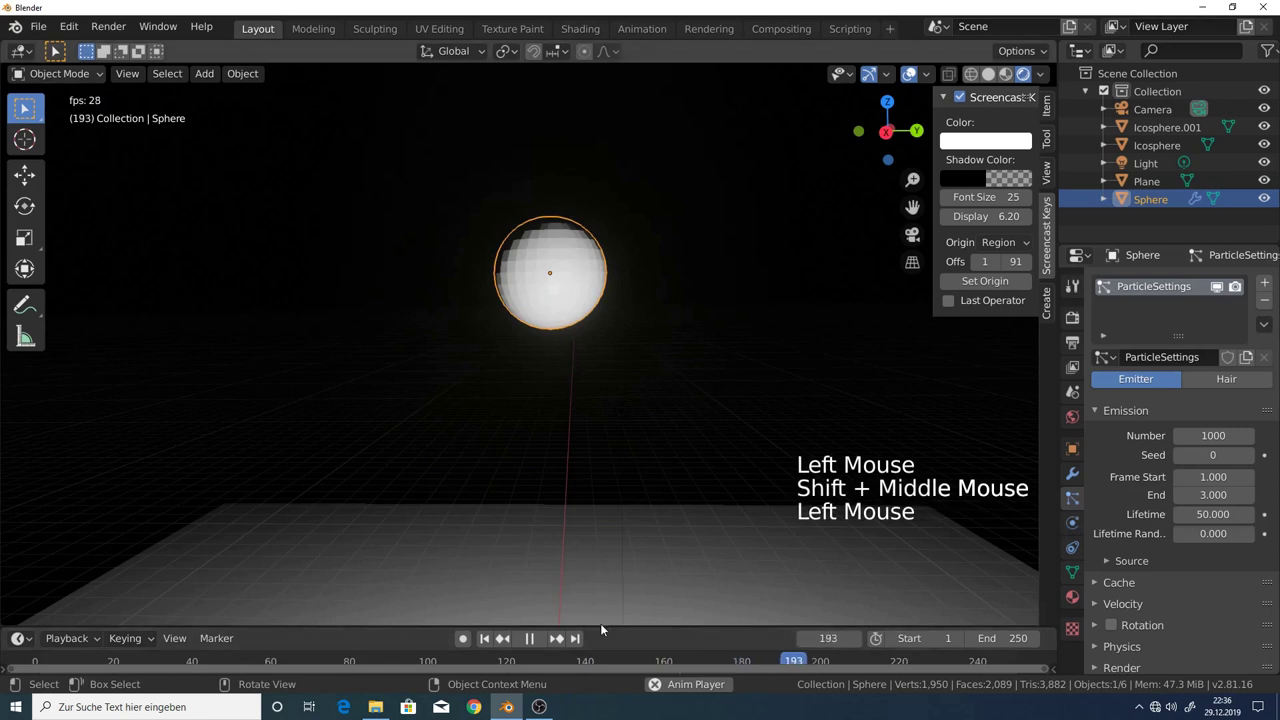
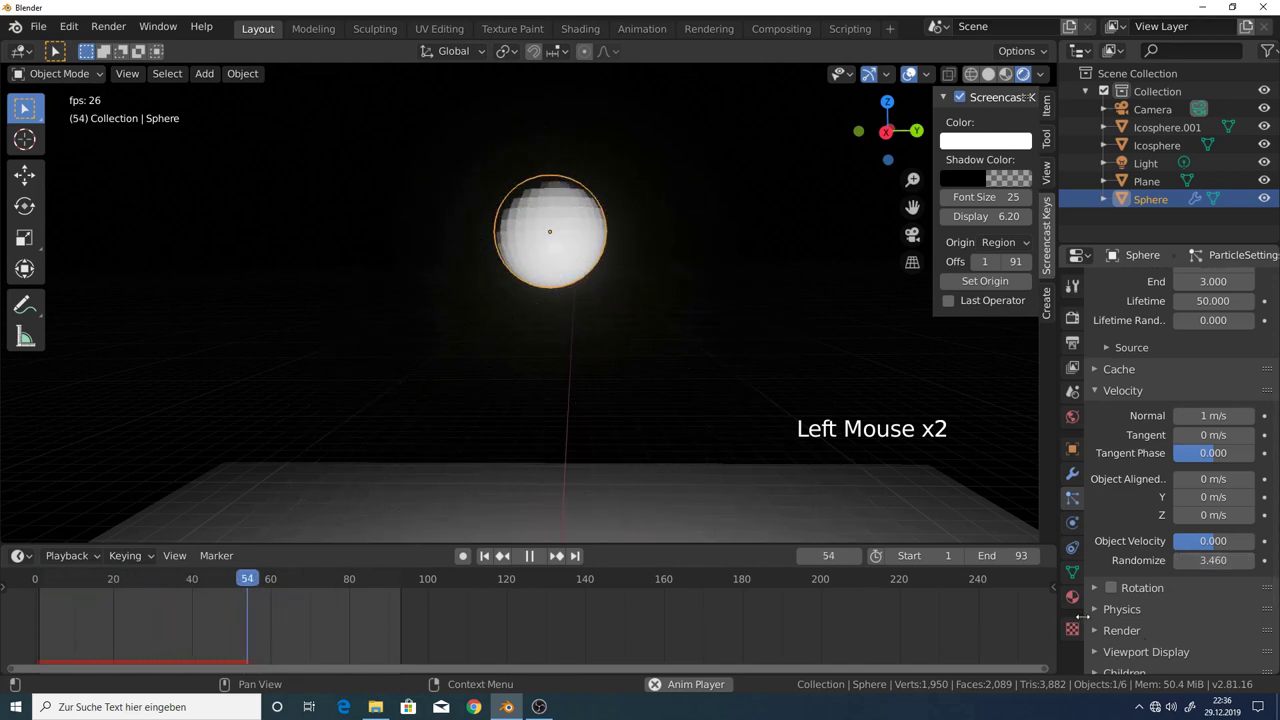
# Under Field Weights set Gravity to about 0.5 and play the particle burst.
pyautogui.scroll(-3)
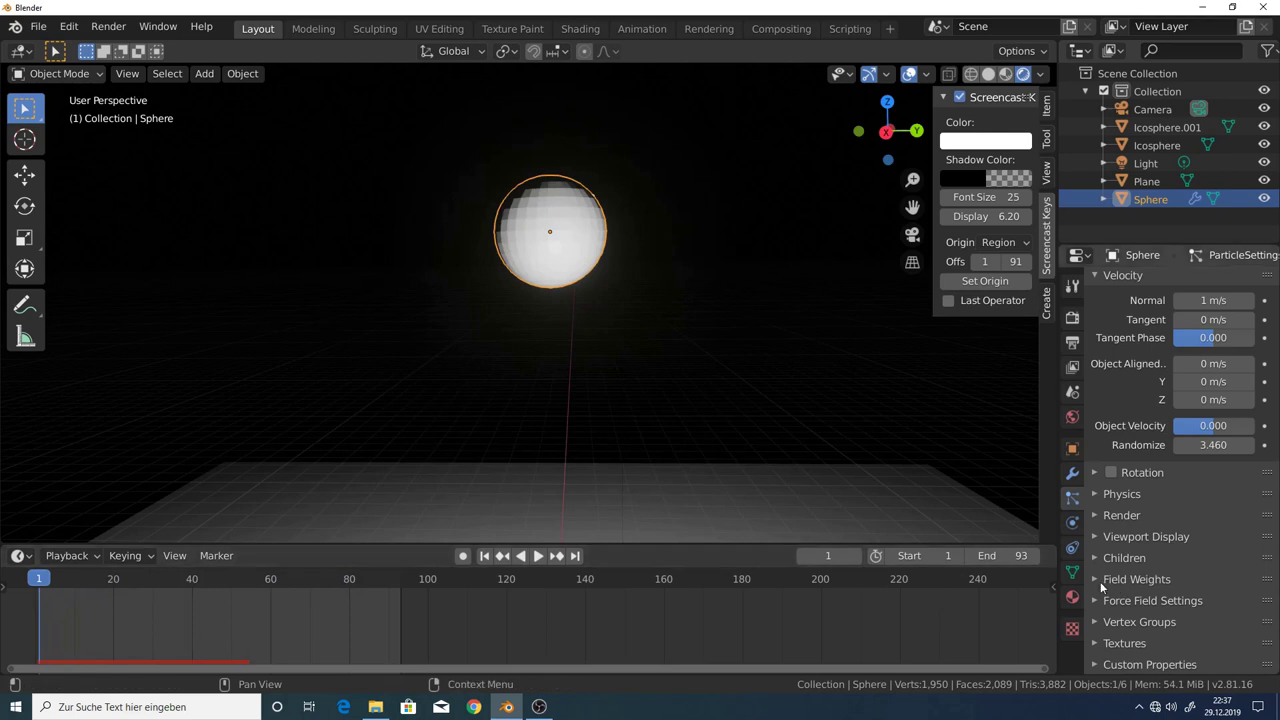
pyautogui.click(1101, 582)
pyautogui.scroll(-3)
pyautogui.click(1263, 552)
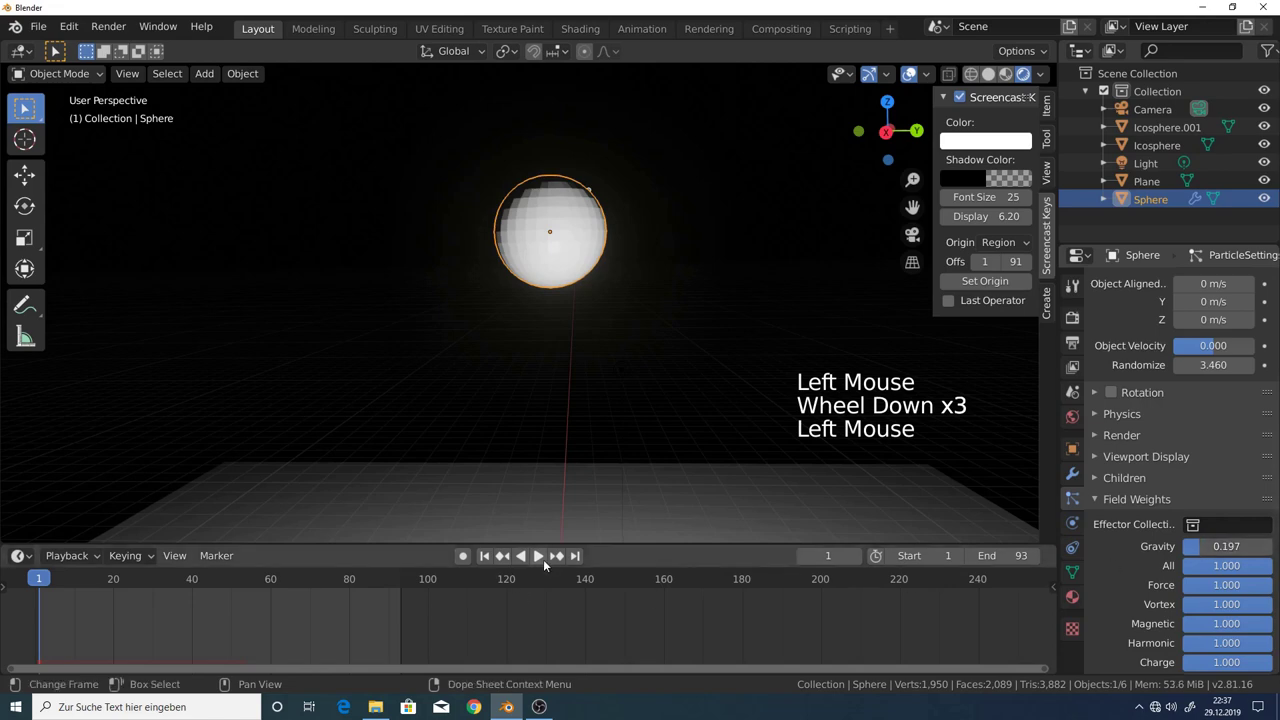
pyautogui.click(544, 564)
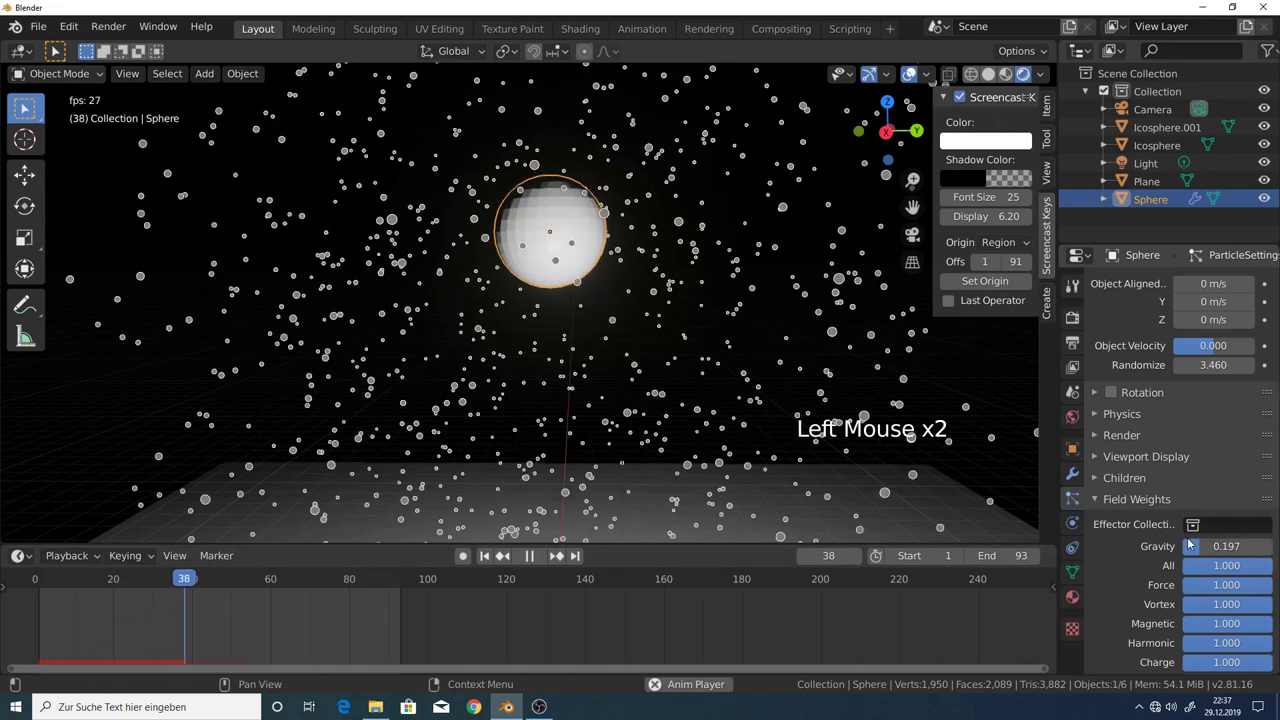
pyautogui.click(1192, 543)
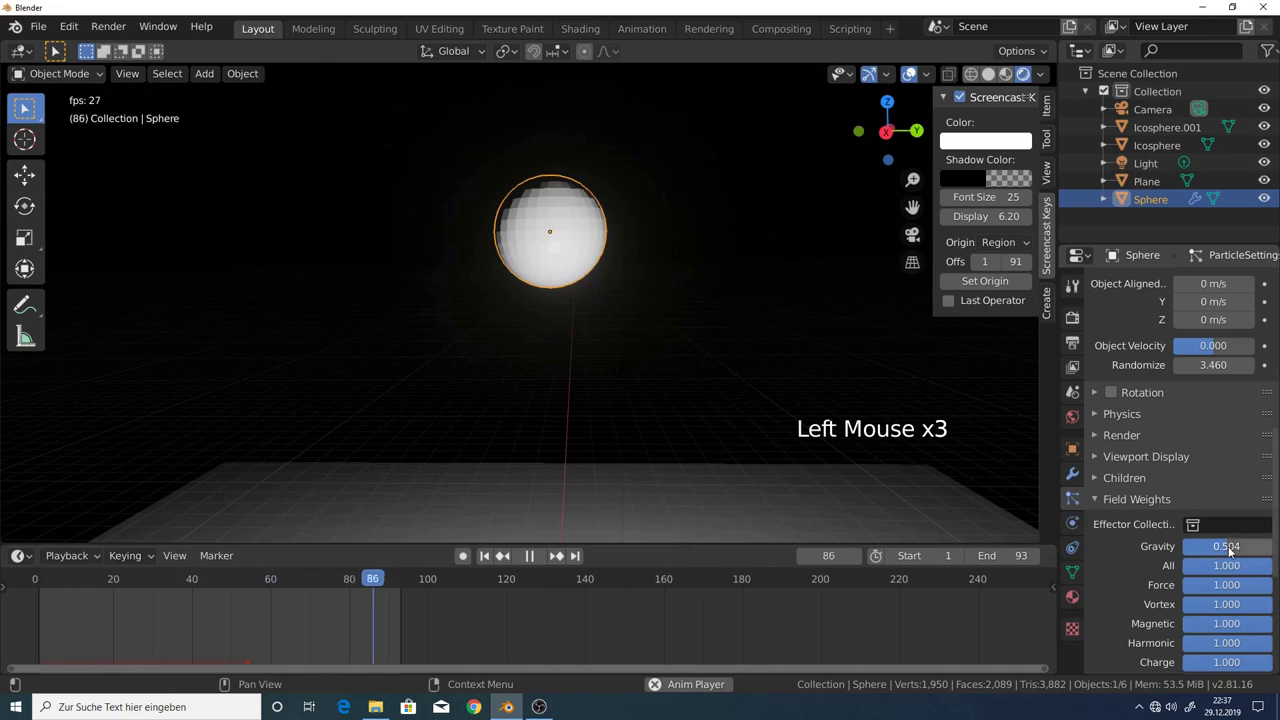
pyautogui.click(1235, 551)
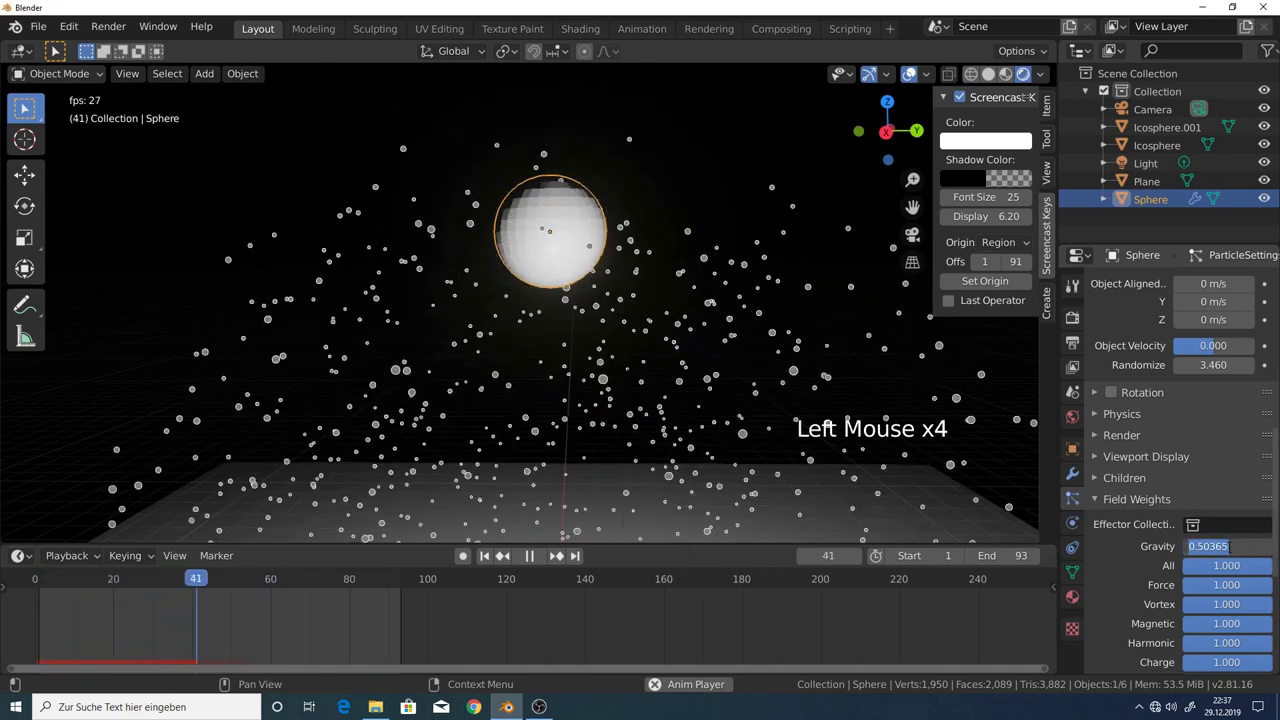
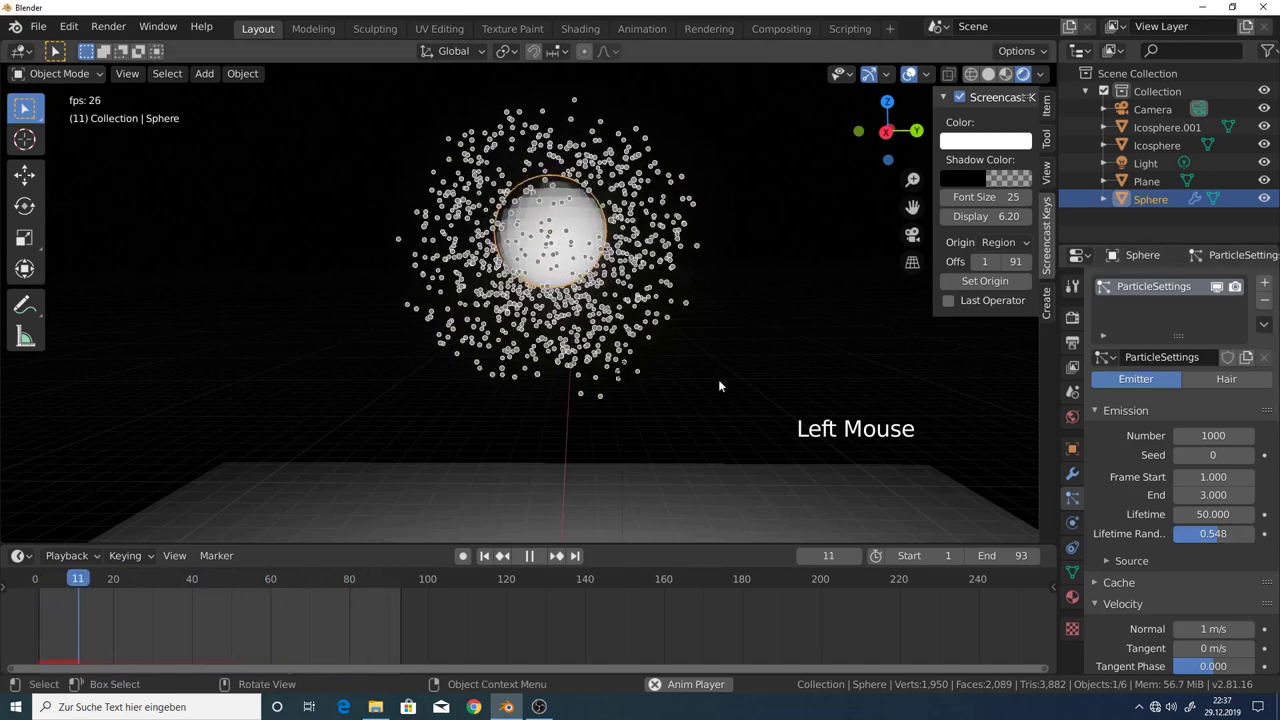
# Render the particles as the Icosphere object scaled to 0.05.
pyautogui.middleClick(643, 339)
pyautogui.scroll(-3)
pyautogui.middleClick(648, 275)
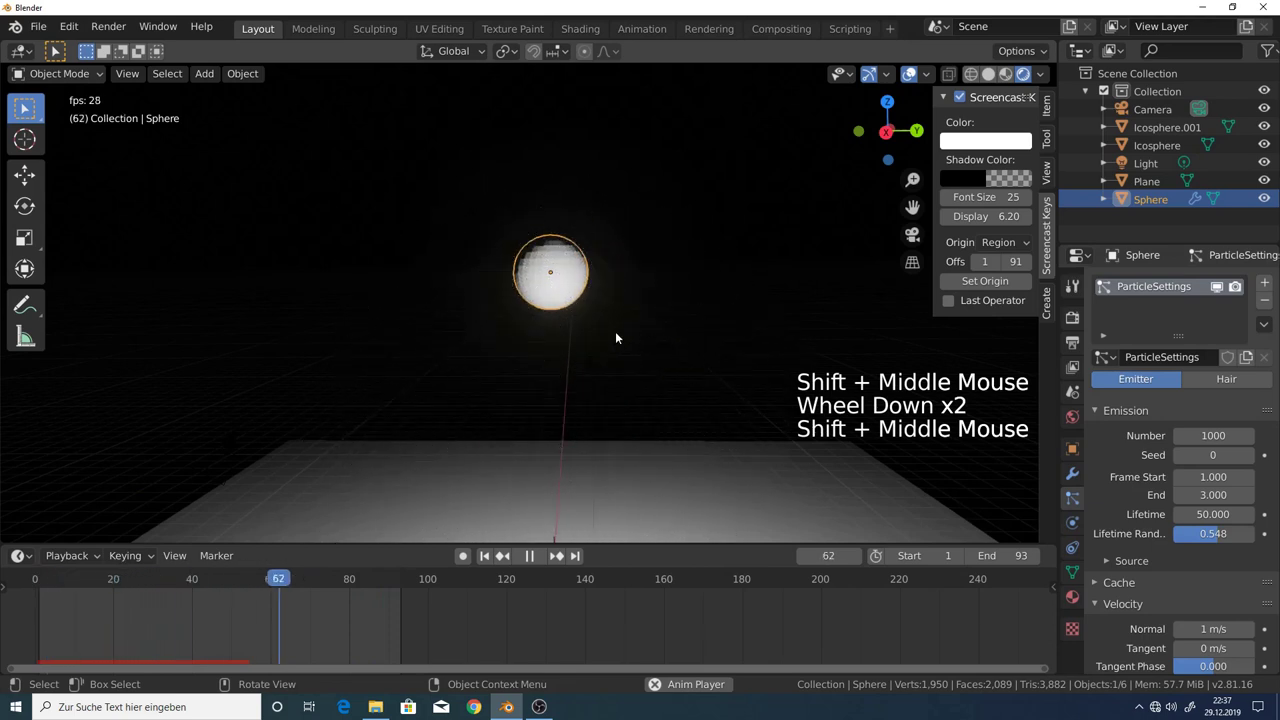
pyautogui.scroll(-3)
pyautogui.scroll(-3)
pyautogui.scroll(-3)
pyautogui.click(1095, 550)
pyautogui.scroll(-3)
pyautogui.click(1201, 499)
pyautogui.scroll(-3)
pyautogui.scroll(-3)
pyautogui.click(1196, 546)
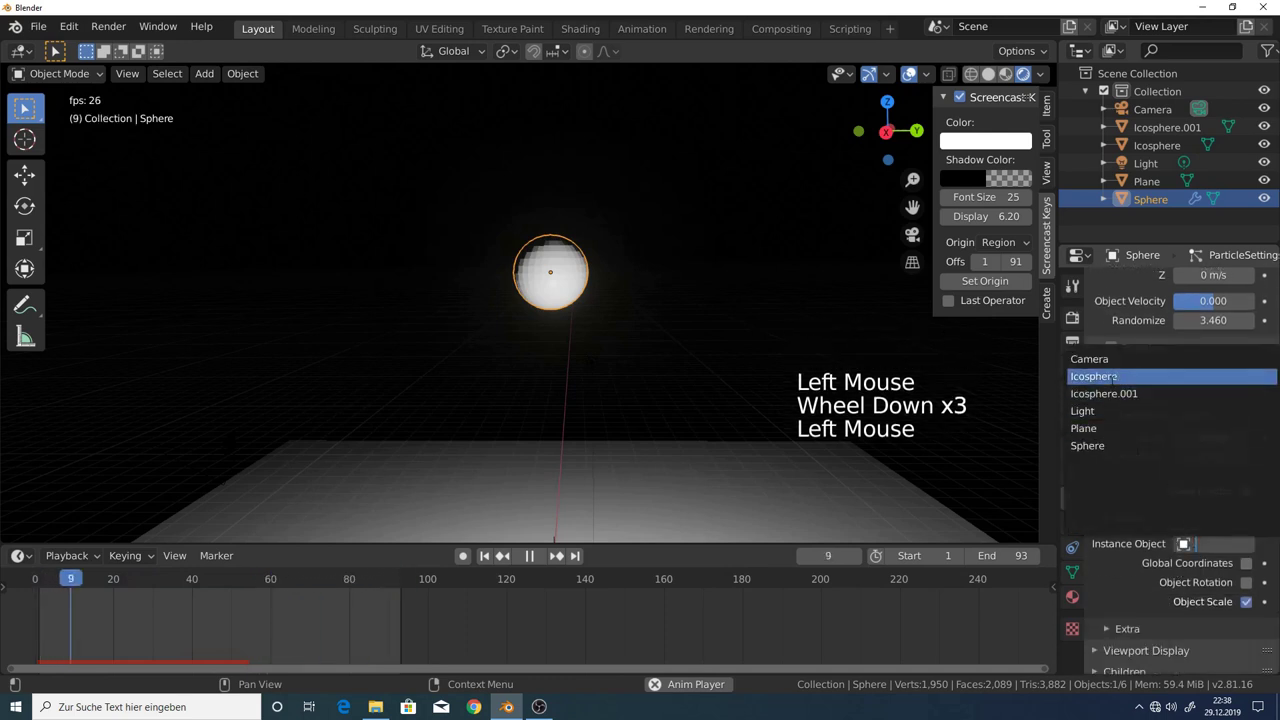
# Delete the scene light, inspect the glowing burst, then reselect the emitter sphere and stop playback.
pyautogui.middleClick(628, 380)
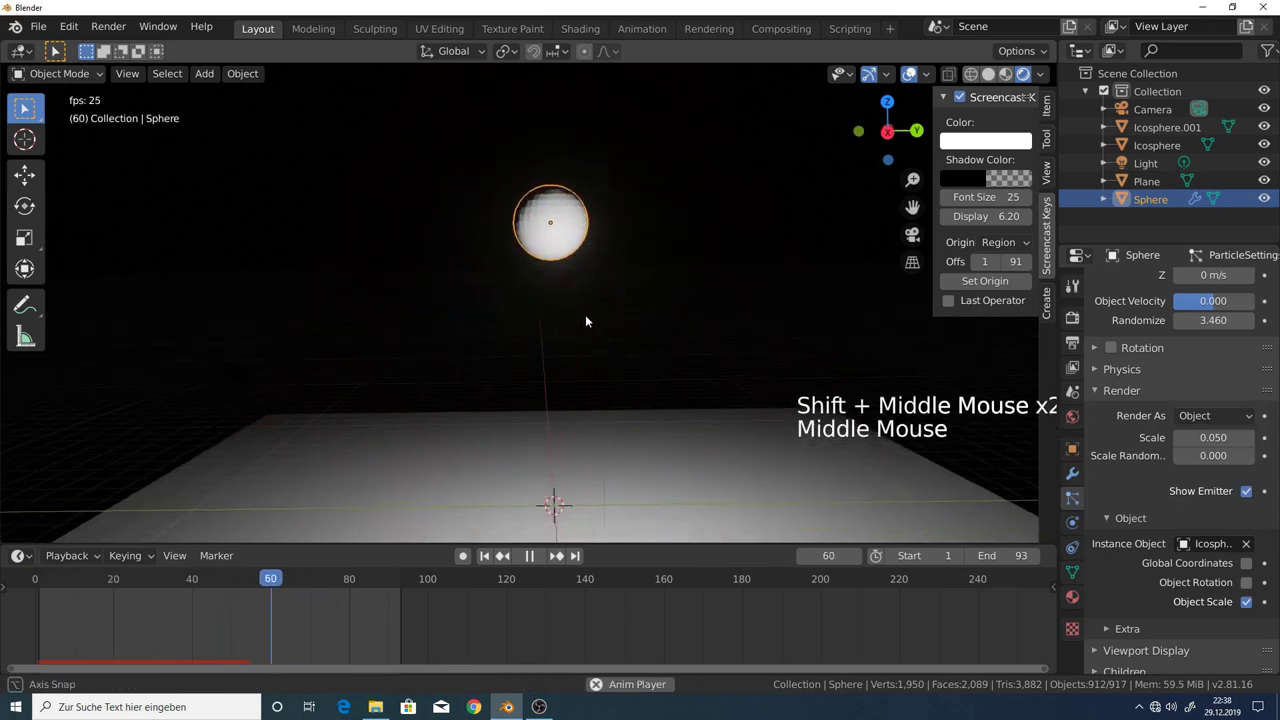
pyautogui.click(605, 378)
pyautogui.click(586, 312)
pyautogui.press('x')
pyautogui.middleClick(586, 333)
pyautogui.scroll(-3)
pyautogui.middleClick(582, 309)
pyautogui.middleClick(578, 370)
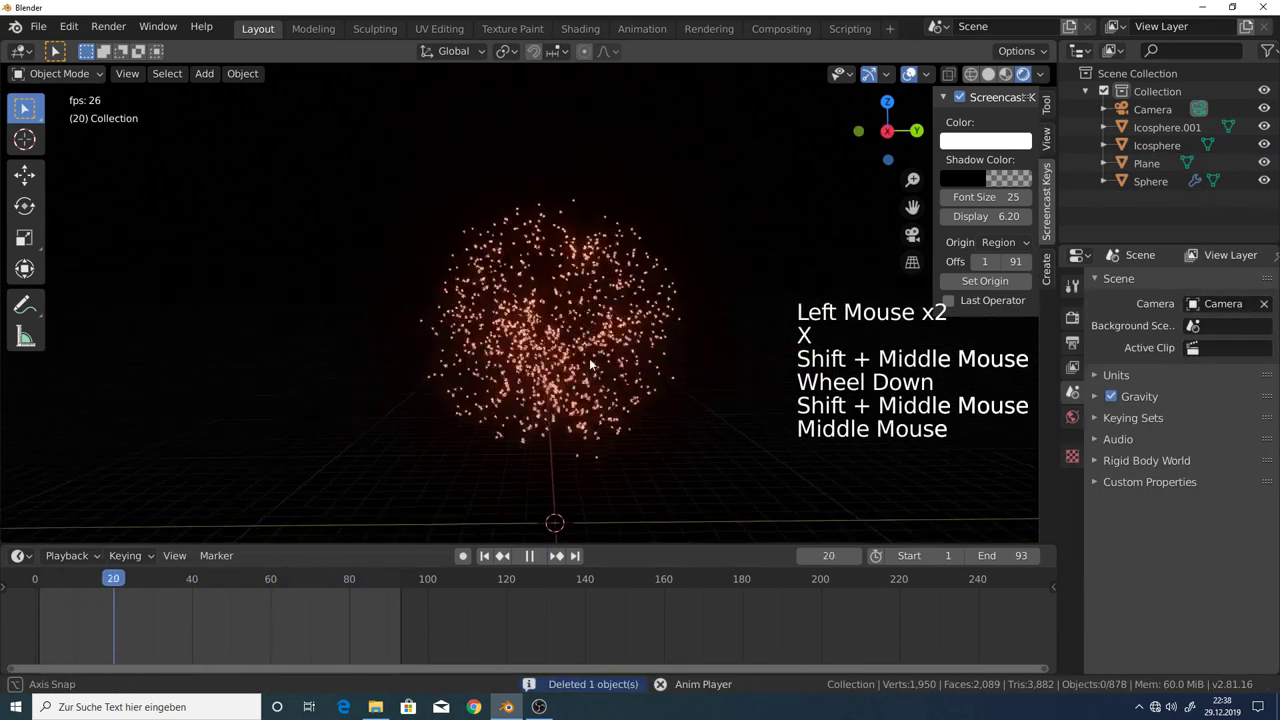
pyautogui.scroll(3)
pyautogui.click(561, 289)
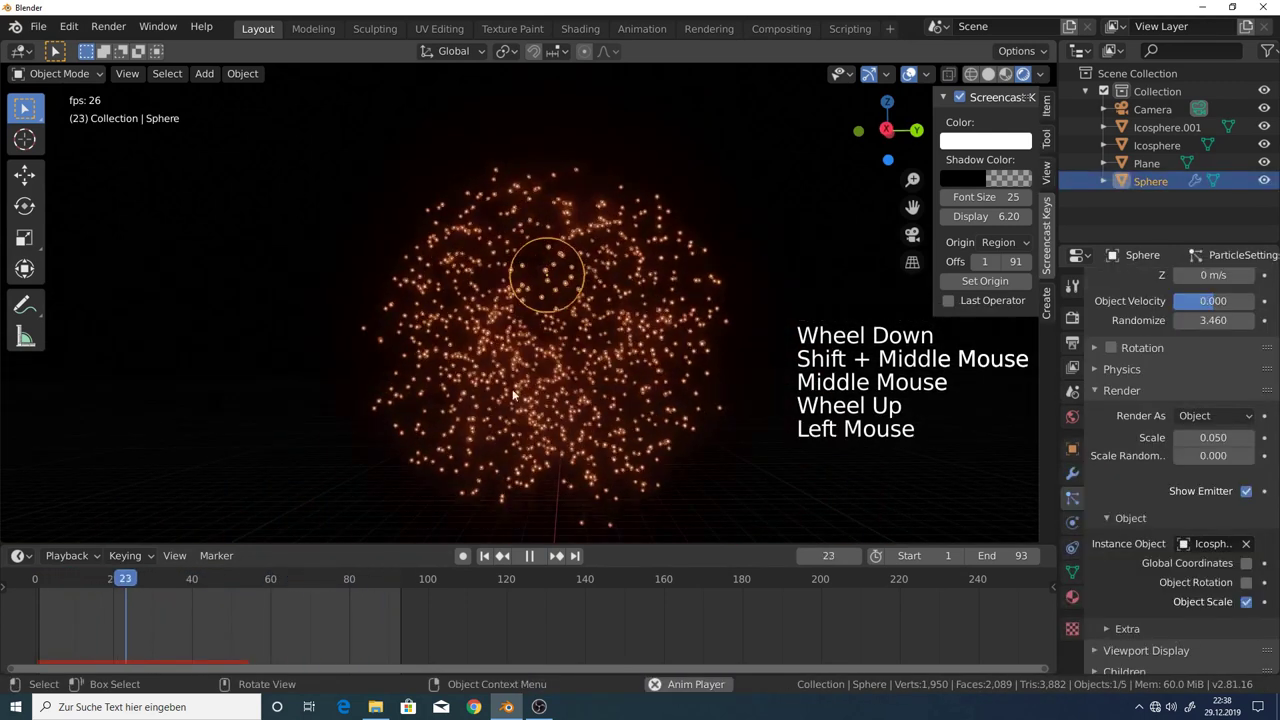
pyautogui.click(532, 556)
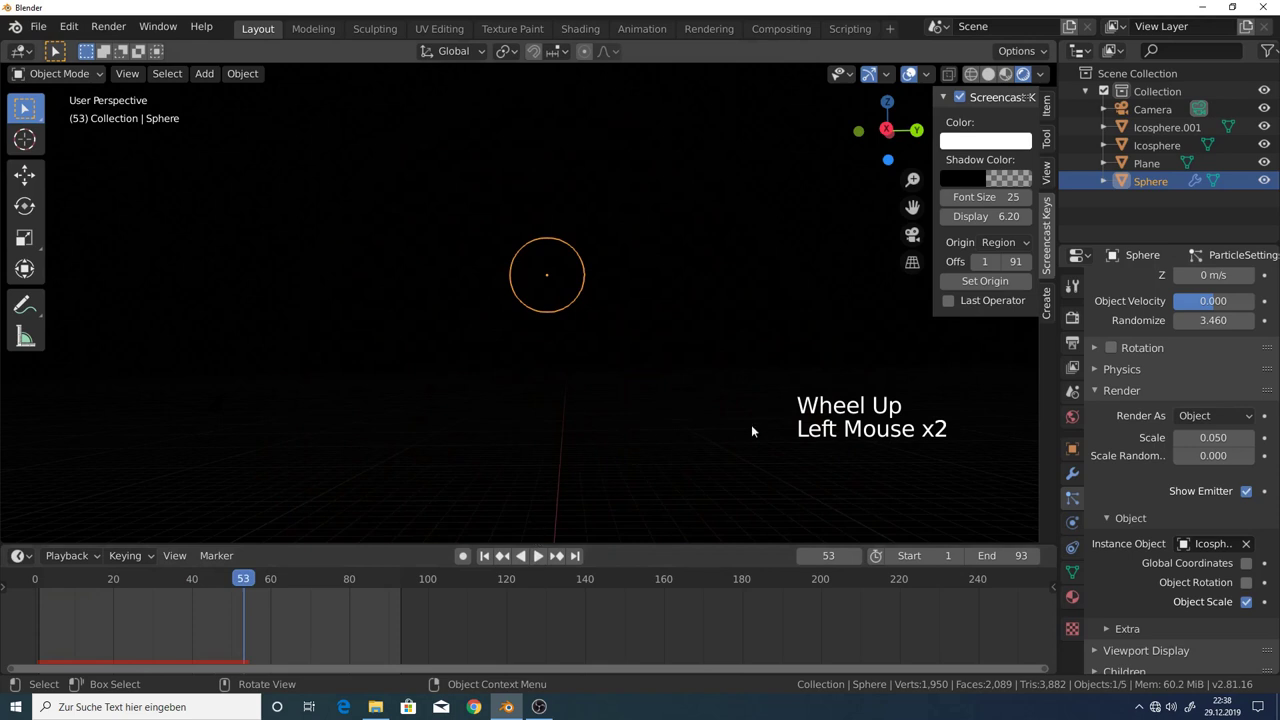
# Switch to Solid shading and expand the sphere's particle system modifier.
pyautogui.click(992, 77)
pyautogui.middleClick(654, 268)
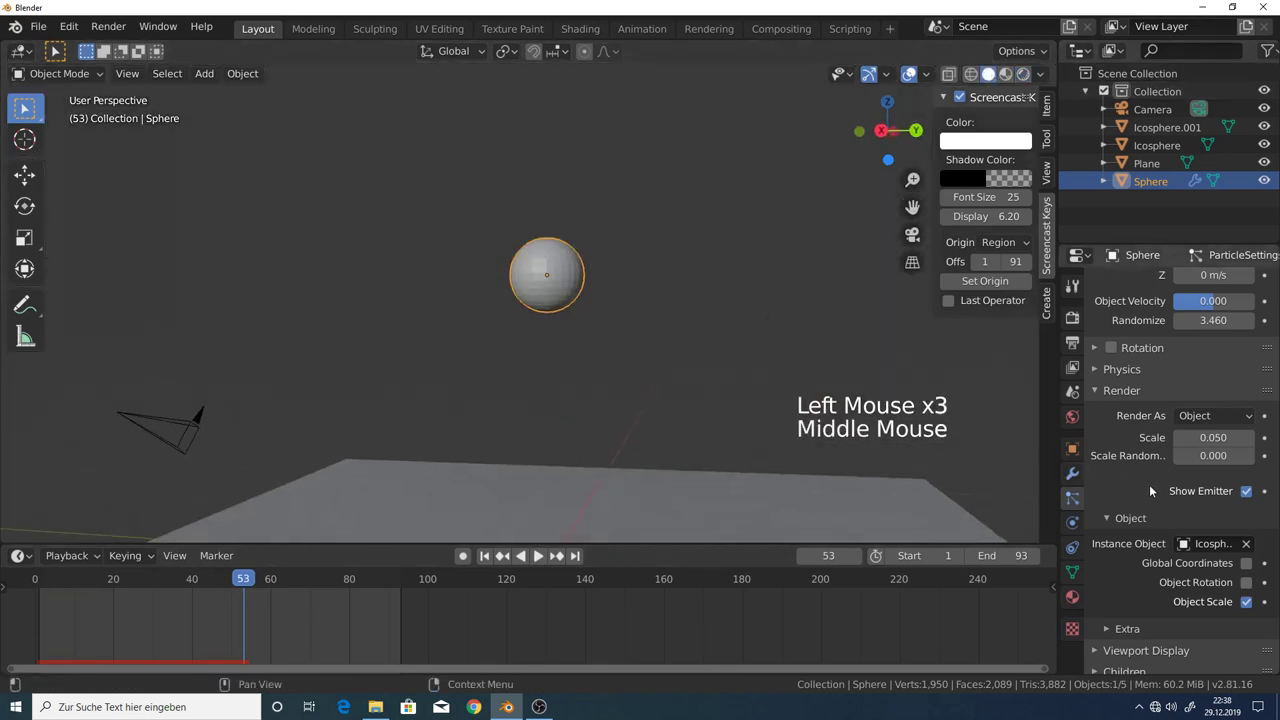
pyautogui.click(1078, 476)
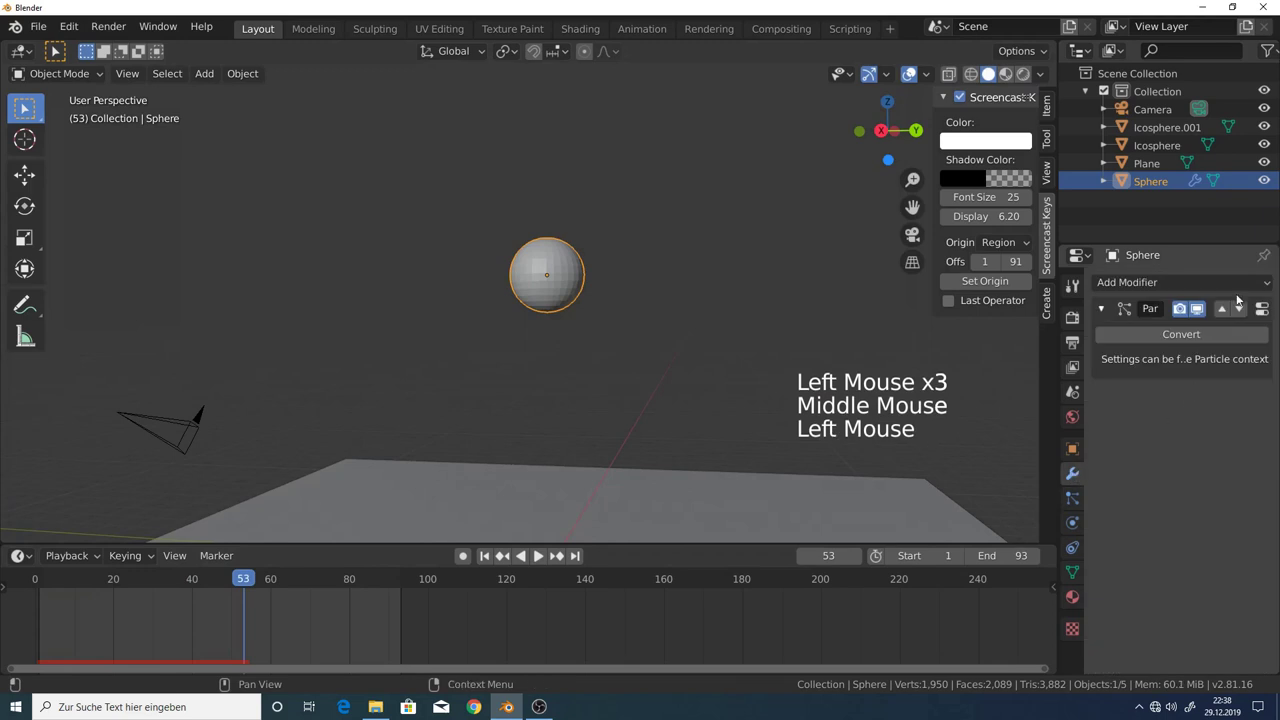
pyautogui.click(1220, 286)
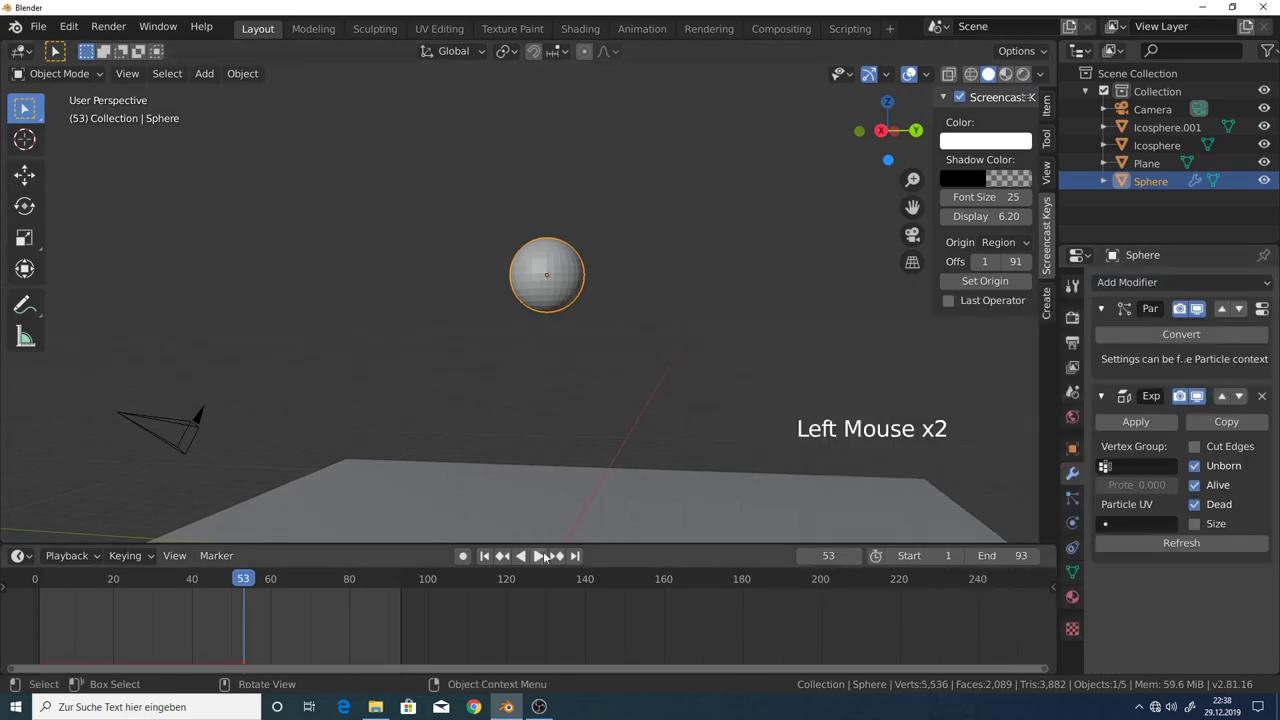
# Play the animation and orbit to watch the fragments scatter onto the ground plane.
pyautogui.click(544, 559)
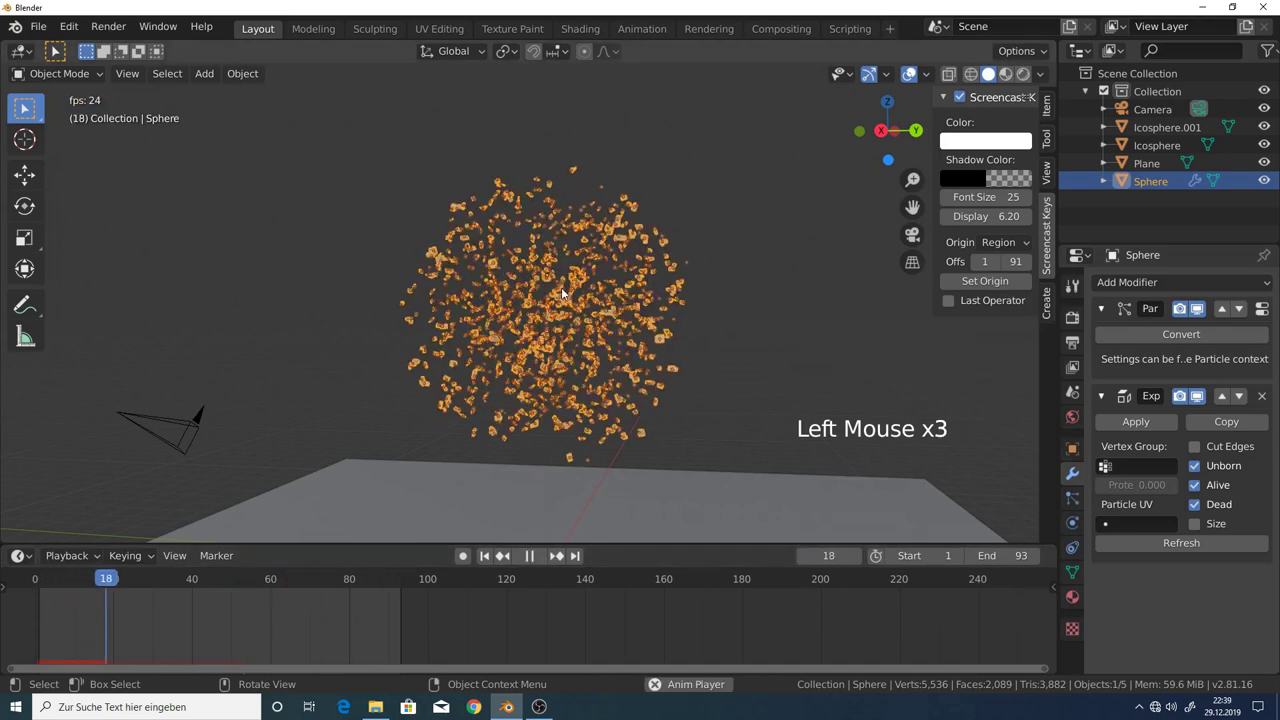
pyautogui.click(542, 558)
pyautogui.middleClick(618, 363)
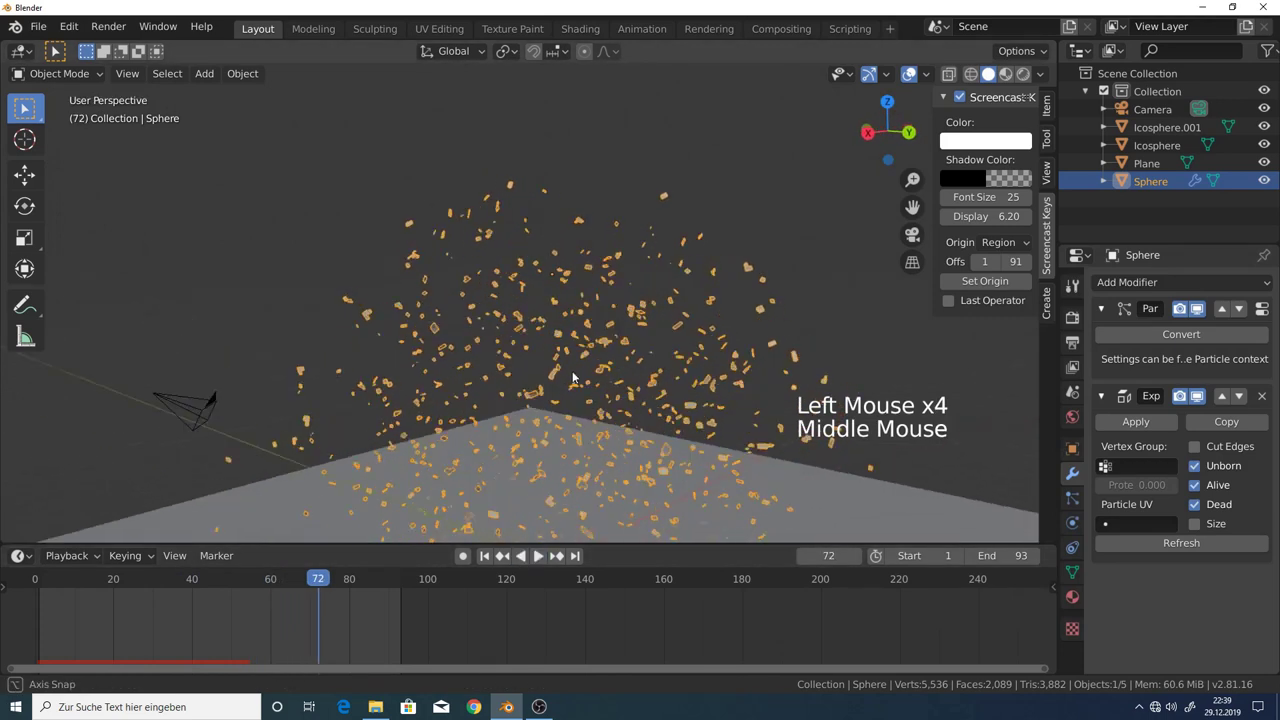
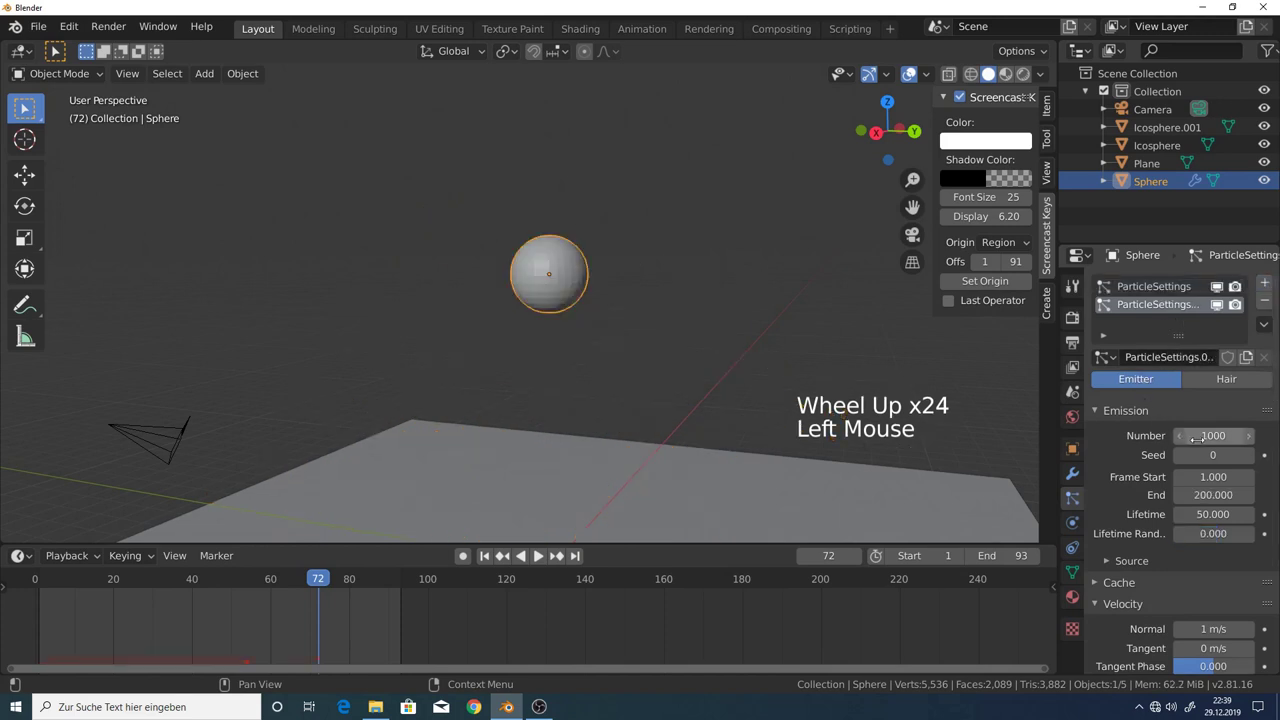
# Lower the Gravity field weight so the particles fall more slowly (about 0.62).
pyautogui.scroll(-3)
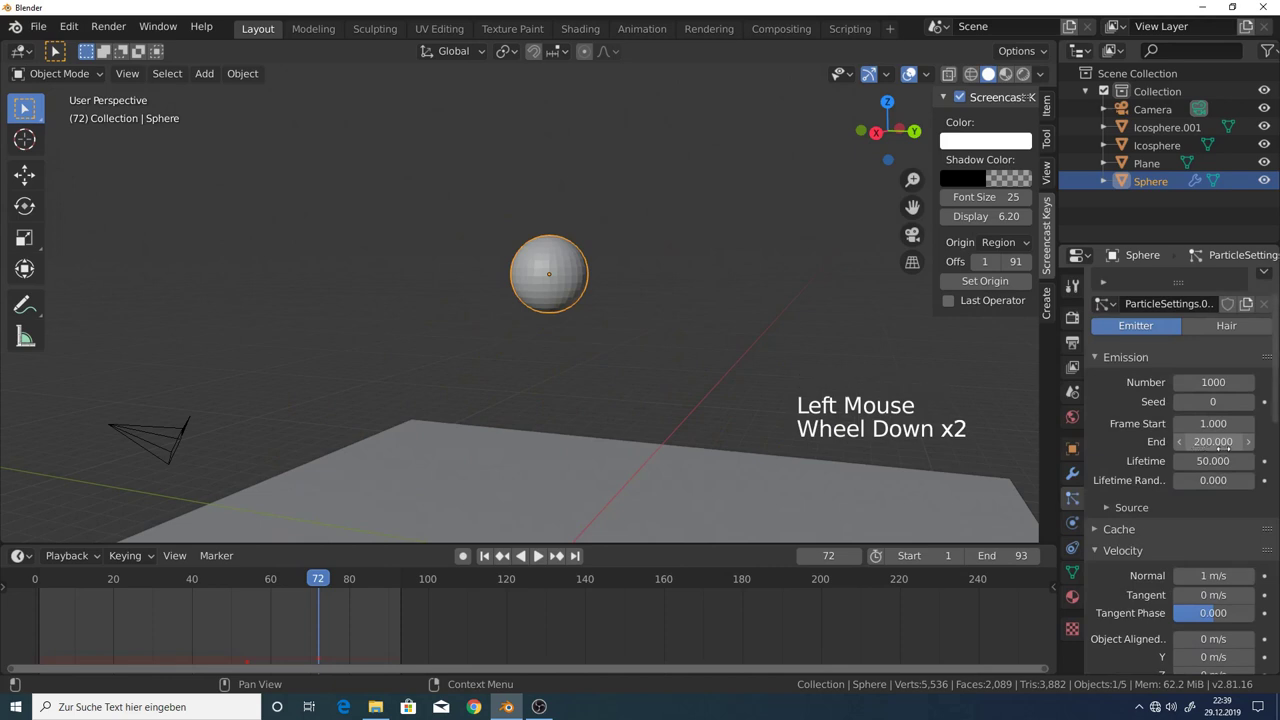
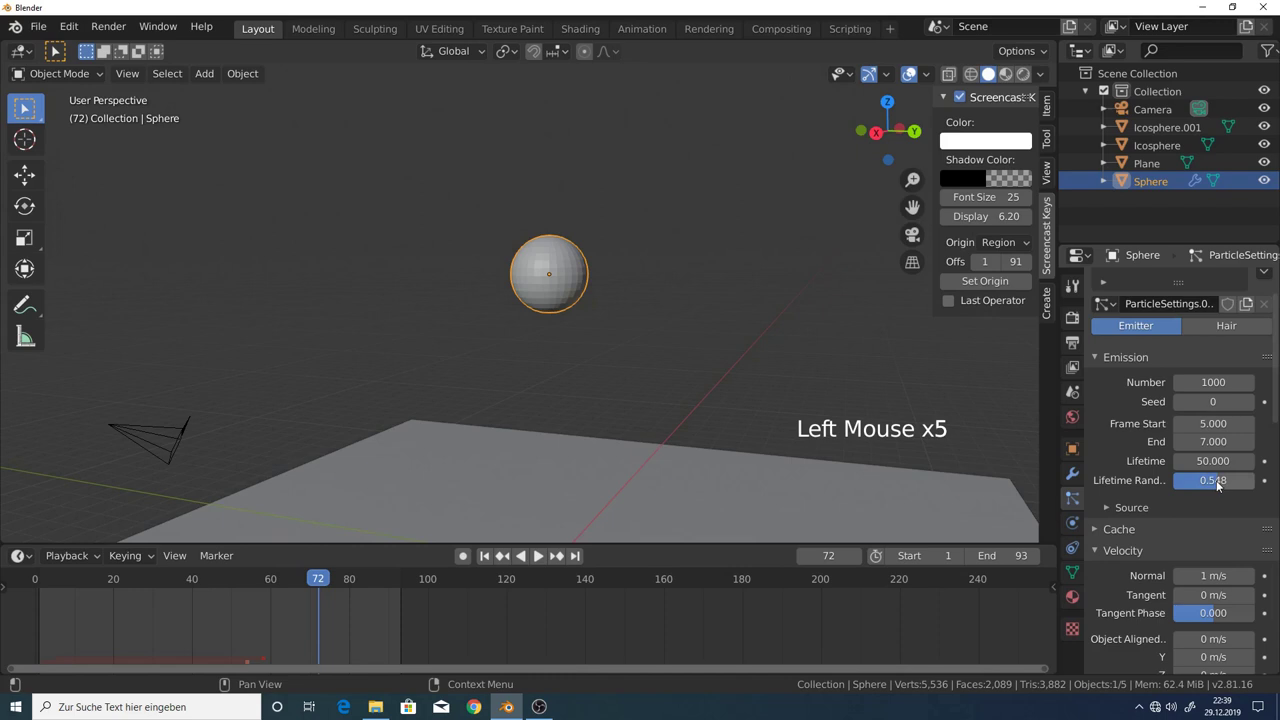
pyautogui.scroll(-3)
pyautogui.scroll(-3)
pyautogui.scroll(-3)
pyautogui.click(1255, 410)
# Render the particles as Object instances and choose the icosphere as the instance.
pyautogui.scroll(3)
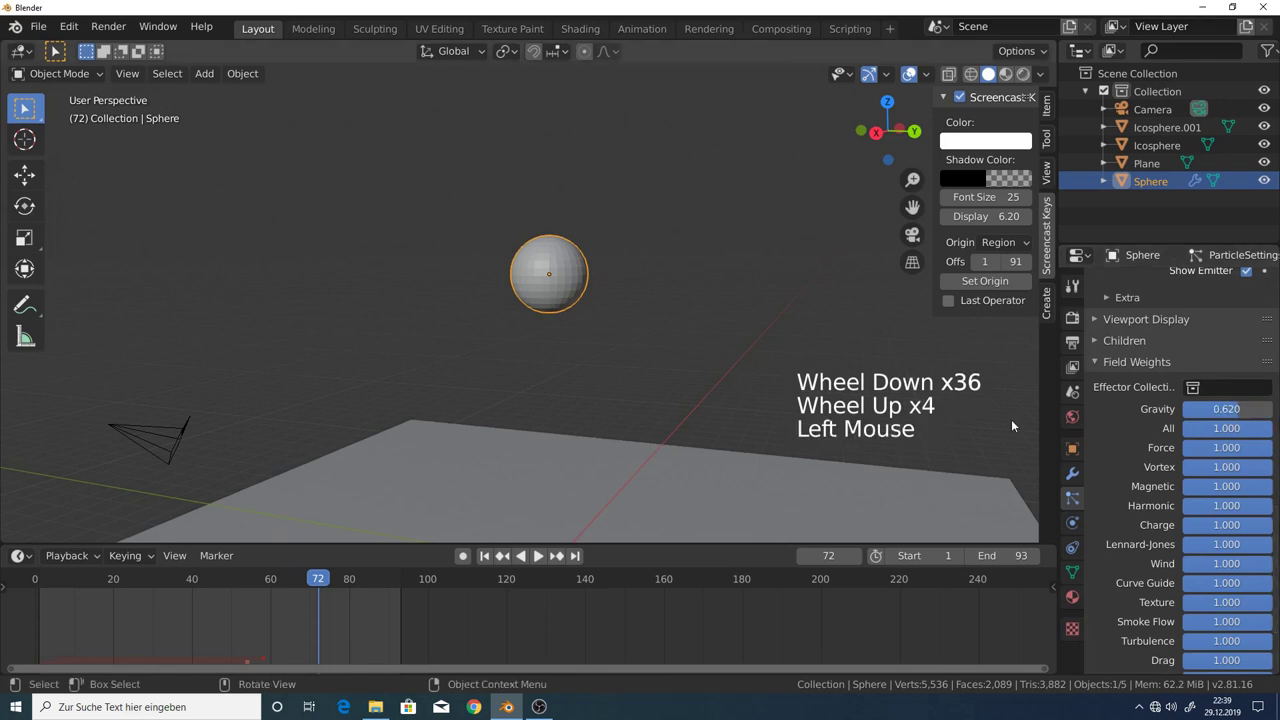
pyautogui.scroll(3)
pyautogui.click(1206, 508)
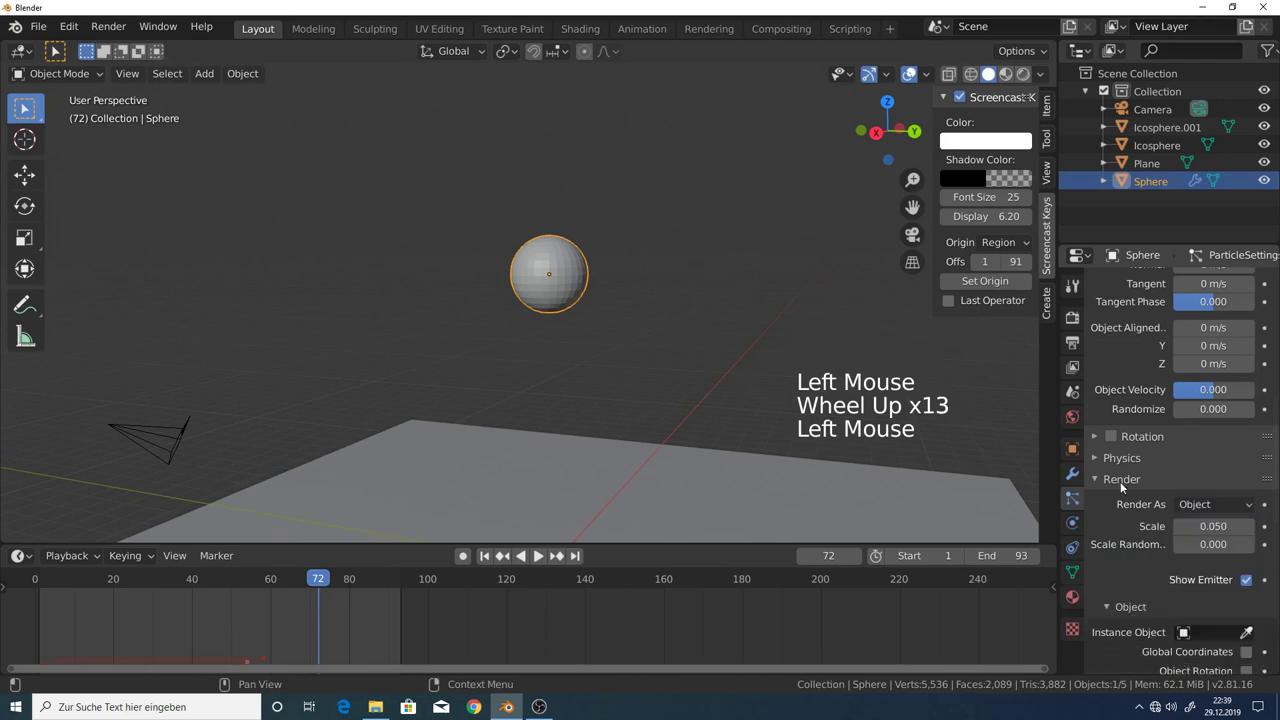
pyautogui.click(1199, 630)
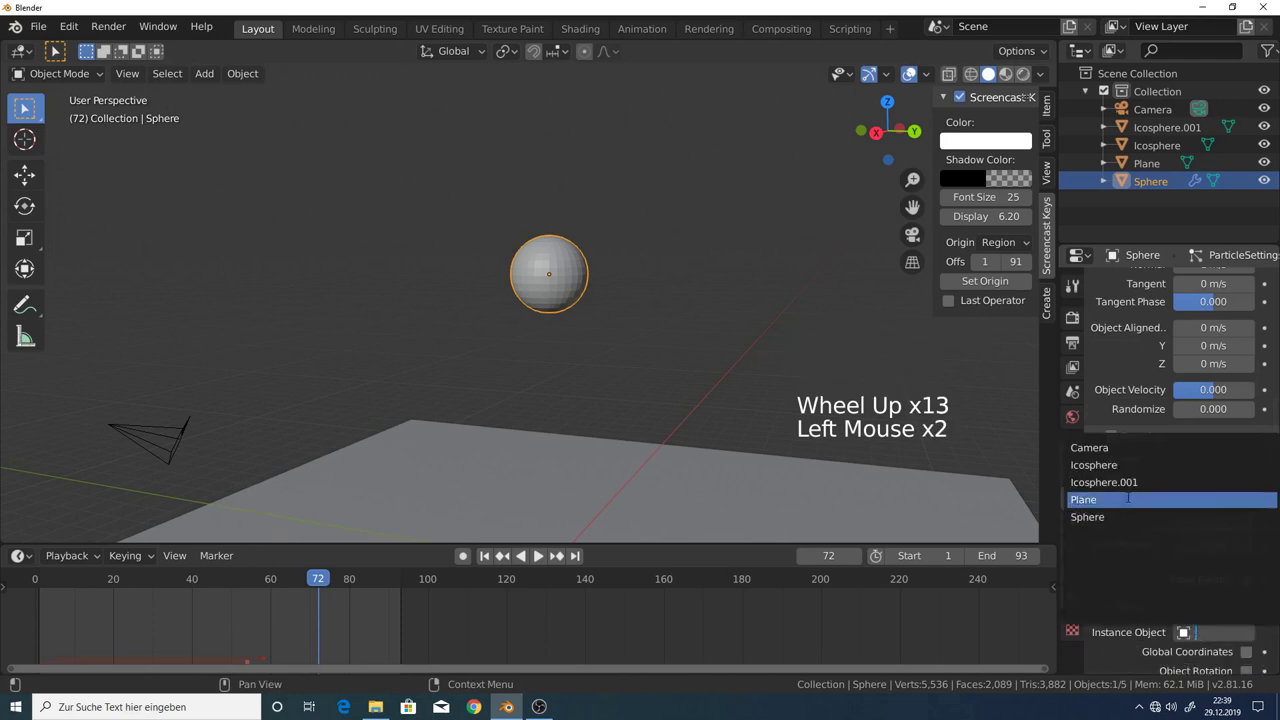
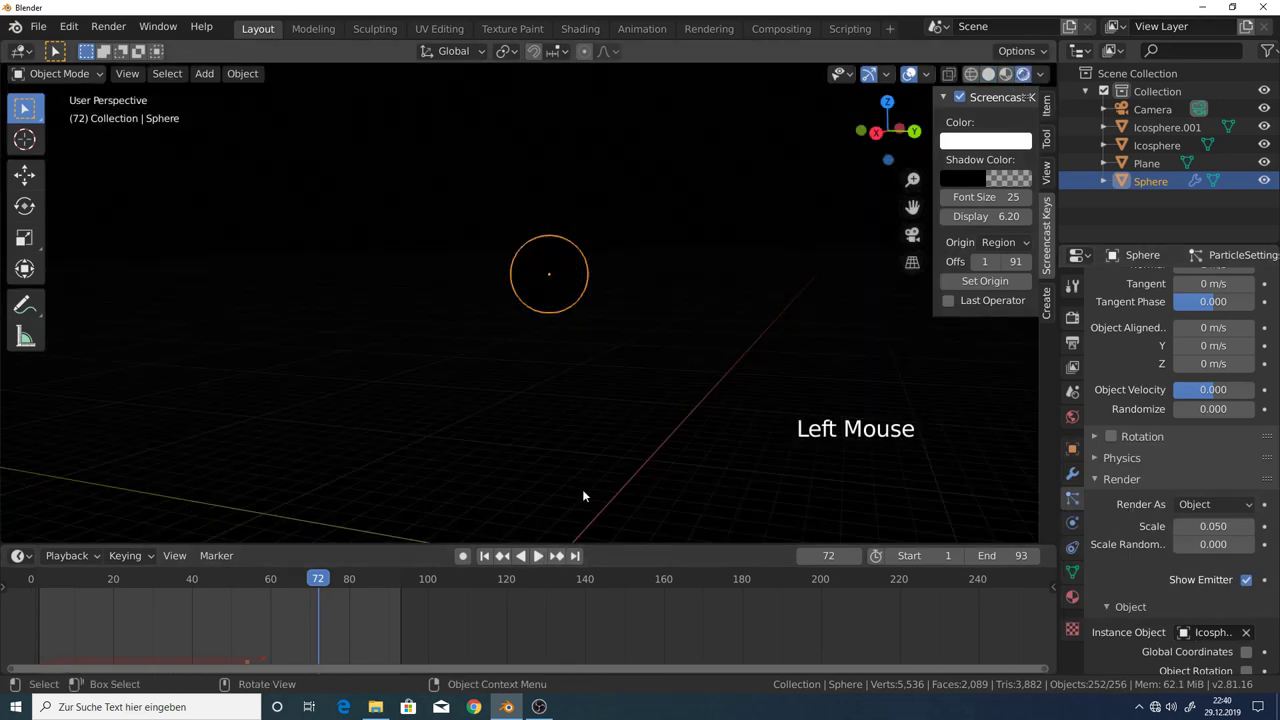
# Play the animation and orbit around the scene to watch the orange burst scatter.
pyautogui.click(539, 558)
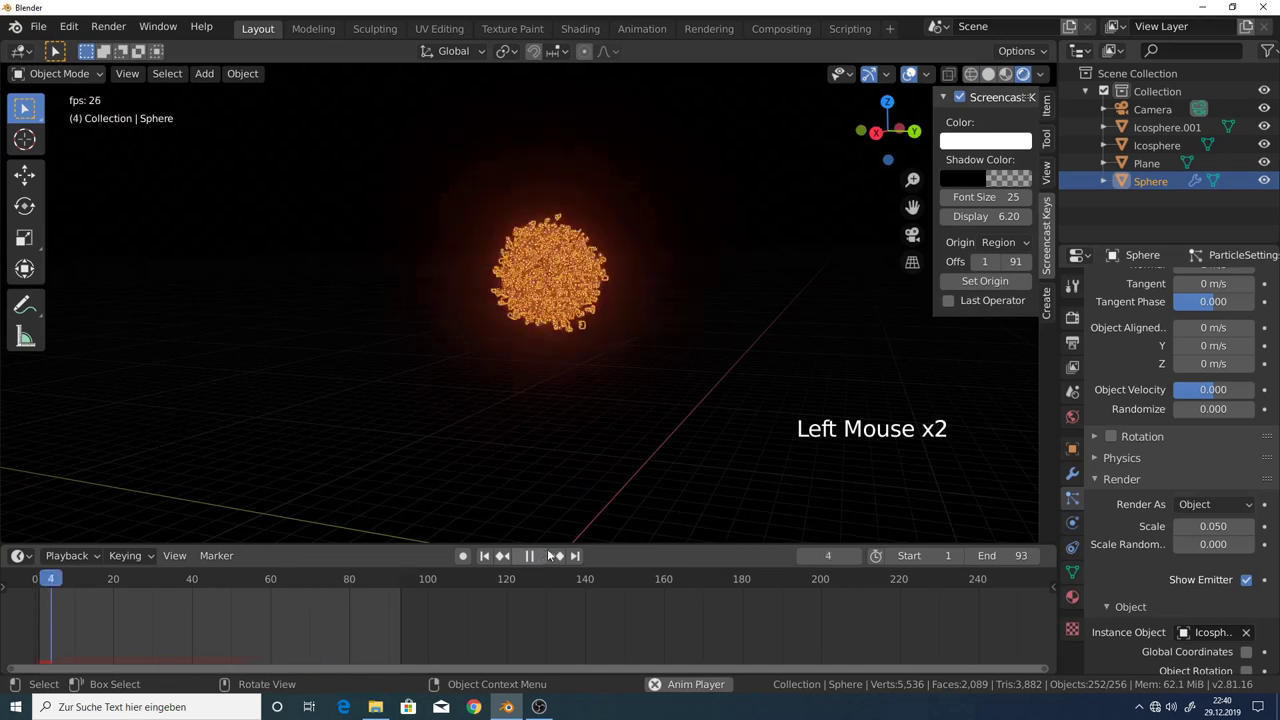
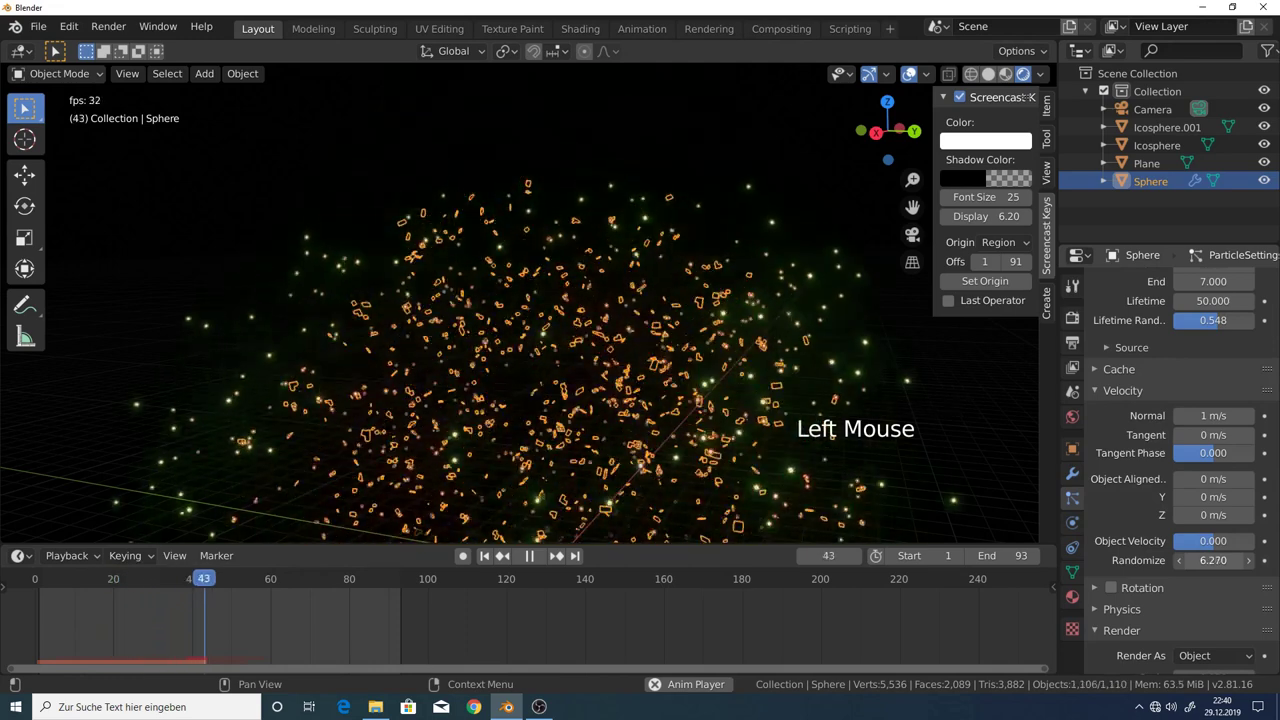
pyautogui.middleClick(582, 357)
pyautogui.scroll(3)
pyautogui.scroll(-3)
pyautogui.middleClick(574, 350)
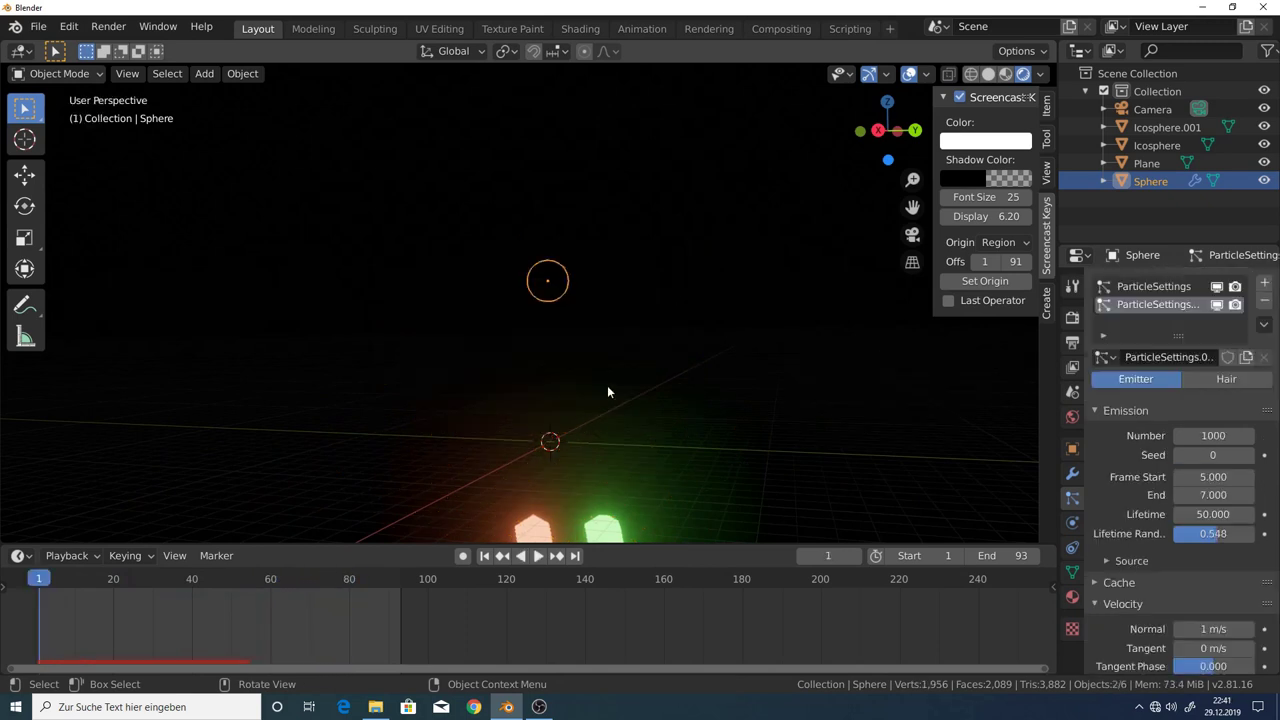
# Deselect everything and replay the animation, orbiting to watch the bursts.
pyautogui.press('a')
pyautogui.press('a')
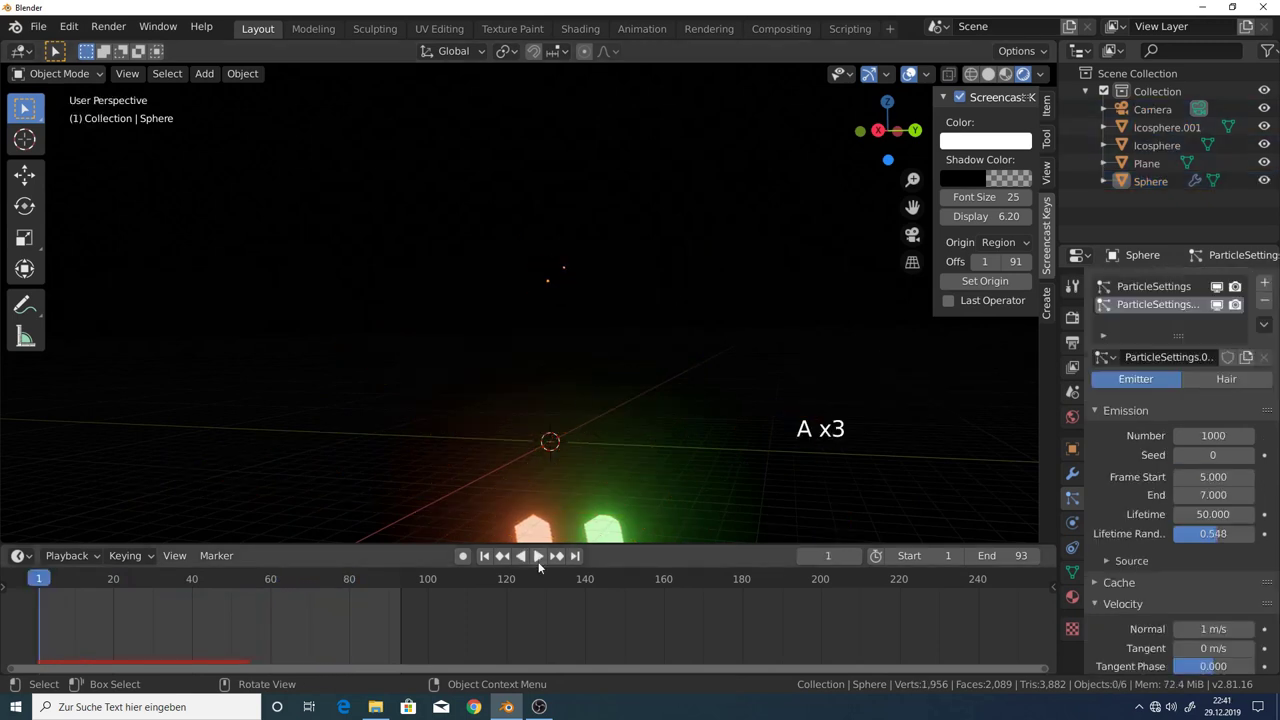
pyautogui.click(545, 563)
pyautogui.middleClick(552, 322)
pyautogui.scroll(3)
pyautogui.middleClick(555, 313)
pyautogui.middleClick(567, 352)
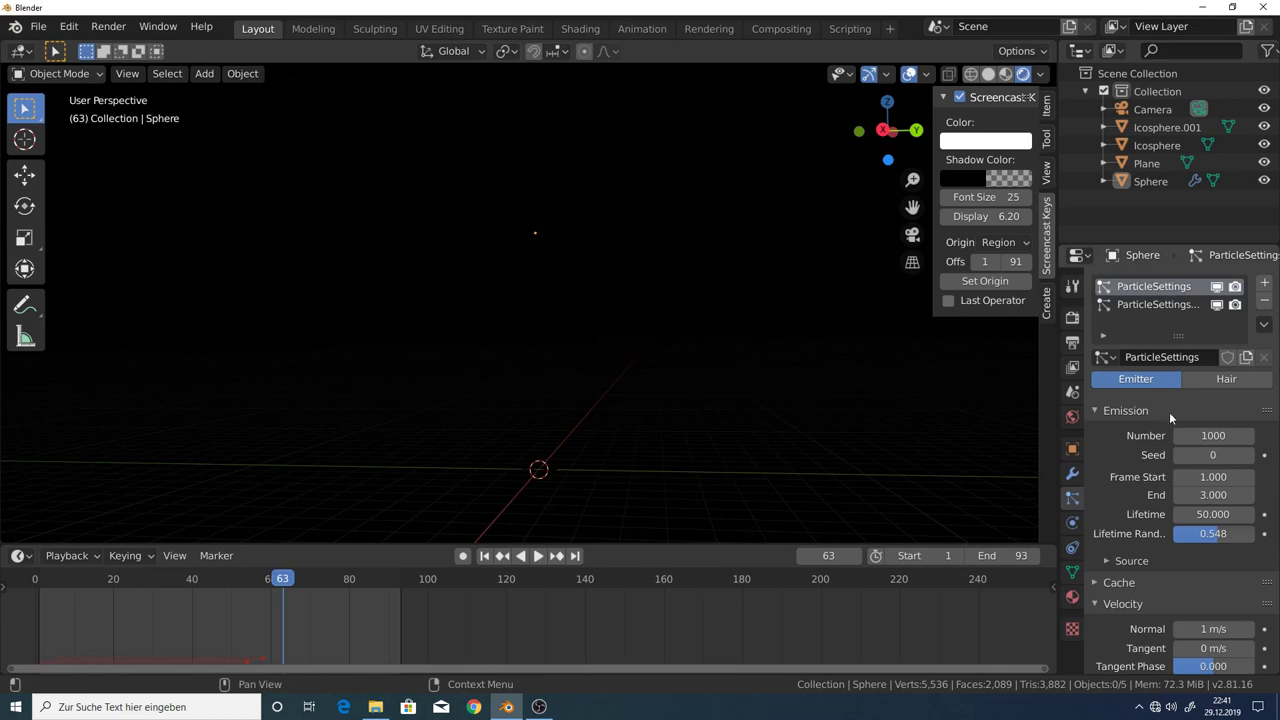
# Select the second particle system and randomize its velocity so green sparks burst outward.
pyautogui.click(1152, 289)
pyautogui.scroll(-3)
pyautogui.scroll(-3)
pyautogui.scroll(-3)
pyautogui.scroll(3)
pyautogui.click(1099, 385)
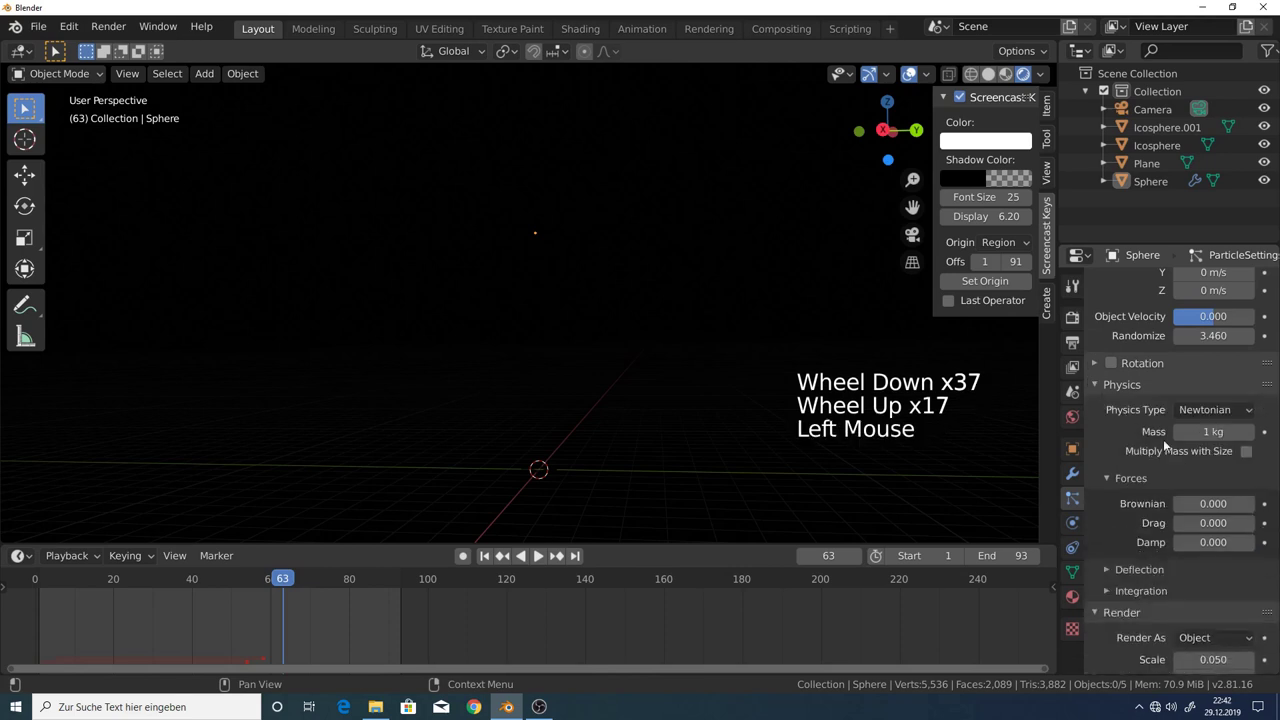
pyautogui.scroll(-3)
# Experiment with Physics Damp on the green sparks, trying about 0.13 and removing it again.
pyautogui.click(1187, 514)
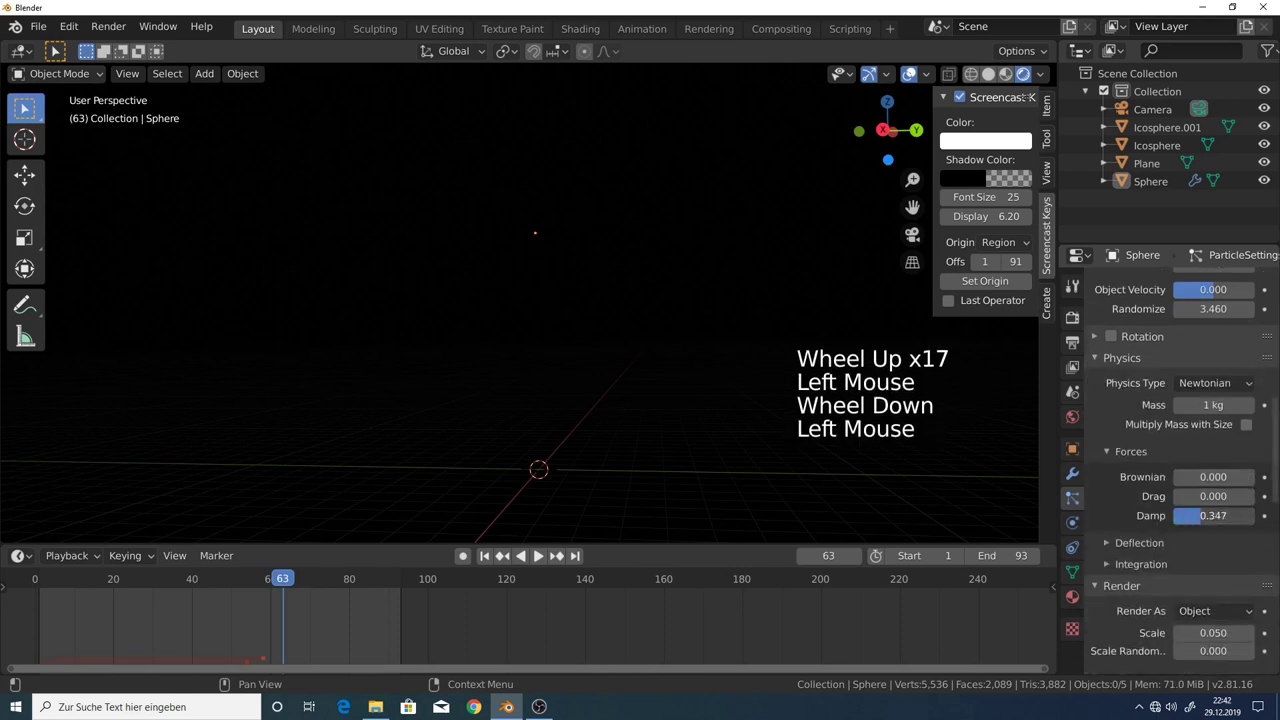
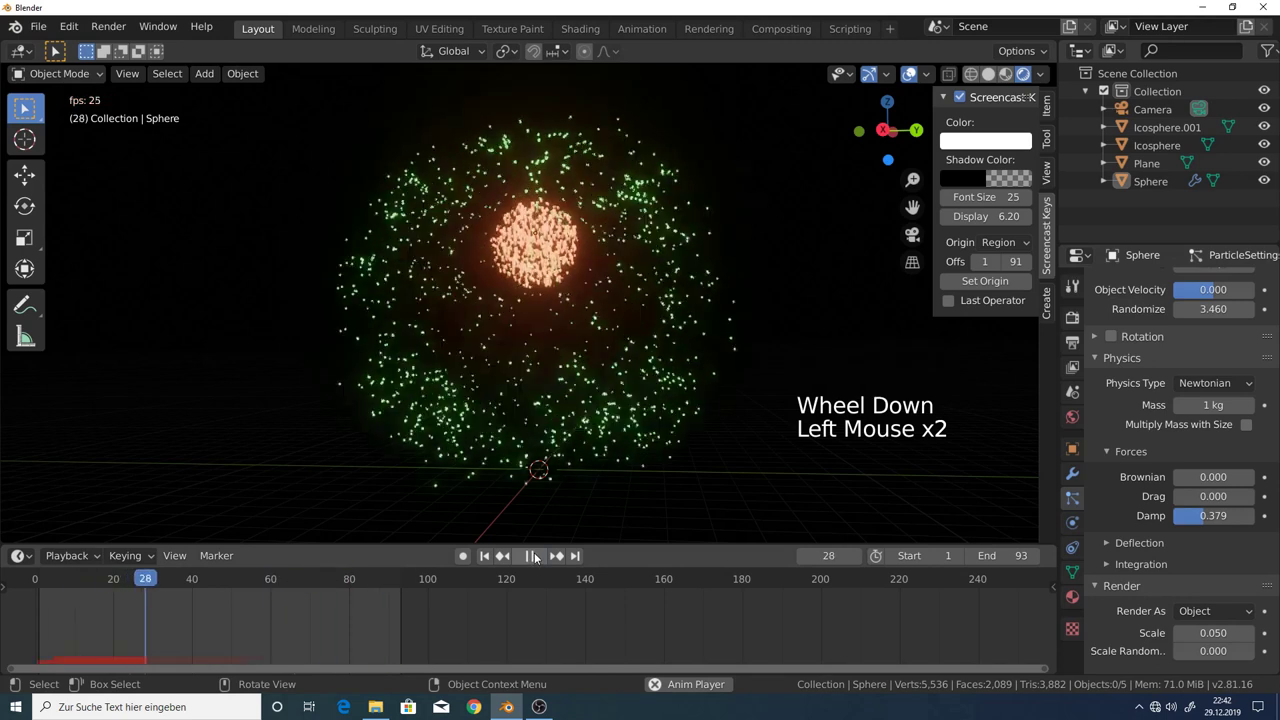
pyautogui.click(1199, 520)
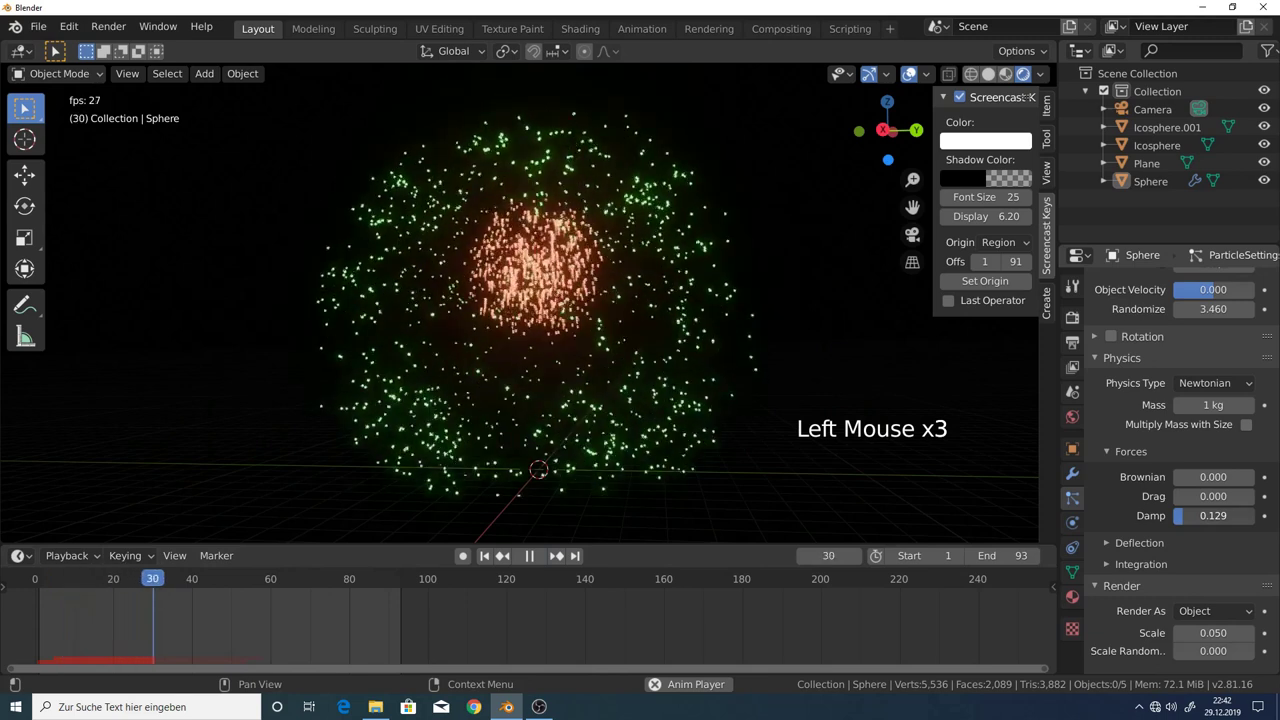
pyautogui.click(1160, 309)
pyautogui.scroll(3)
pyautogui.click(1160, 309)
pyautogui.scroll(-3)
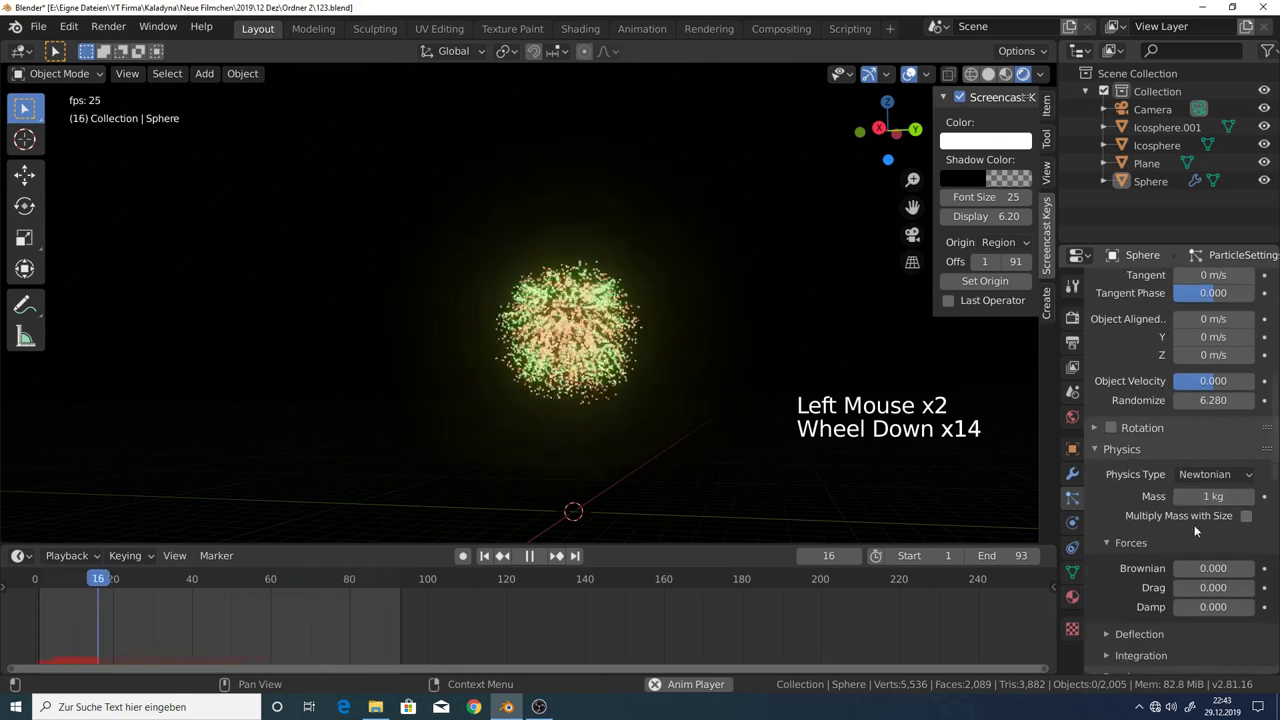
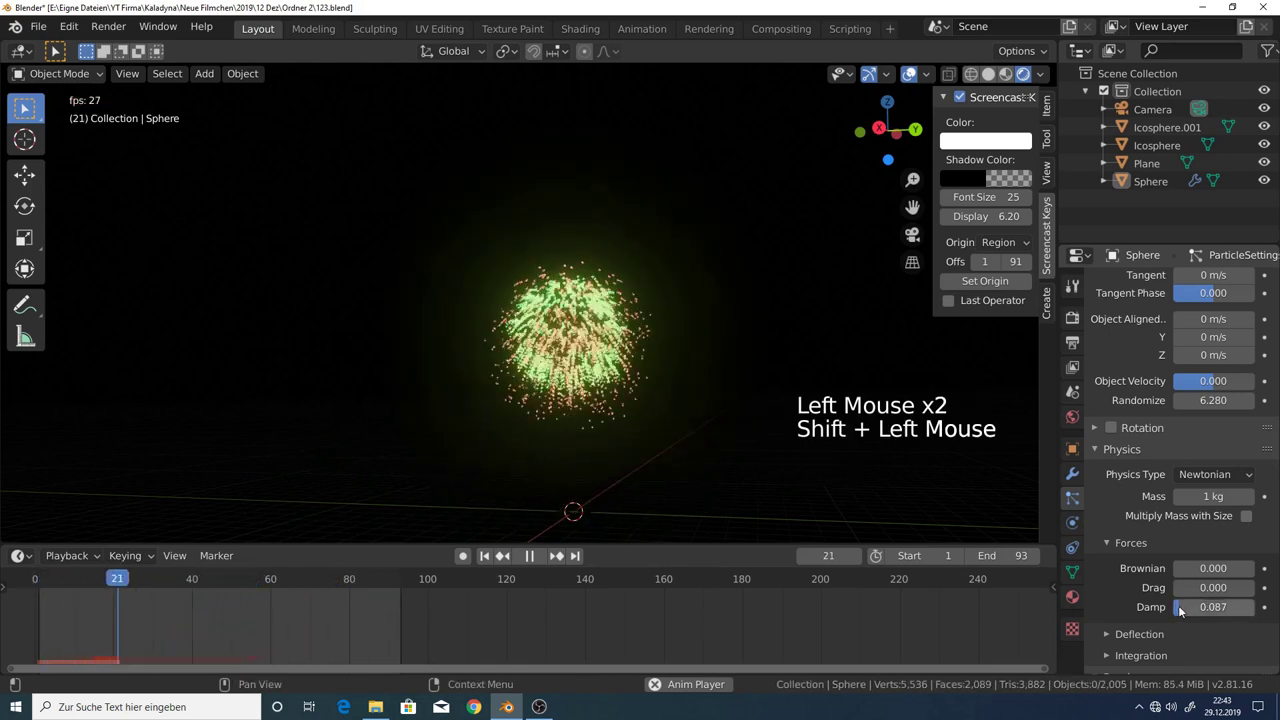
# Orbit around the emitter to inspect the lightly damped sparks.
pyautogui.scroll(3)
pyautogui.middleClick(589, 384)
pyautogui.middleClick(579, 266)
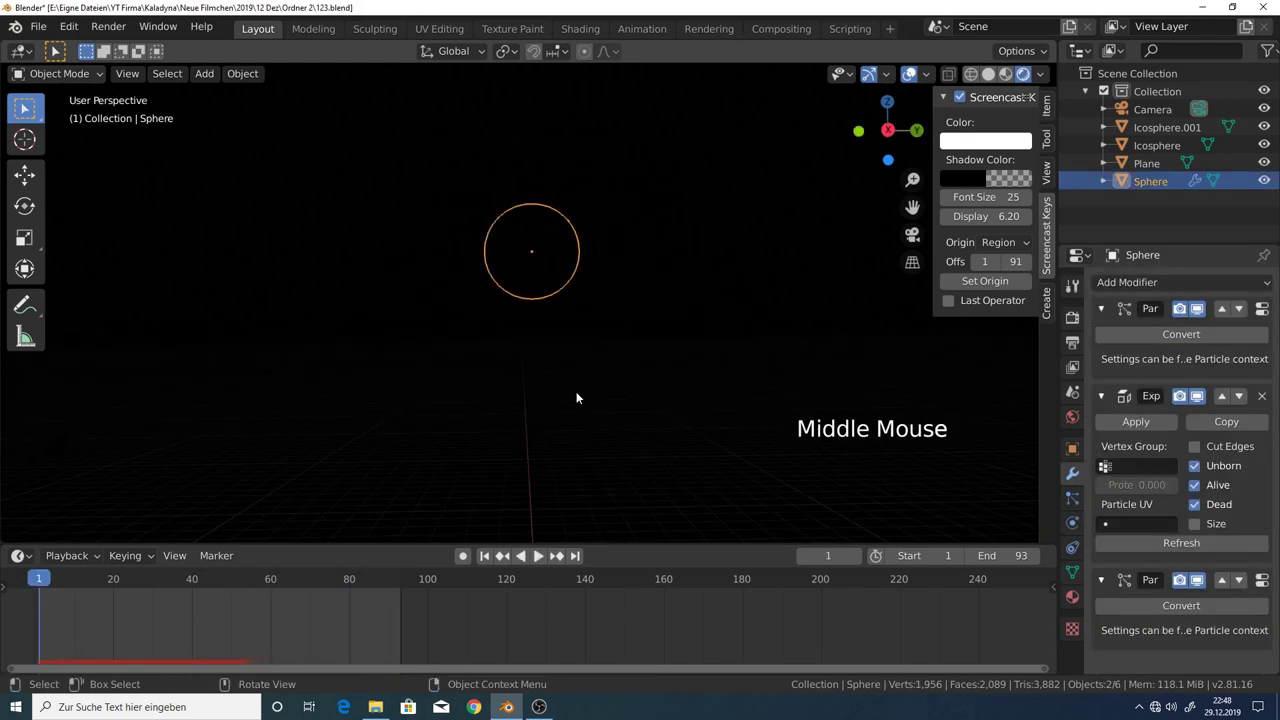
# Duplicate the sphere emitter with Shift+D to make a second one.
pyautogui.click(530, 282)
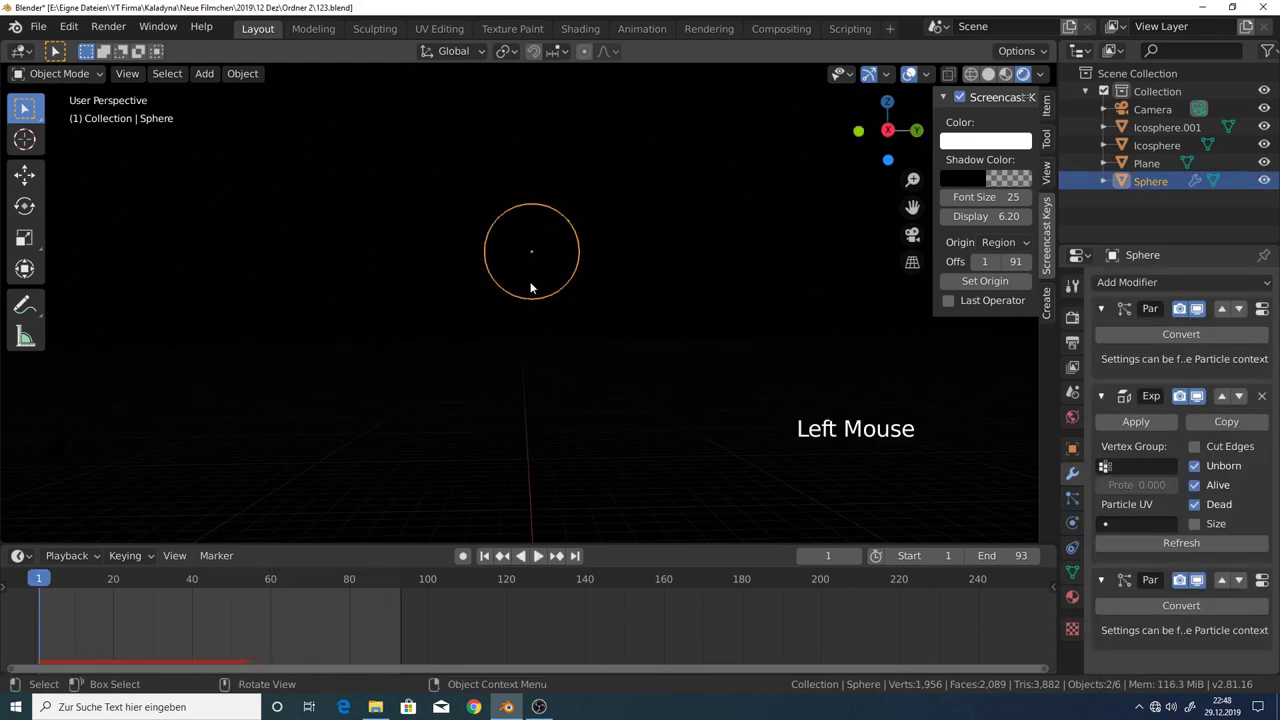
pyautogui.press('shift+d')
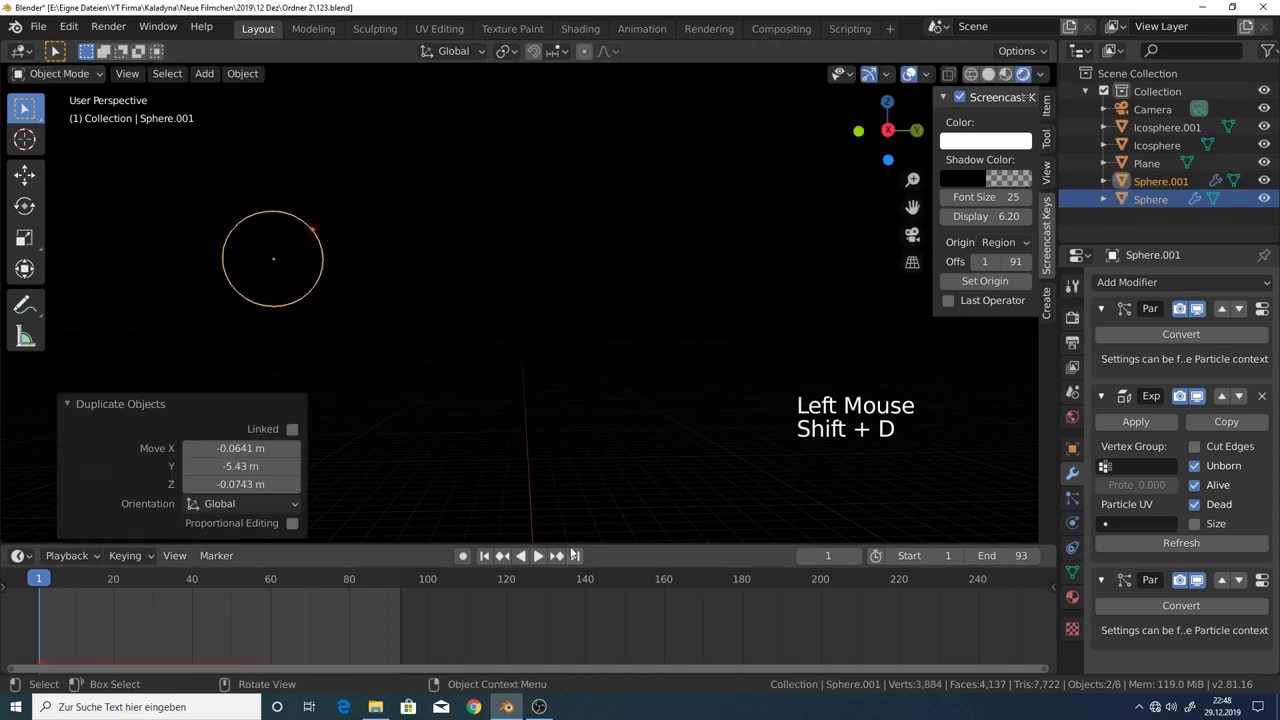
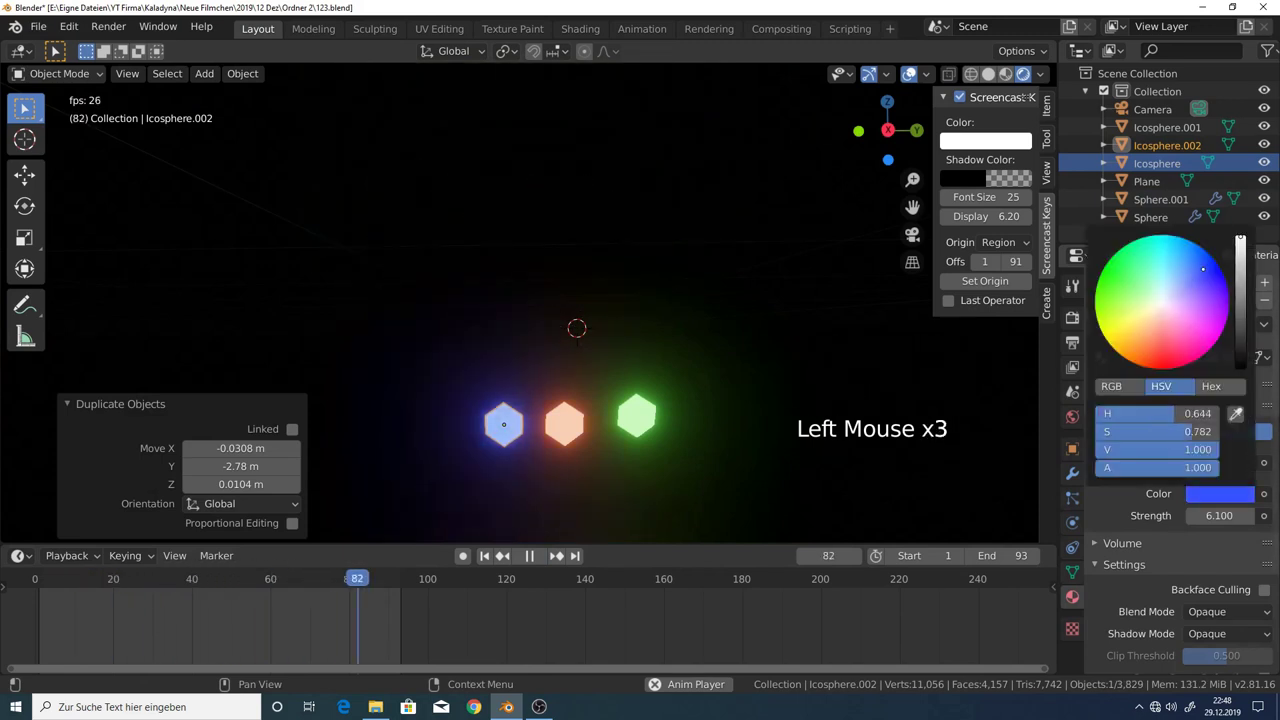
# Select the original sphere and raise its particle Lifetime Random to about 0.66.
pyautogui.middleClick(590, 286)
pyautogui.click(599, 284)
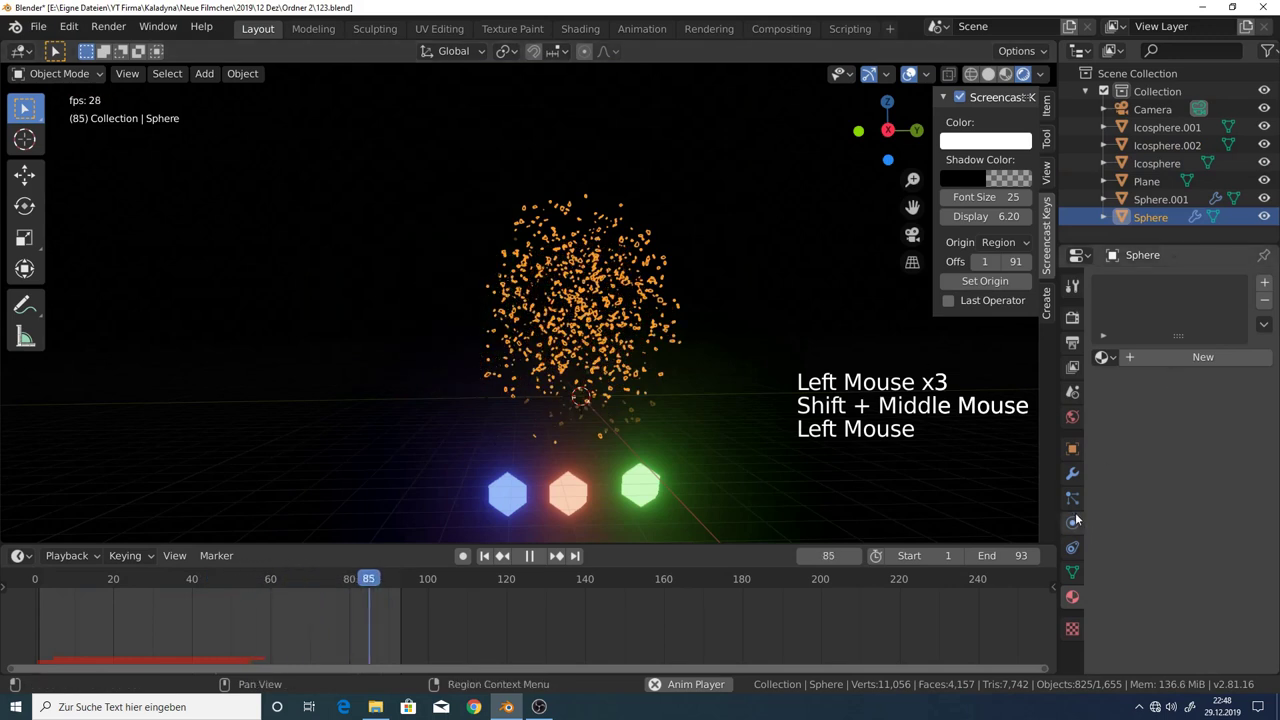
pyautogui.click(1213, 363)
pyautogui.scroll(3)
pyautogui.click(1214, 361)
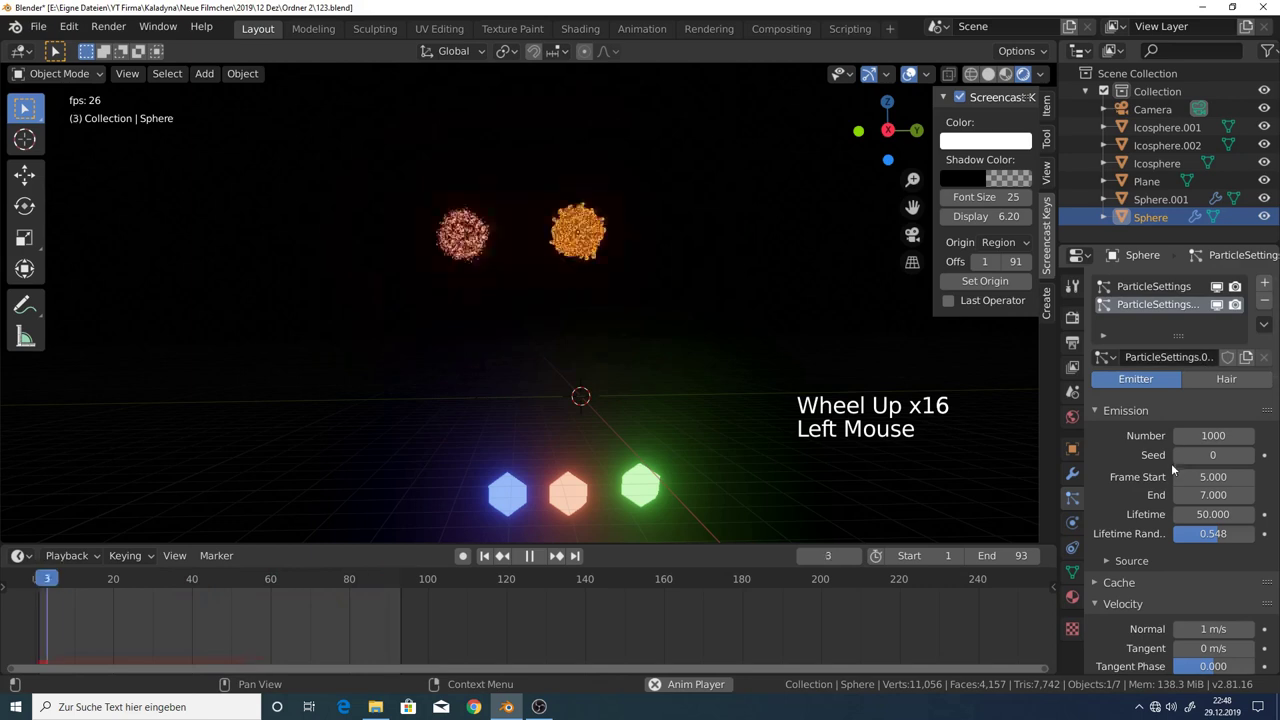
pyautogui.scroll(-3)
pyautogui.click(1220, 537)
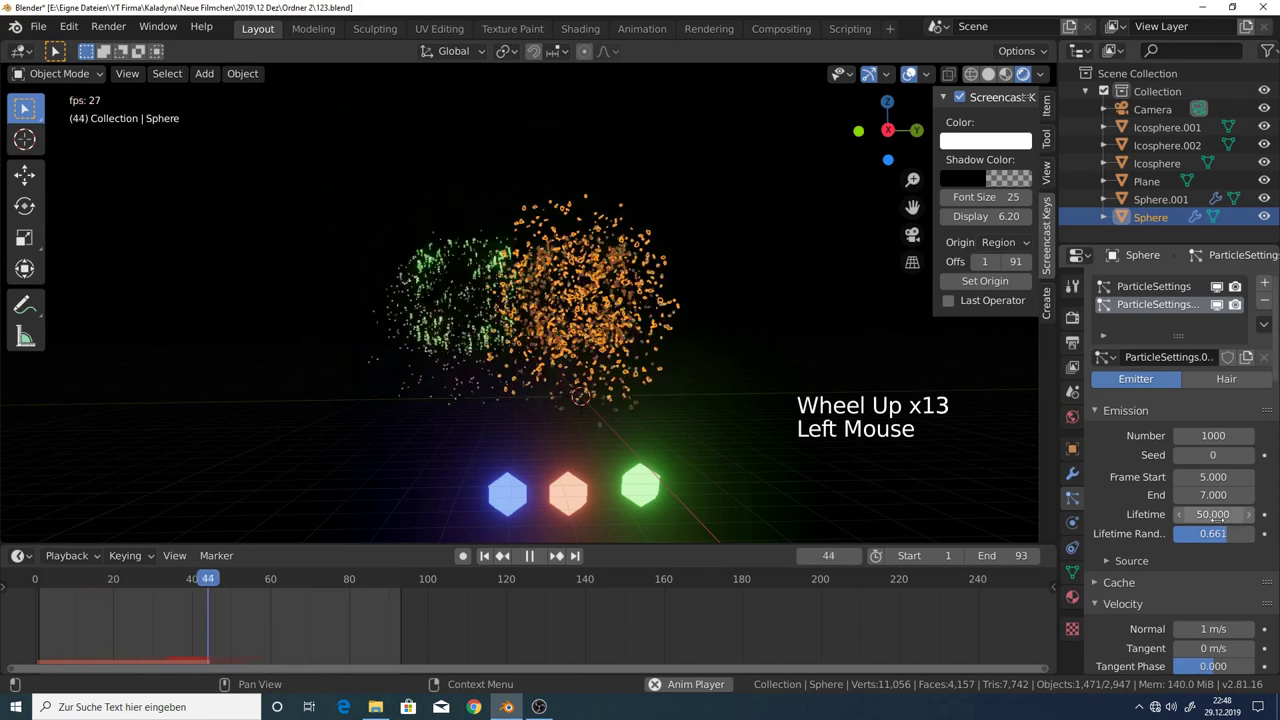
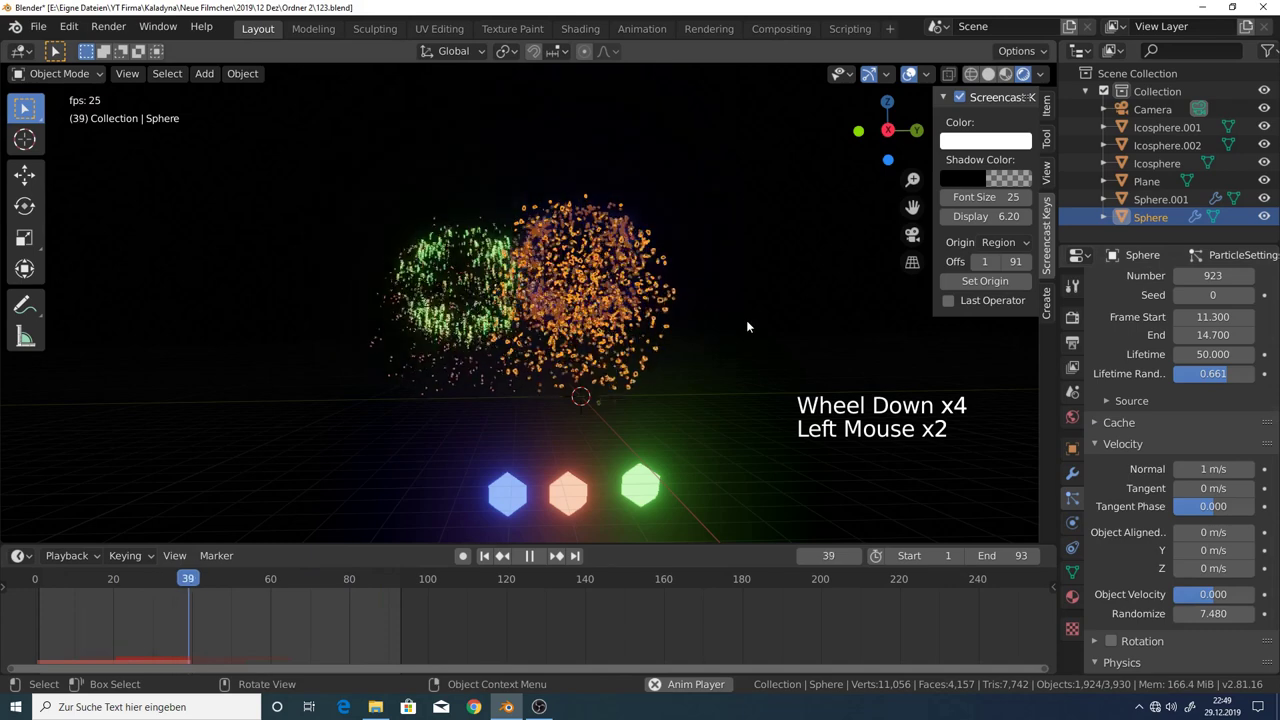
# Deselect all, play the fireworks animation and stop it partway at frame 20.
pyautogui.press('a')
pyautogui.press('a')
pyautogui.click(724, 313)
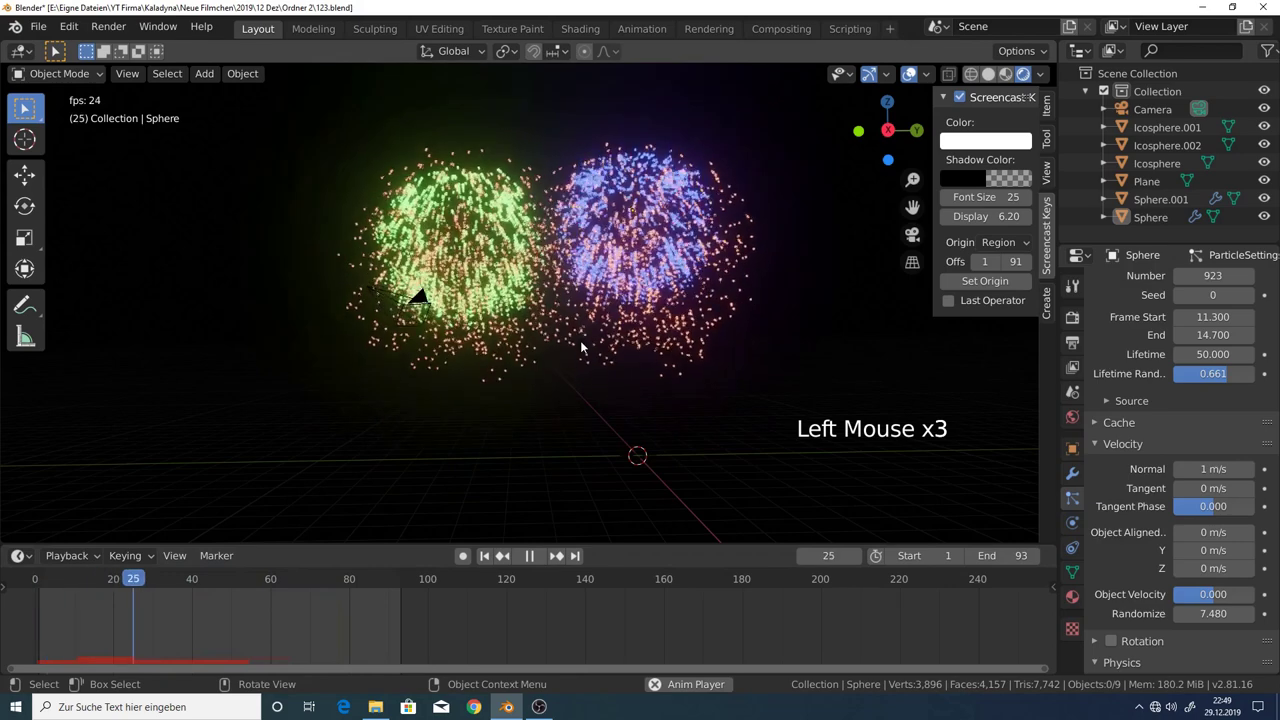
pyautogui.click(550, 562)
pyautogui.click(537, 555)
# Select the Sphere emitter and orbit around the two side-by-side bursts.
pyautogui.middleClick(532, 502)
pyautogui.scroll(-3)
pyautogui.click(607, 258)
pyautogui.scroll(3)
pyautogui.middleClick(670, 260)
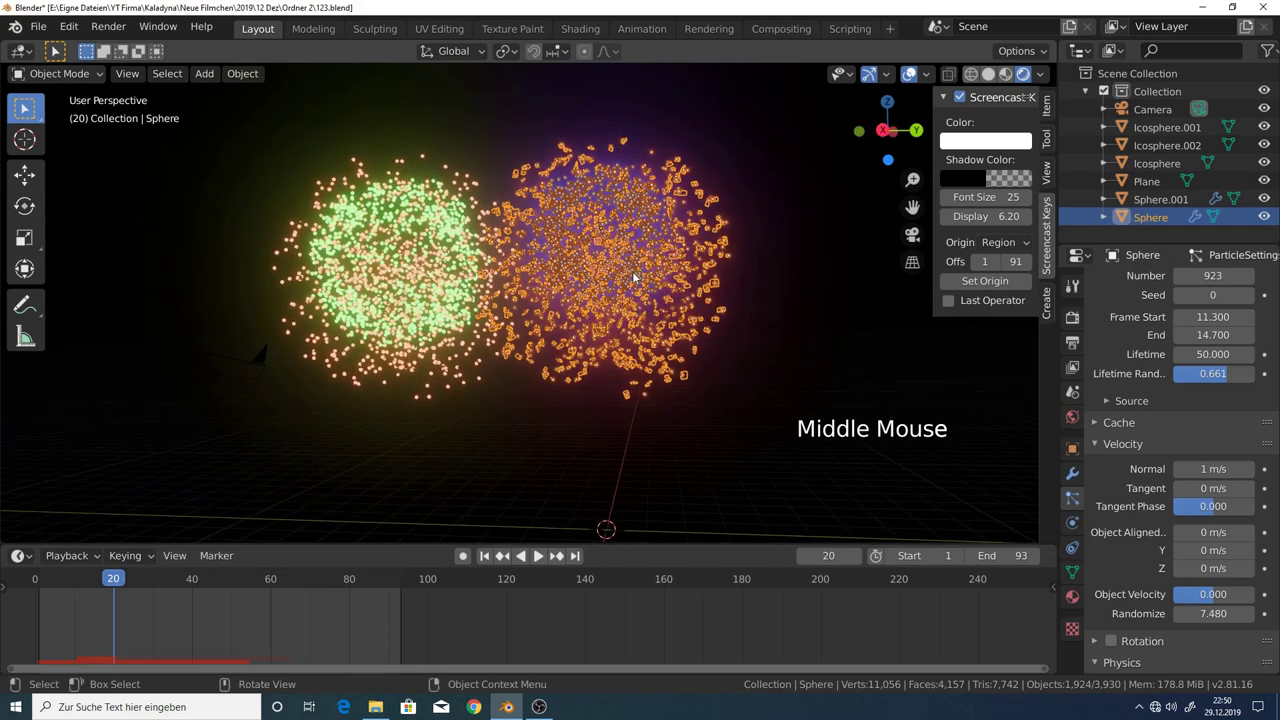
pyautogui.middleClick(634, 280)
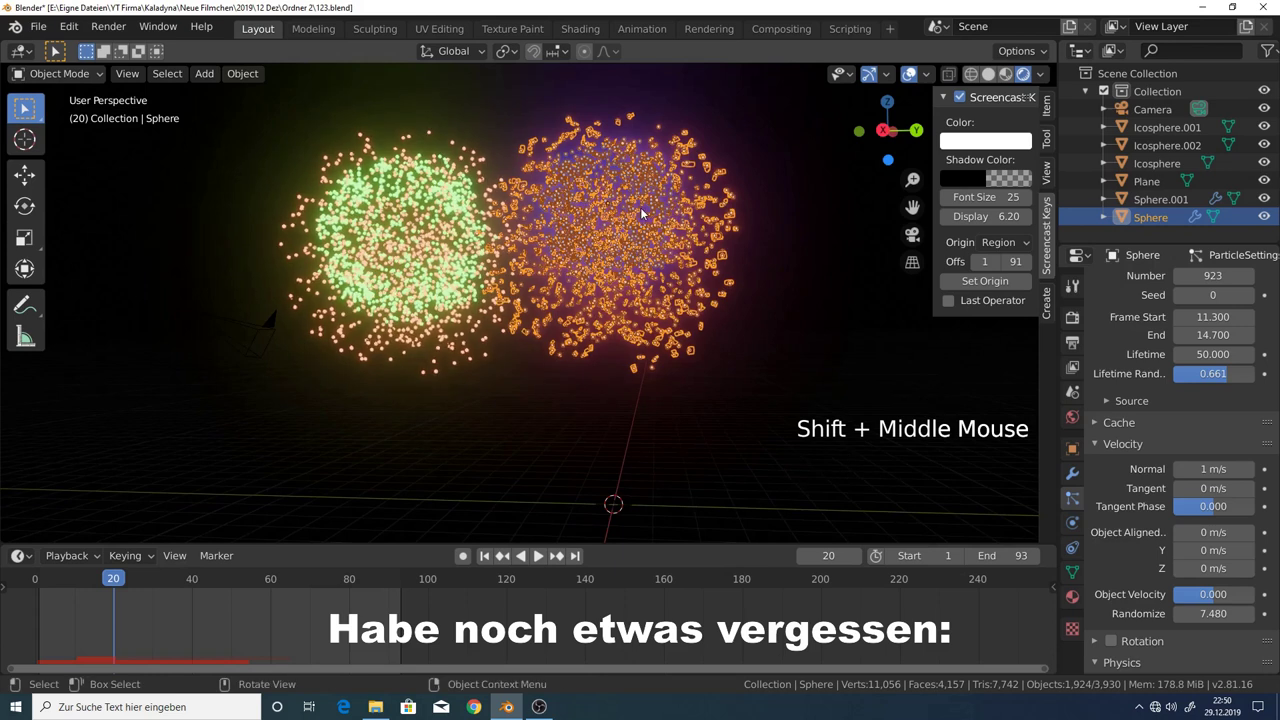
# Orbit the view down to look at the three glowing icospheres.
pyautogui.scroll(-3)
pyautogui.middleClick(636, 284)
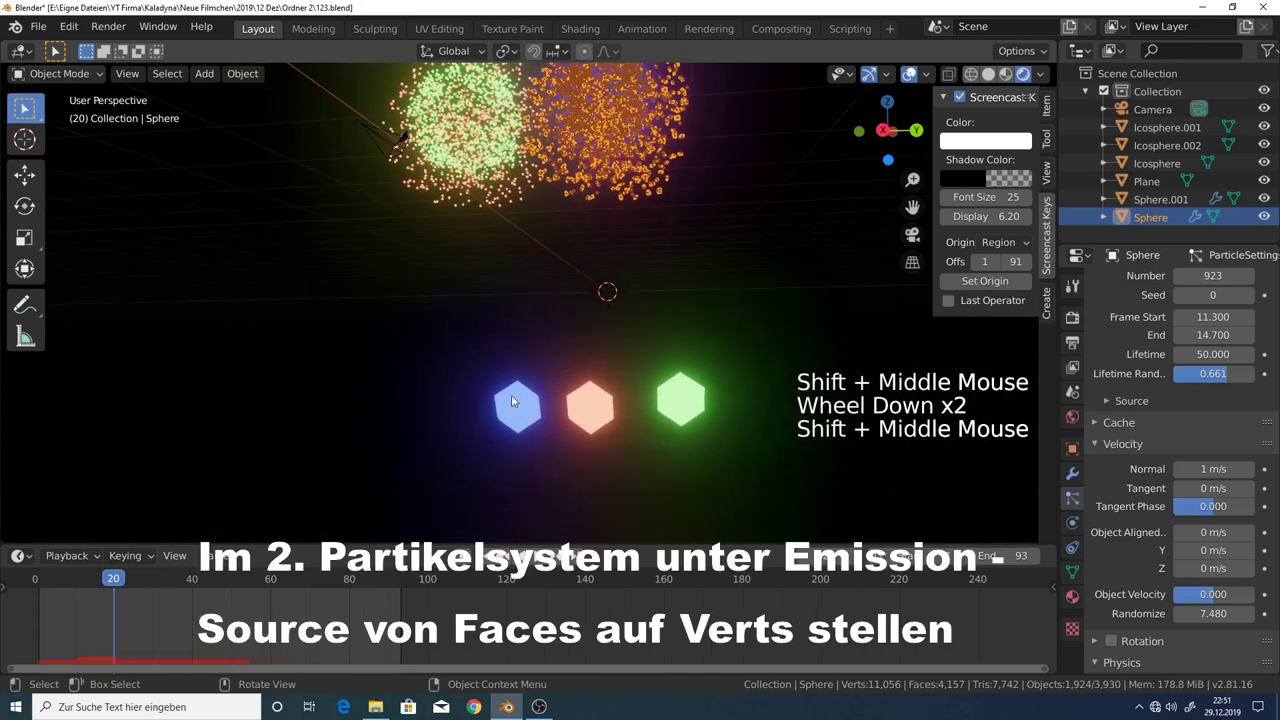
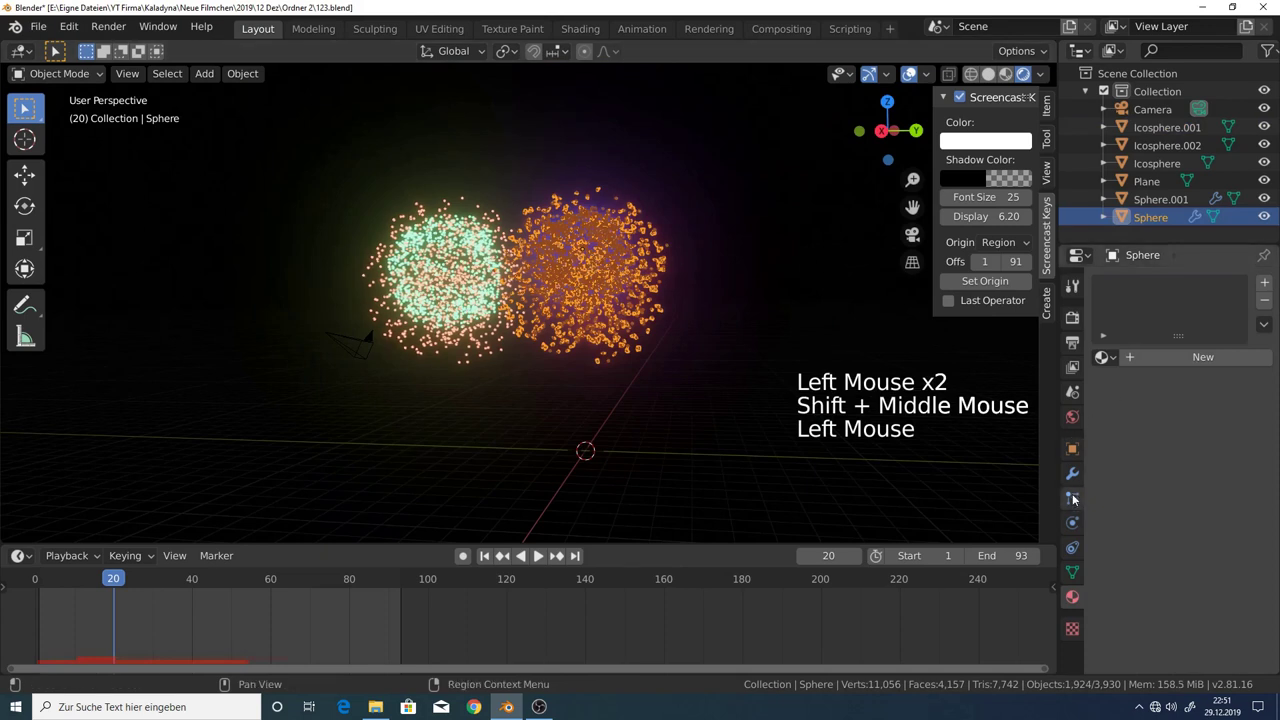
# Review the second particle system: 1000 particles over frames 1–3, lifetime 50, velocity randomize near 2.5.
pyautogui.click(1072, 503)
pyautogui.scroll(3)
pyautogui.click(1157, 287)
pyautogui.scroll(3)
pyautogui.scroll(-3)
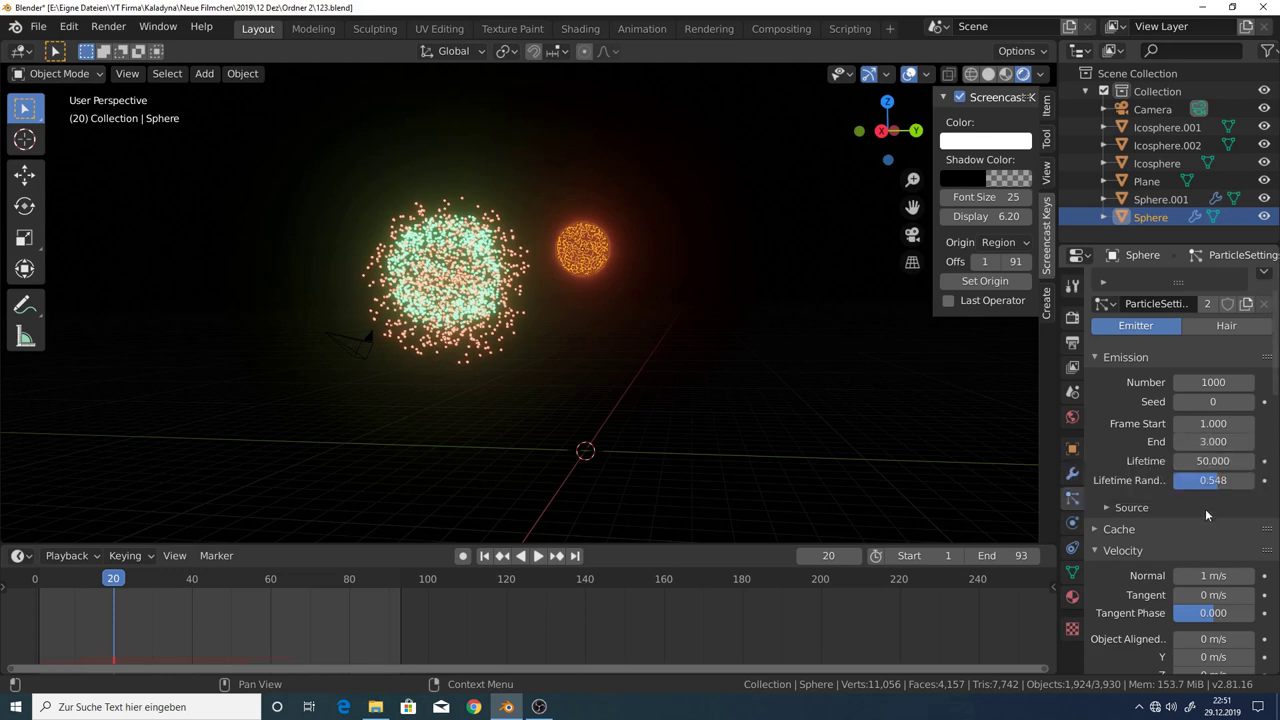
pyautogui.scroll(-3)
pyautogui.scroll(-3)
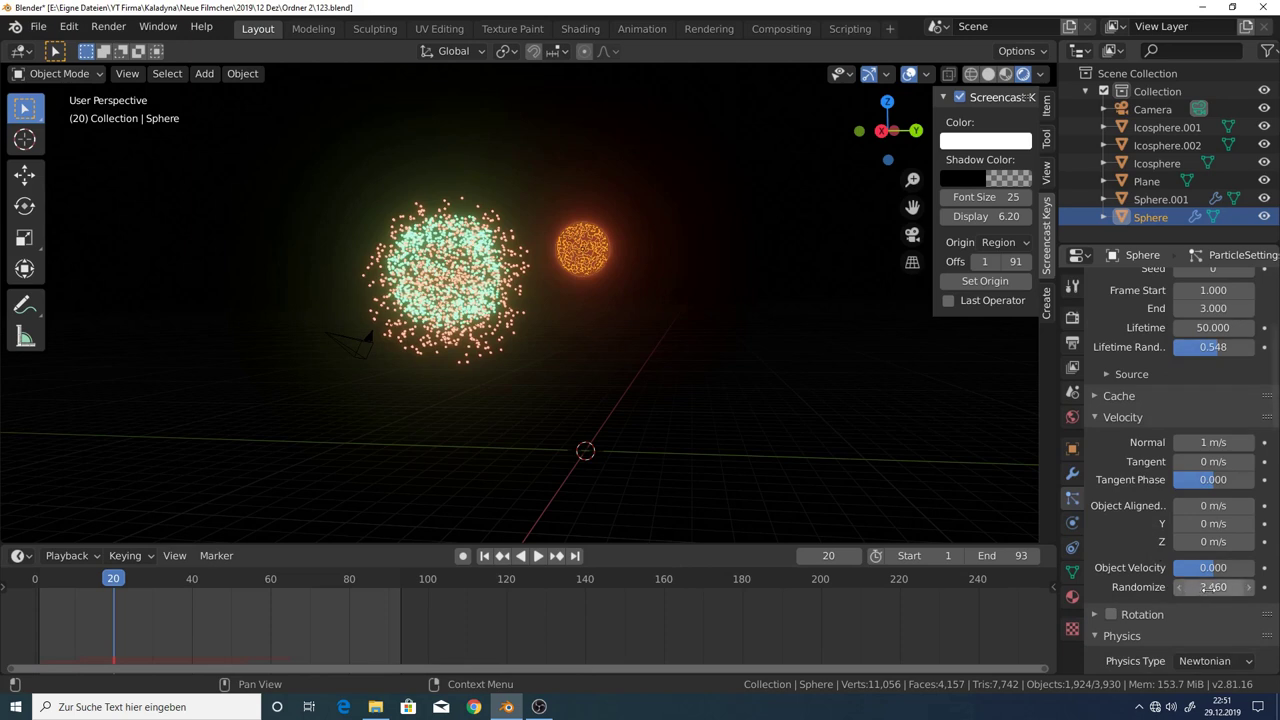
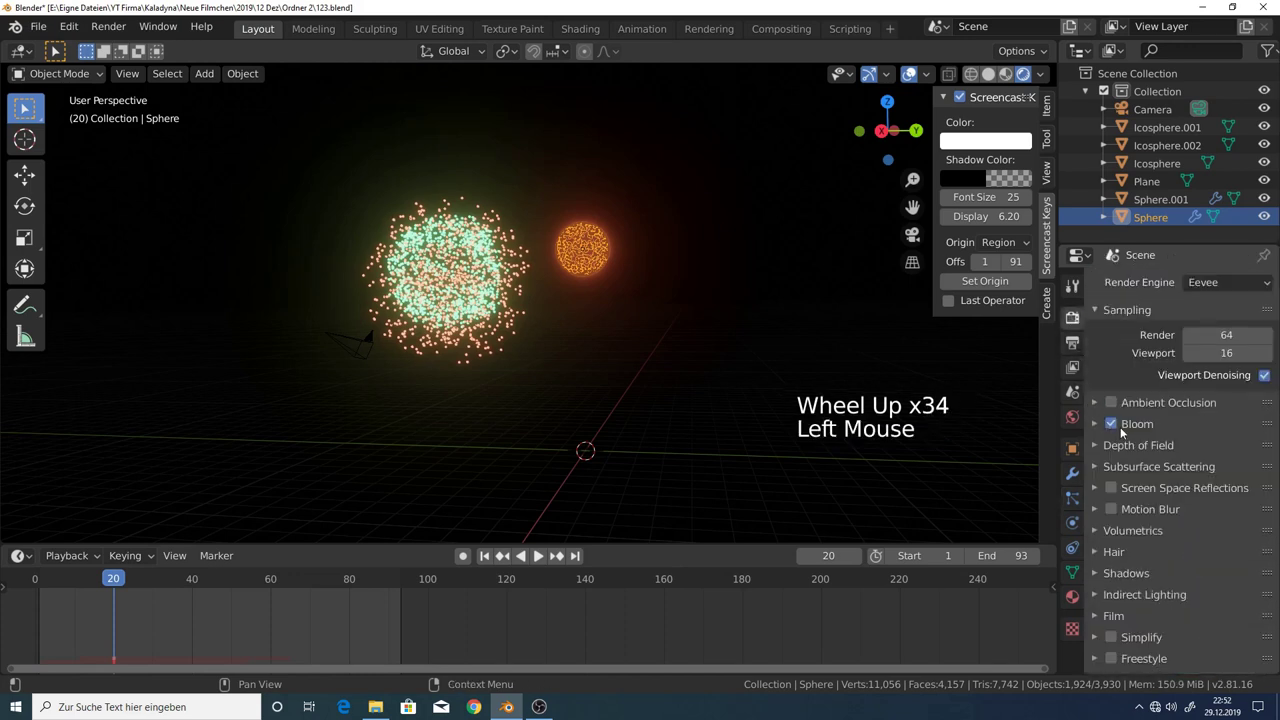
# Play the fireworks through to watch both bursts fade, then rewind to frame 1.
pyautogui.click(1119, 424)
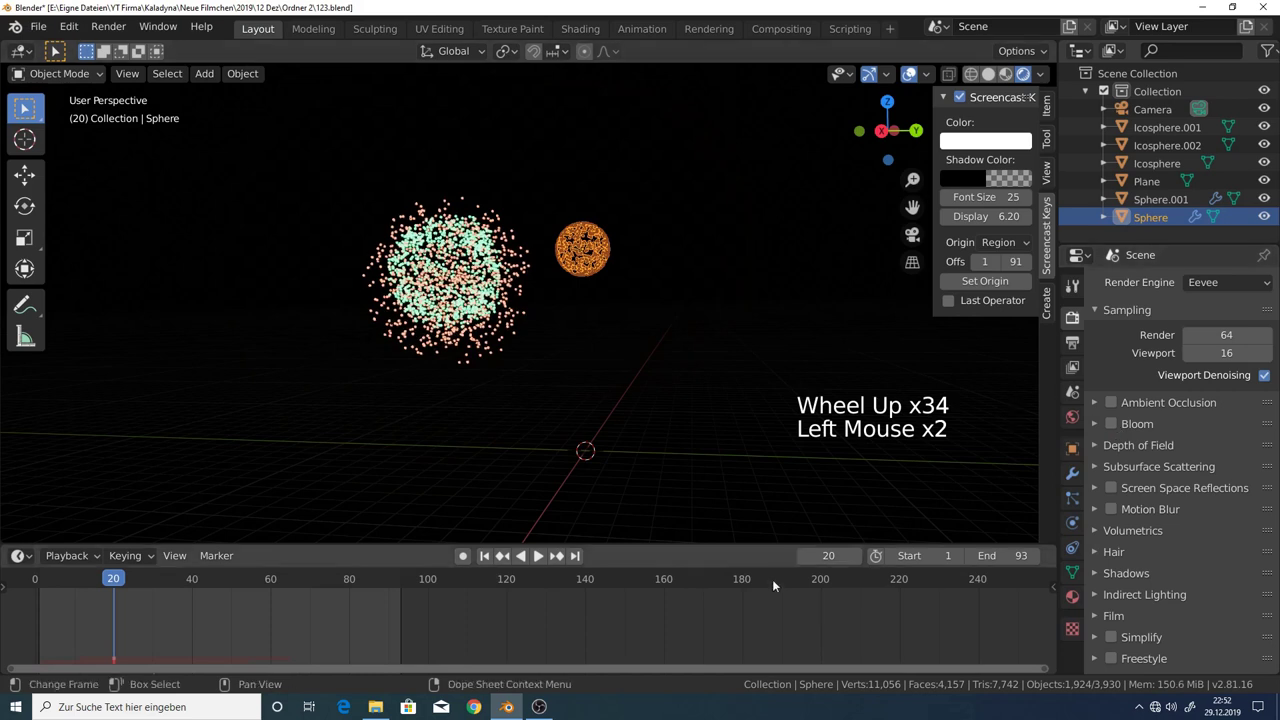
pyautogui.click(546, 565)
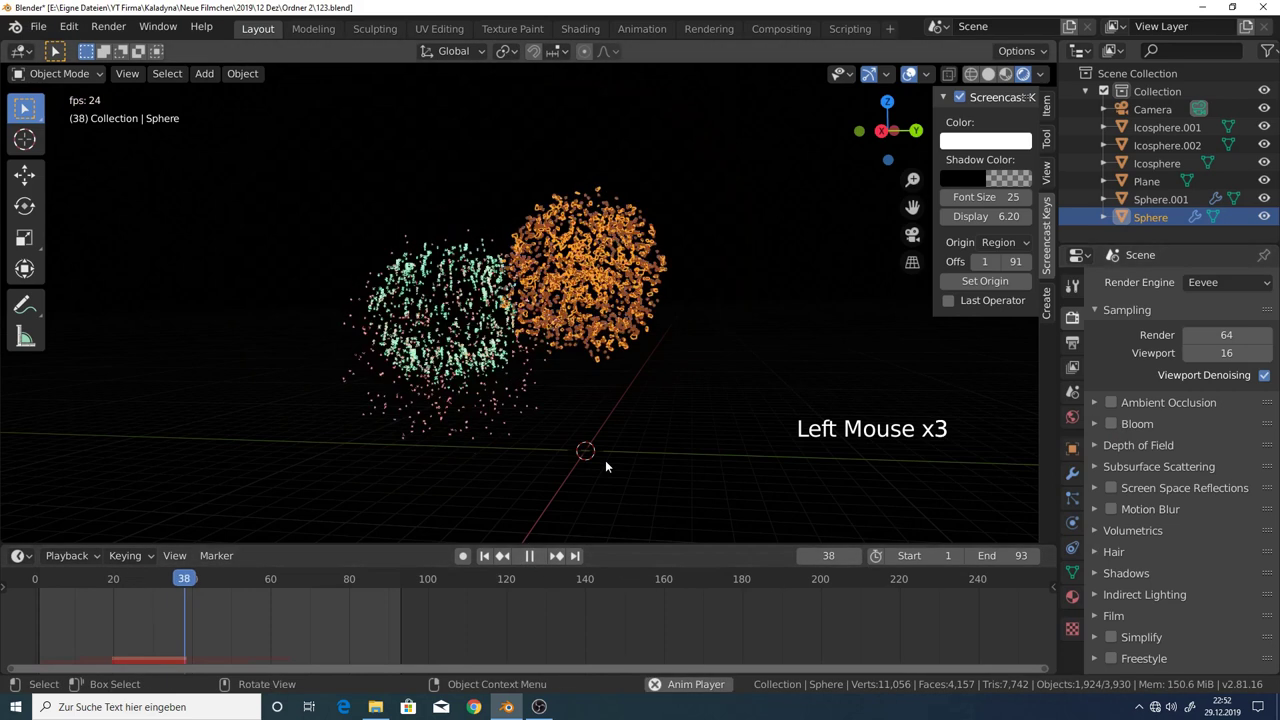
pyautogui.press('a')
pyautogui.press('a')
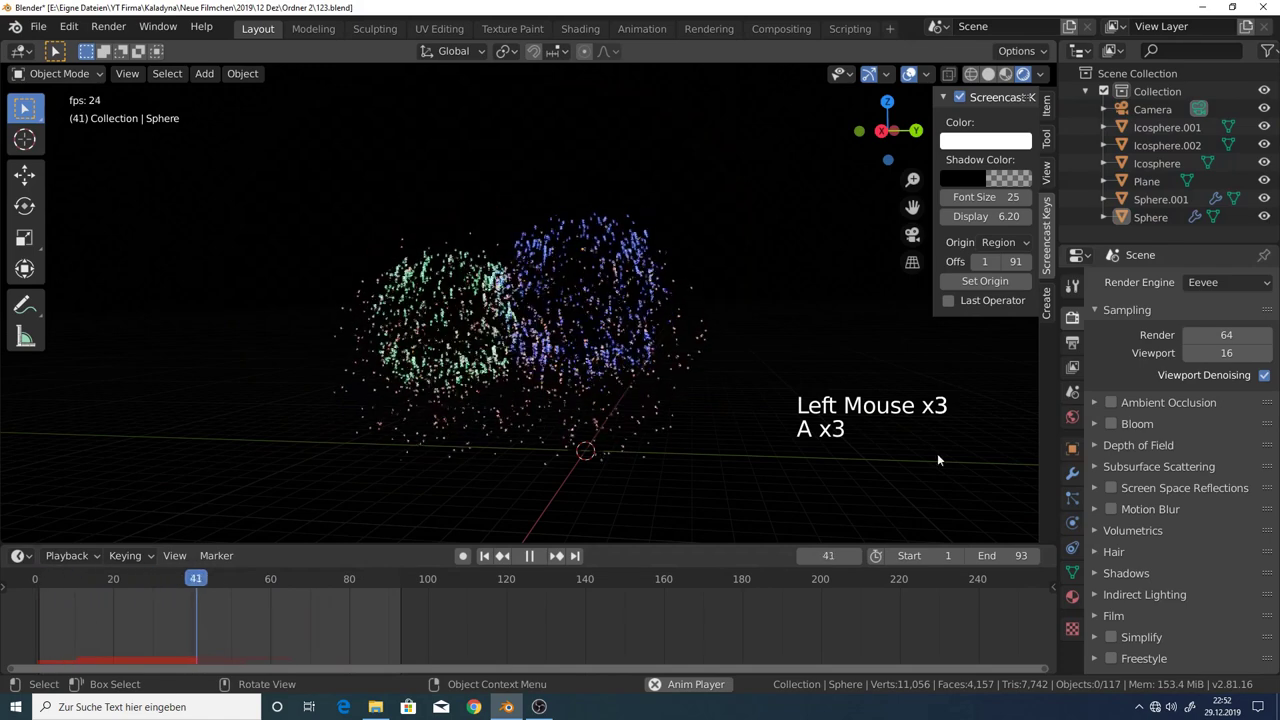
pyautogui.click(1117, 428)
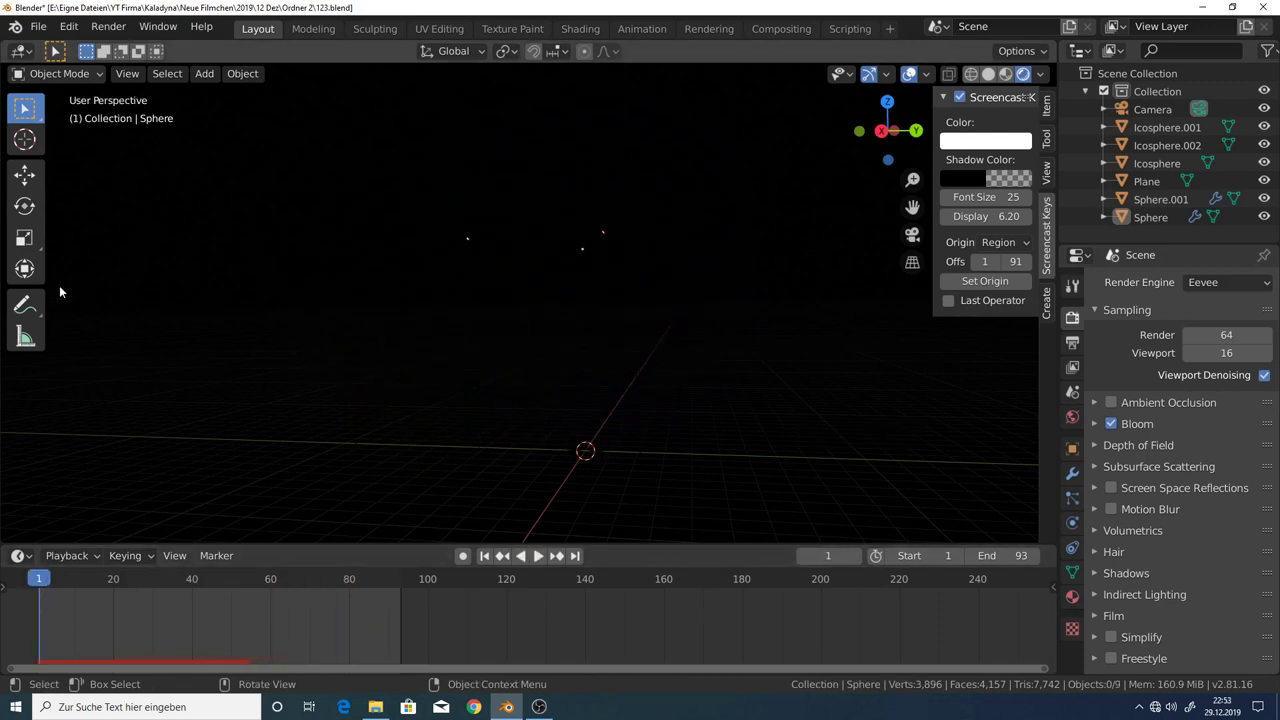
# Select the Sphere emitter in the viewport.
pyautogui.click(42, 32)
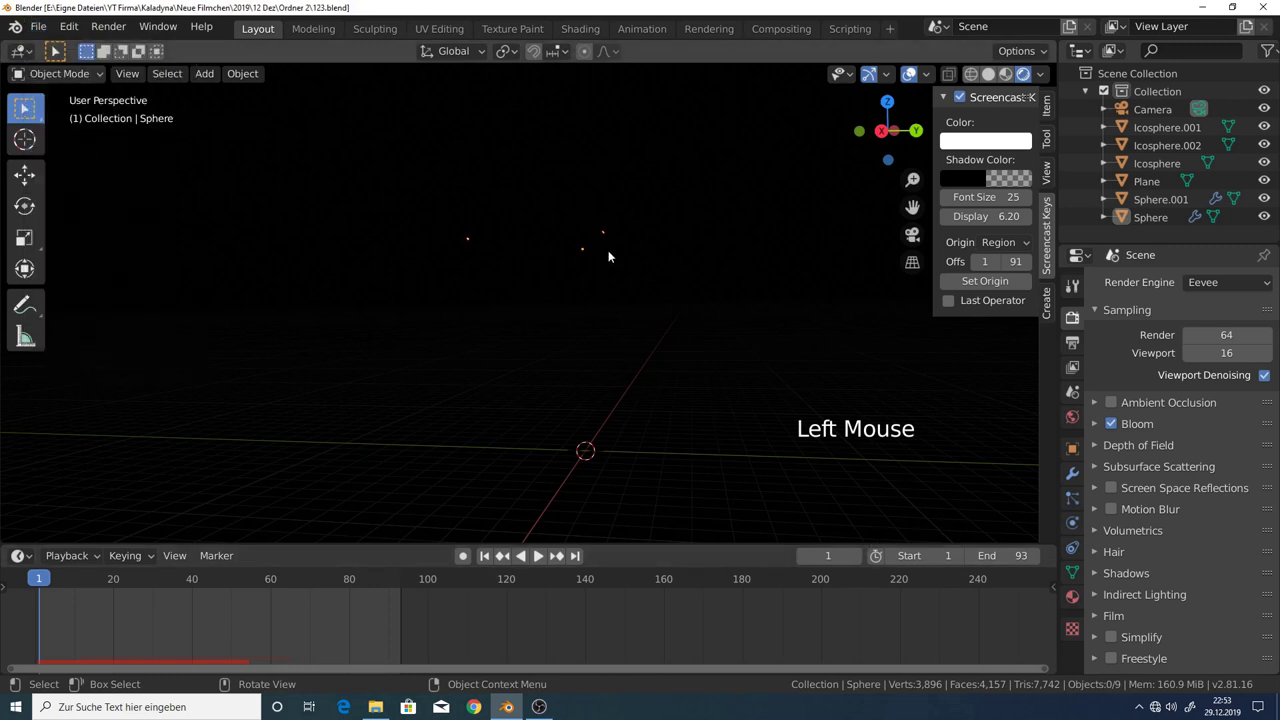
pyautogui.click(597, 250)
pyautogui.scroll(3)
pyautogui.middleClick(618, 283)
# Show the Sphere emitter's Cache panel in Particle Properties, ready to bake.
pyautogui.click(1076, 503)
pyautogui.scroll(-3)
pyautogui.click(1095, 478)
pyautogui.scroll(-3)
pyautogui.scroll(-3)
pyautogui.scroll(-3)
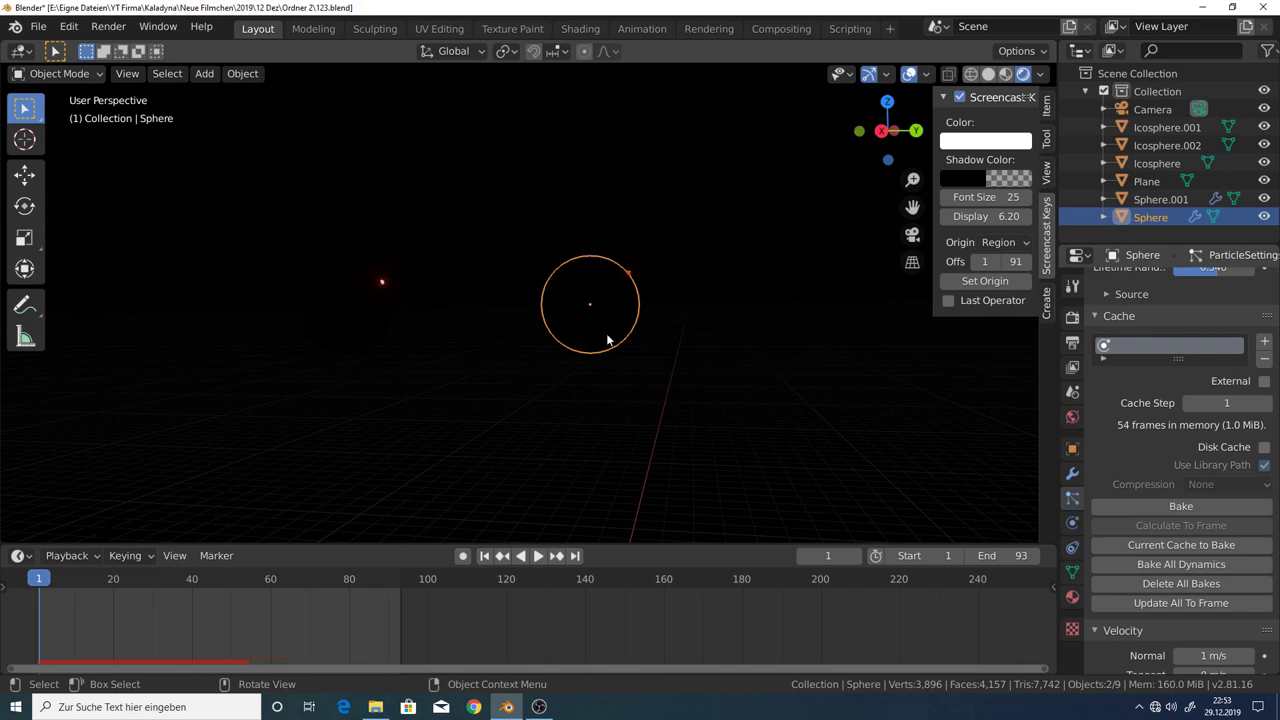
# Bake all particle dynamics, stop playback and move the Sphere emitter about 5.2 m along Y.
pyautogui.click(1186, 568)
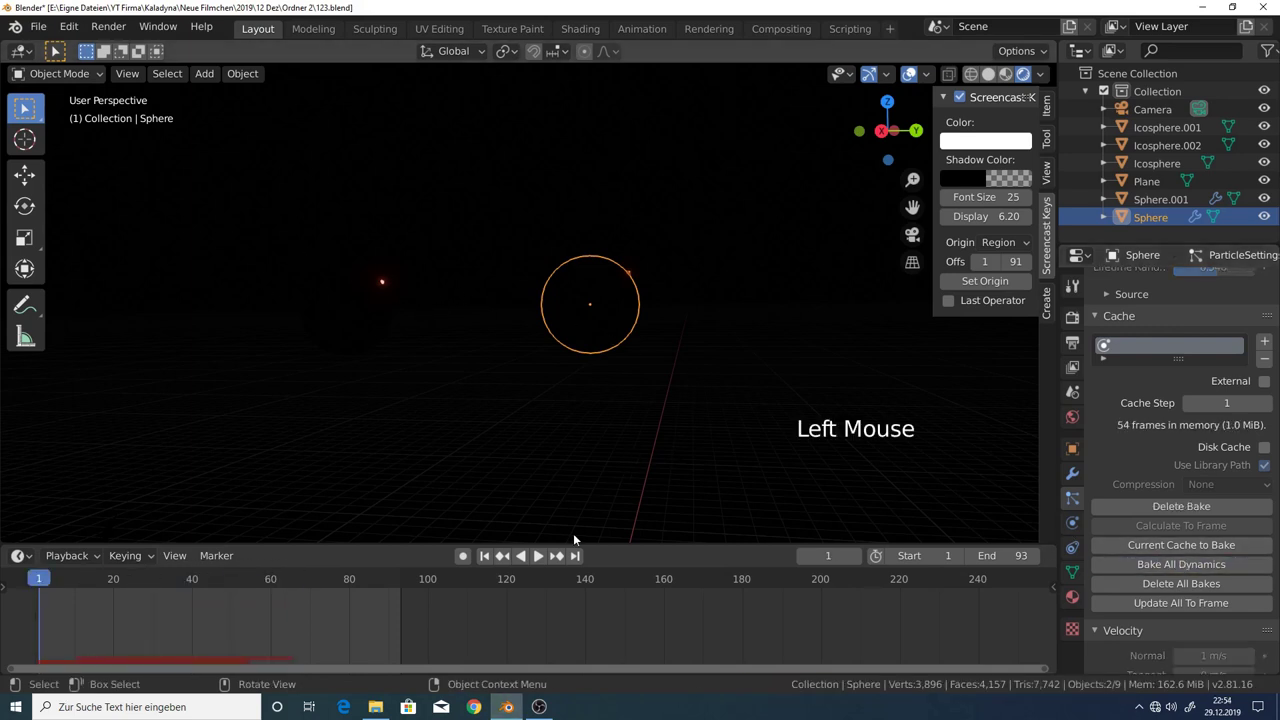
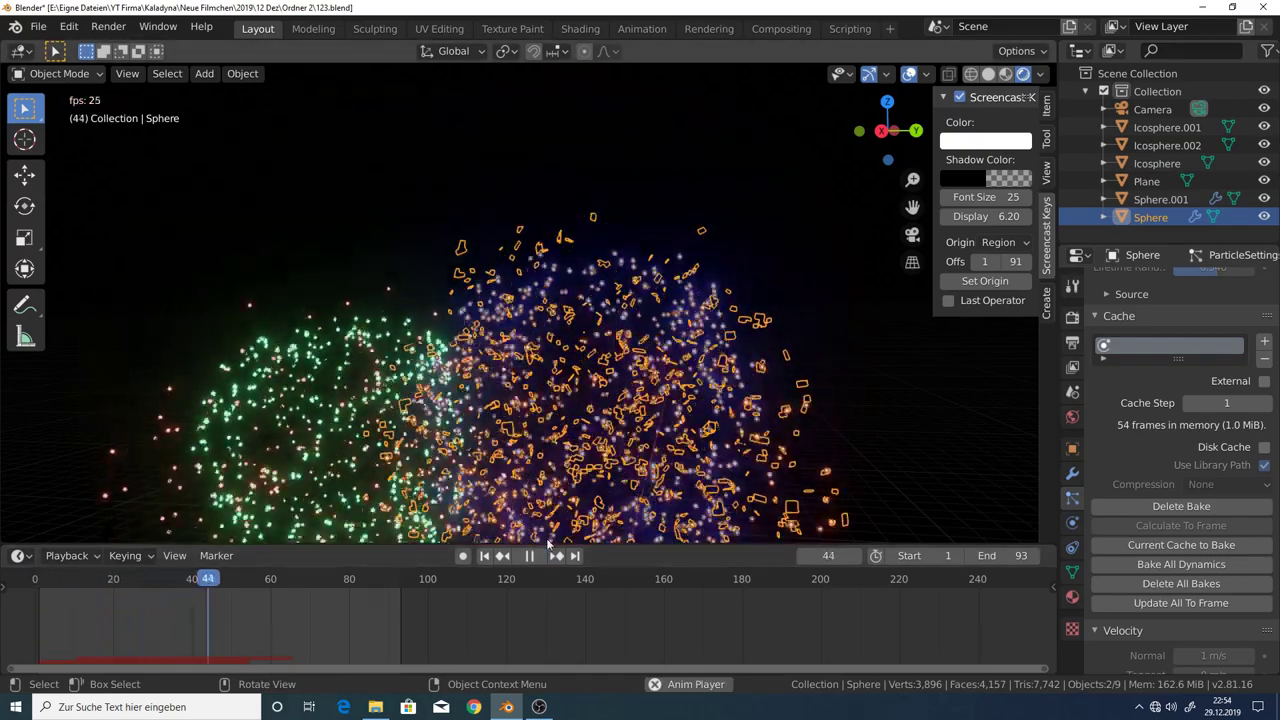
pyautogui.click(542, 563)
pyautogui.click(568, 401)
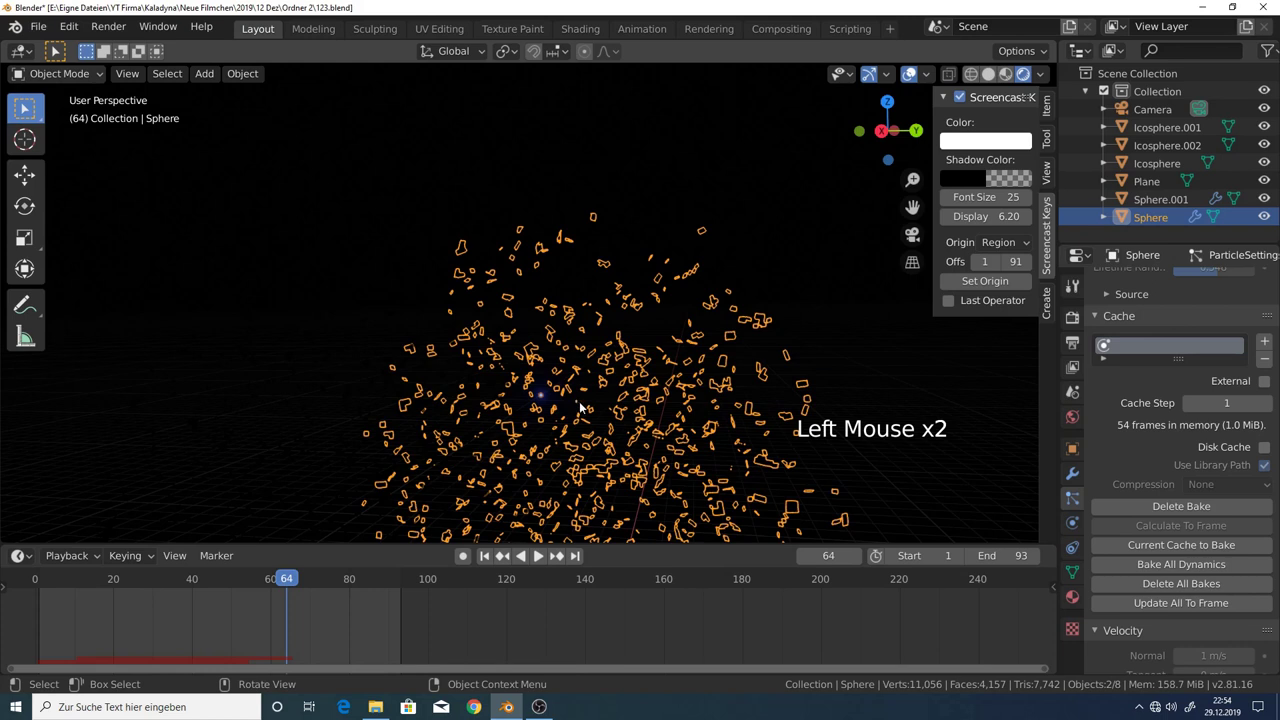
pyautogui.press('g')
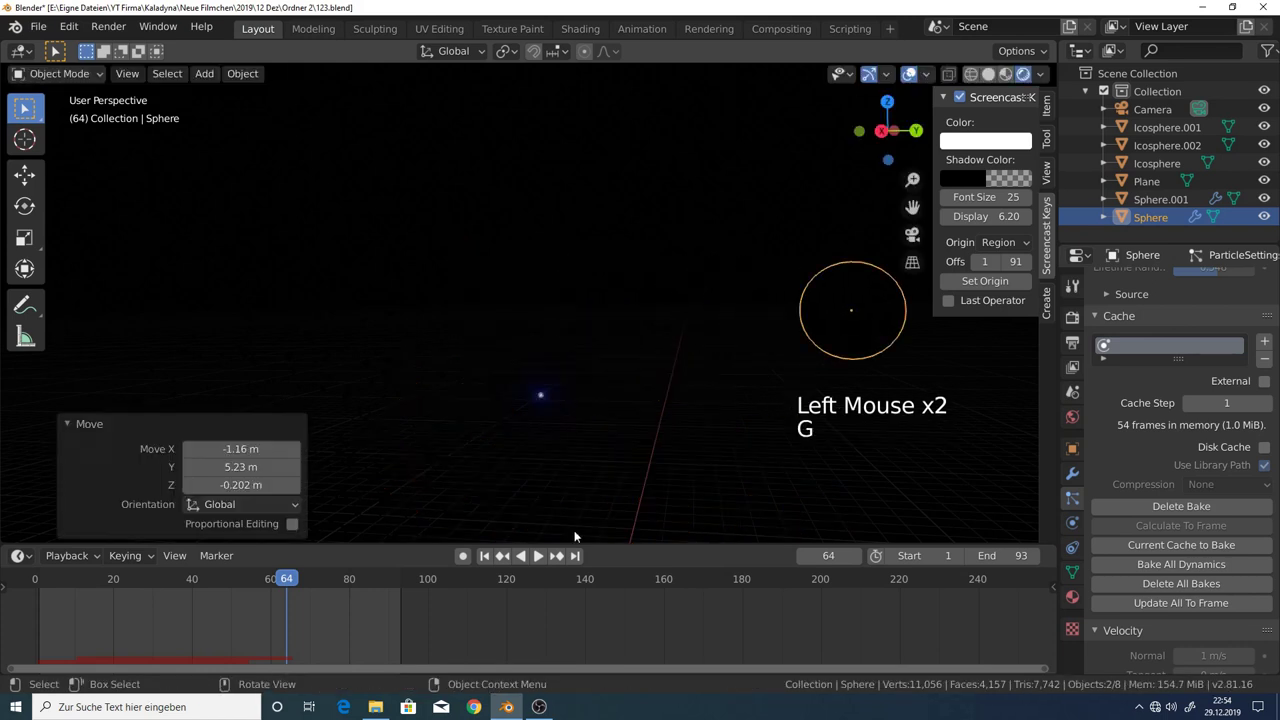
# Replay the baked fireworks and switch to the scene camera view.
pyautogui.click(539, 557)
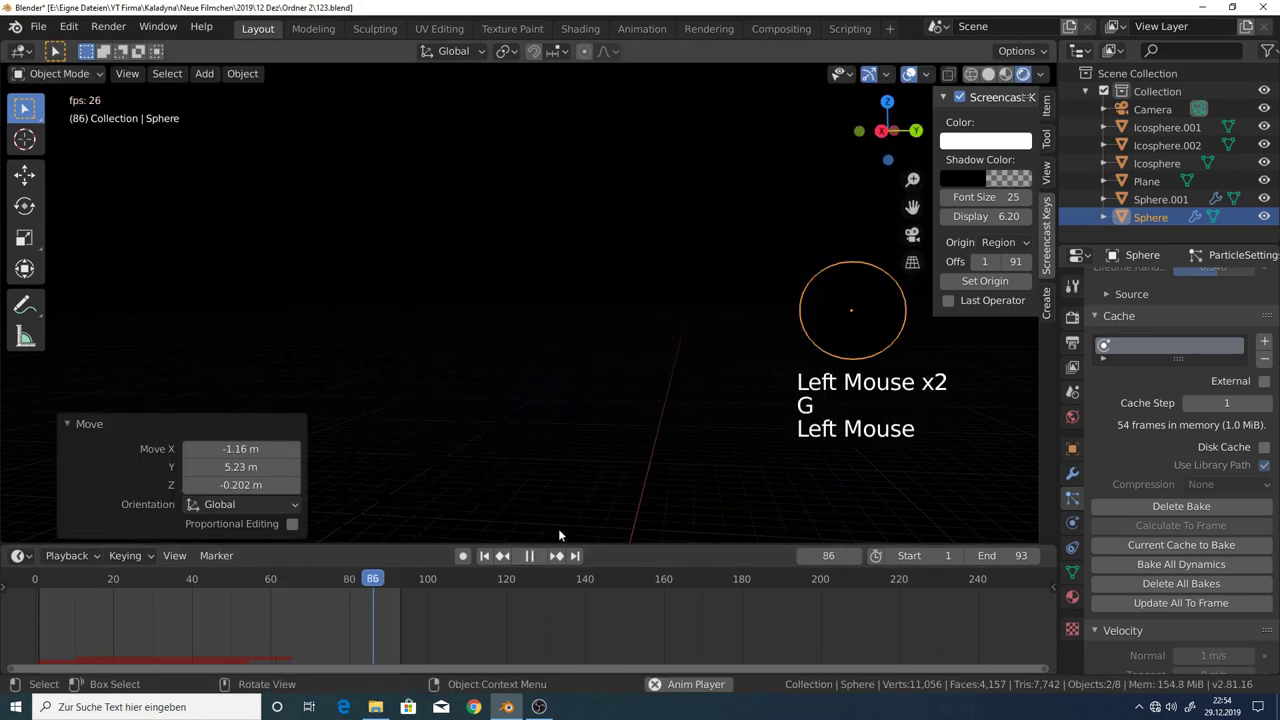
pyautogui.press('g')
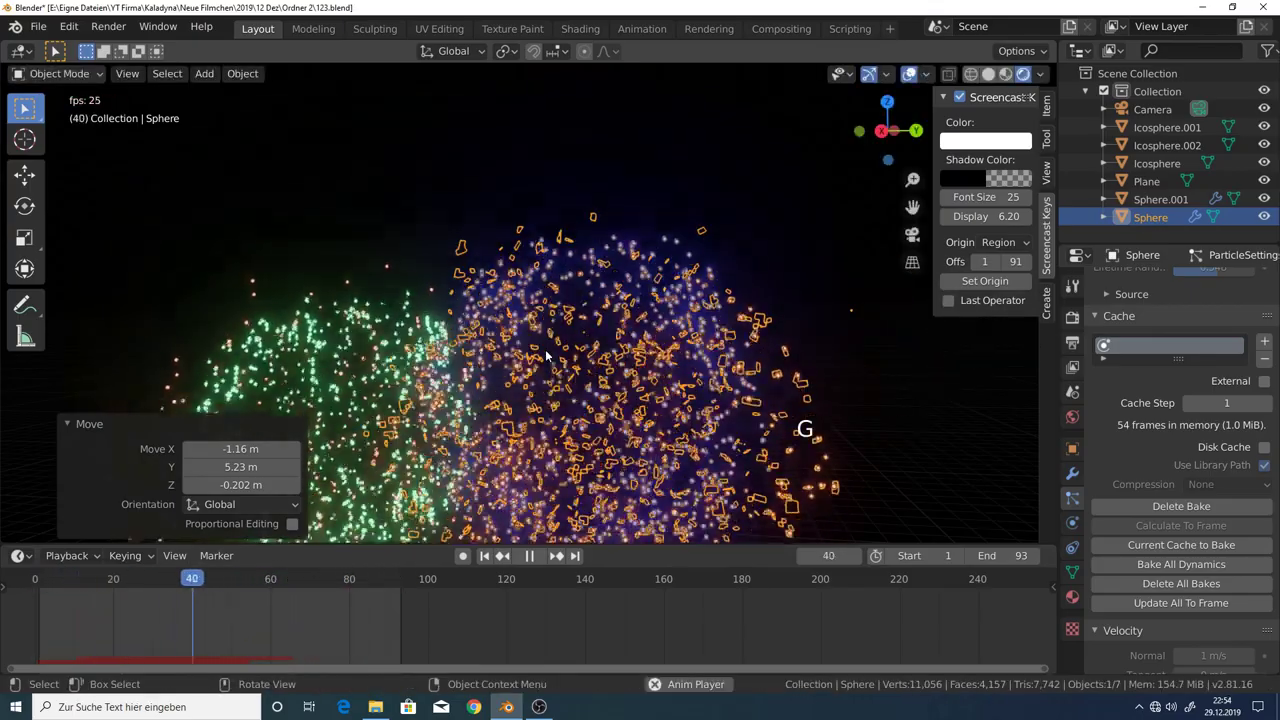
pyautogui.press('KP_0')
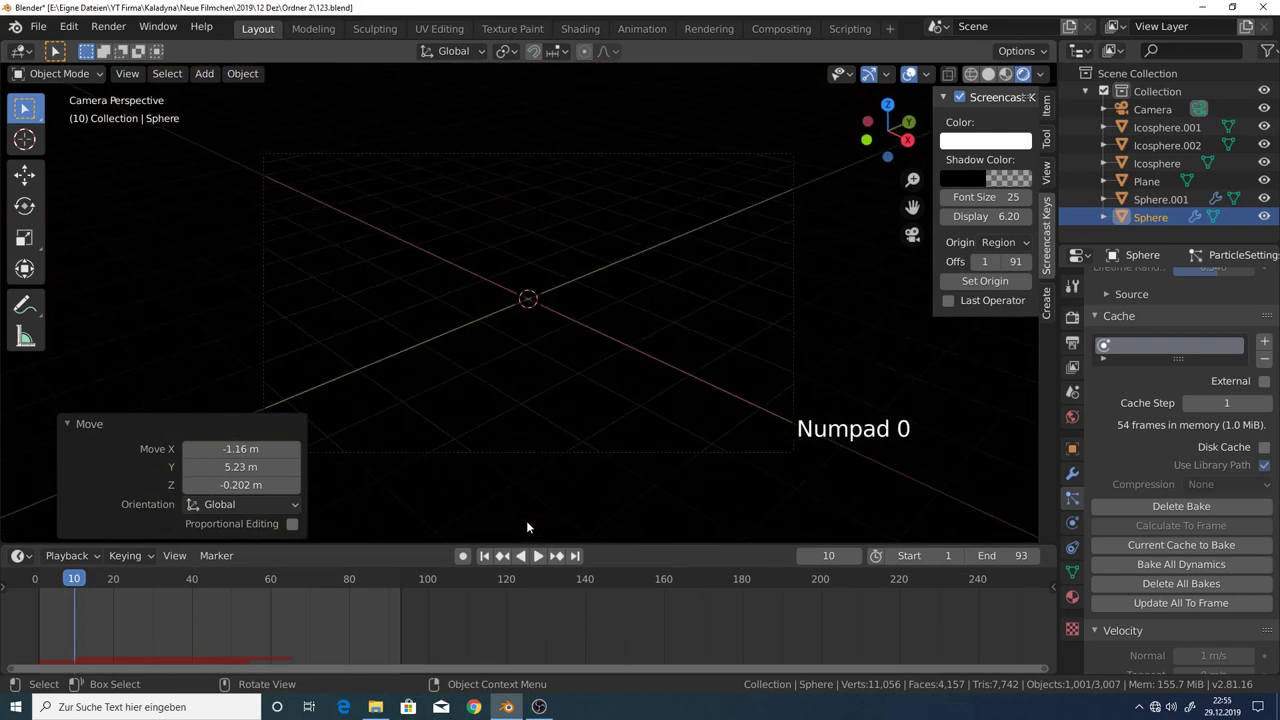
# Fly the camera until both firework bursts sit in frame, then play the animation.
pyautogui.click(546, 155)
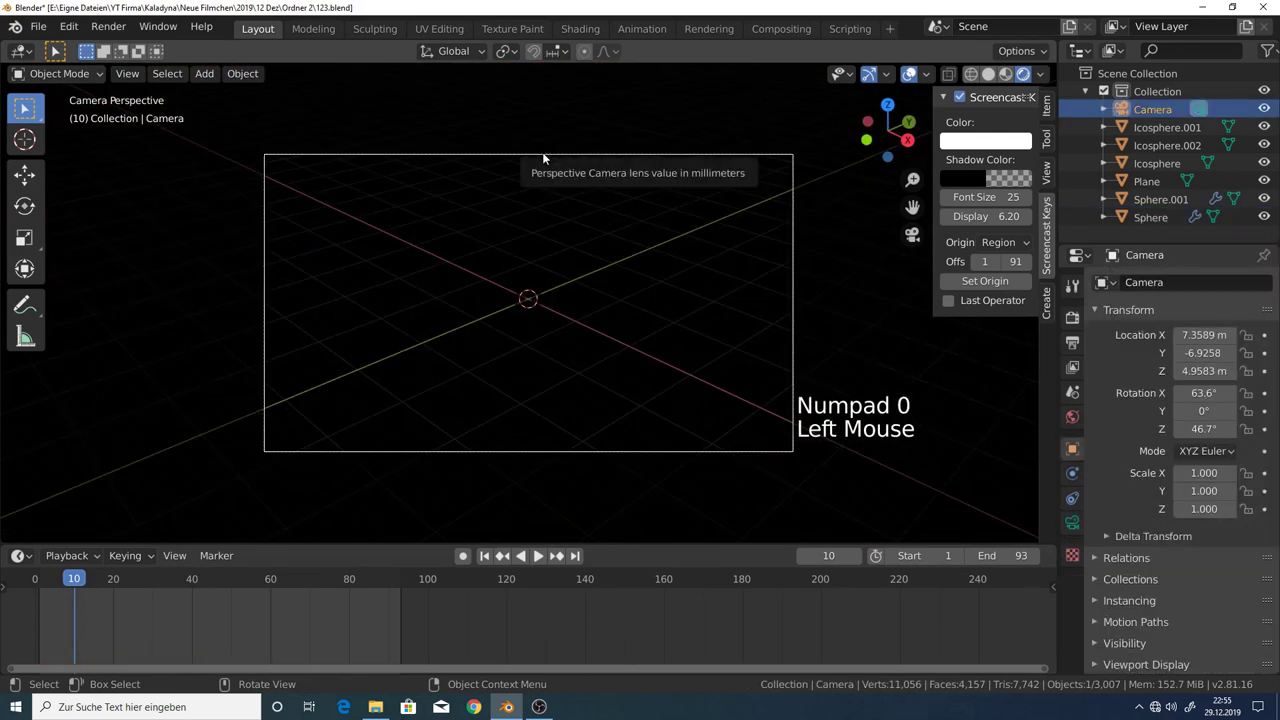
pyautogui.press('shift+`')
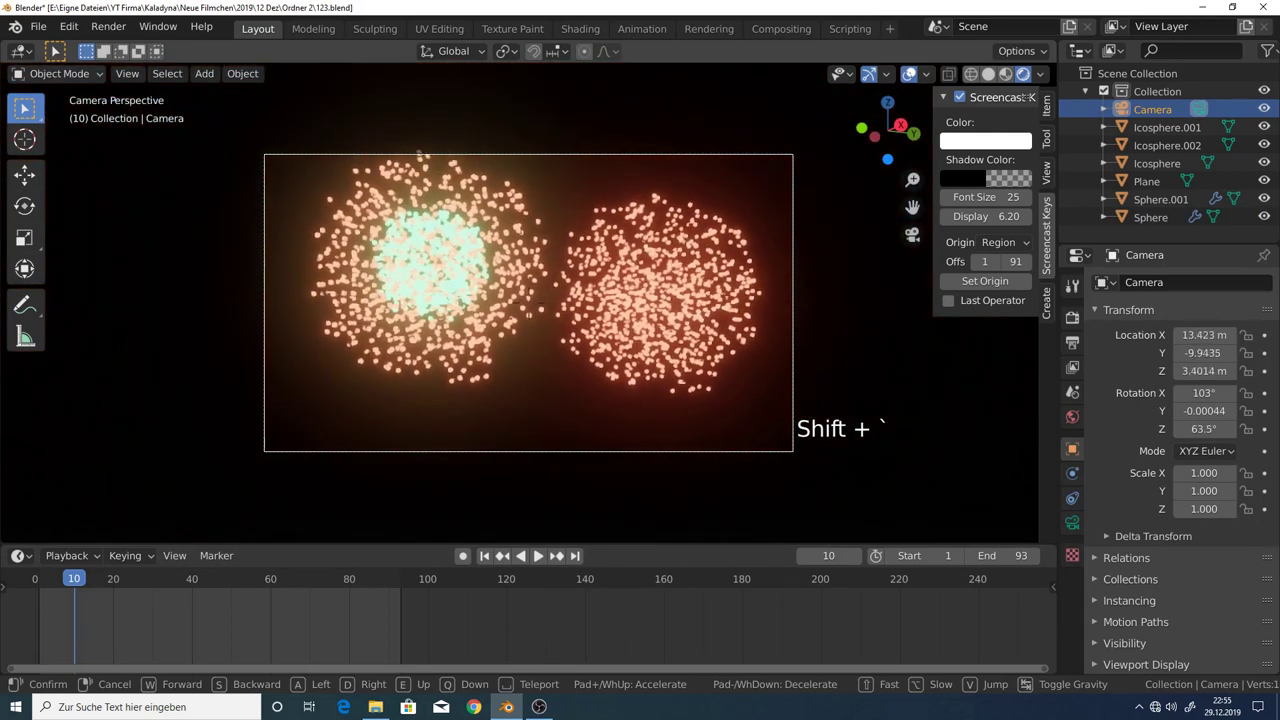
pyautogui.press('s')
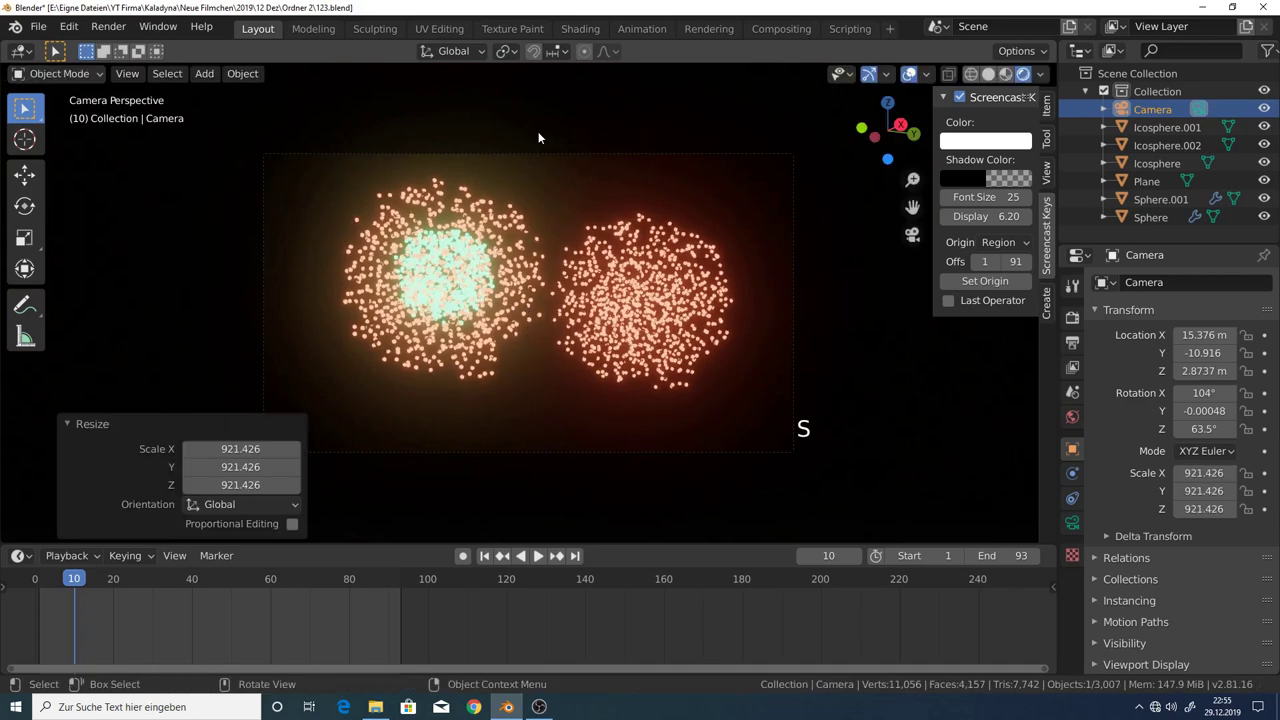
pyautogui.click(540, 558)
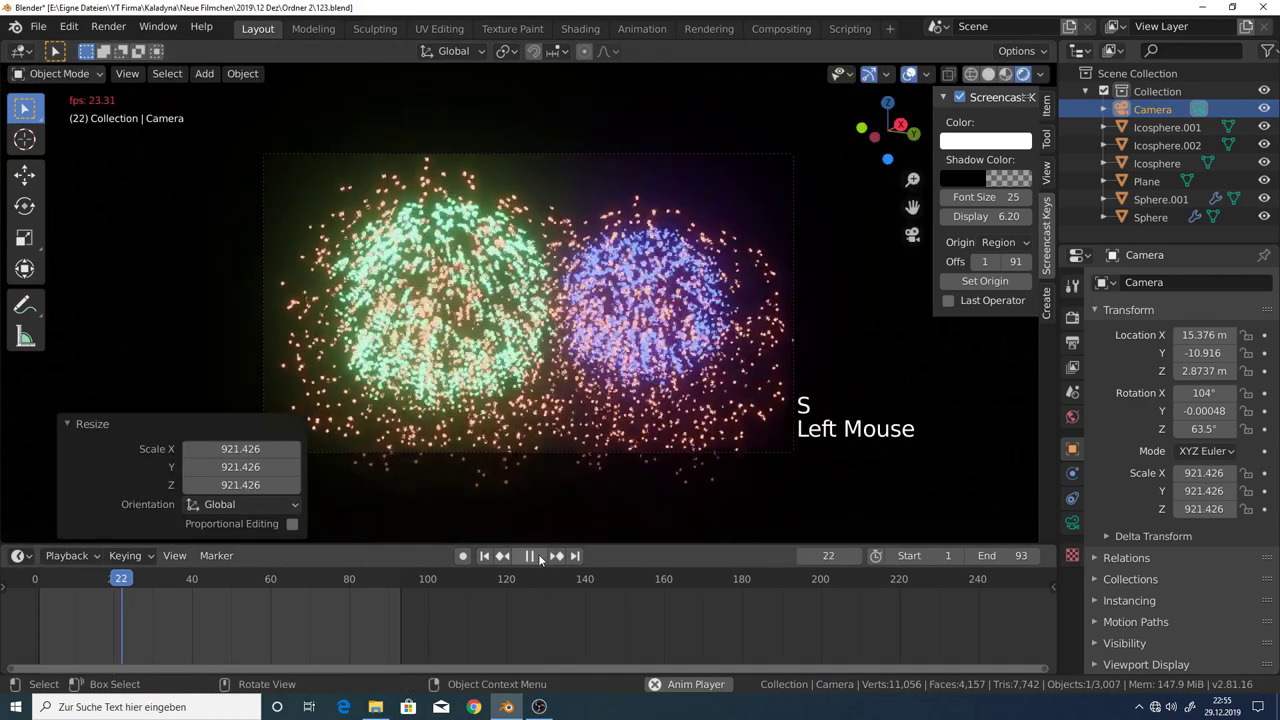